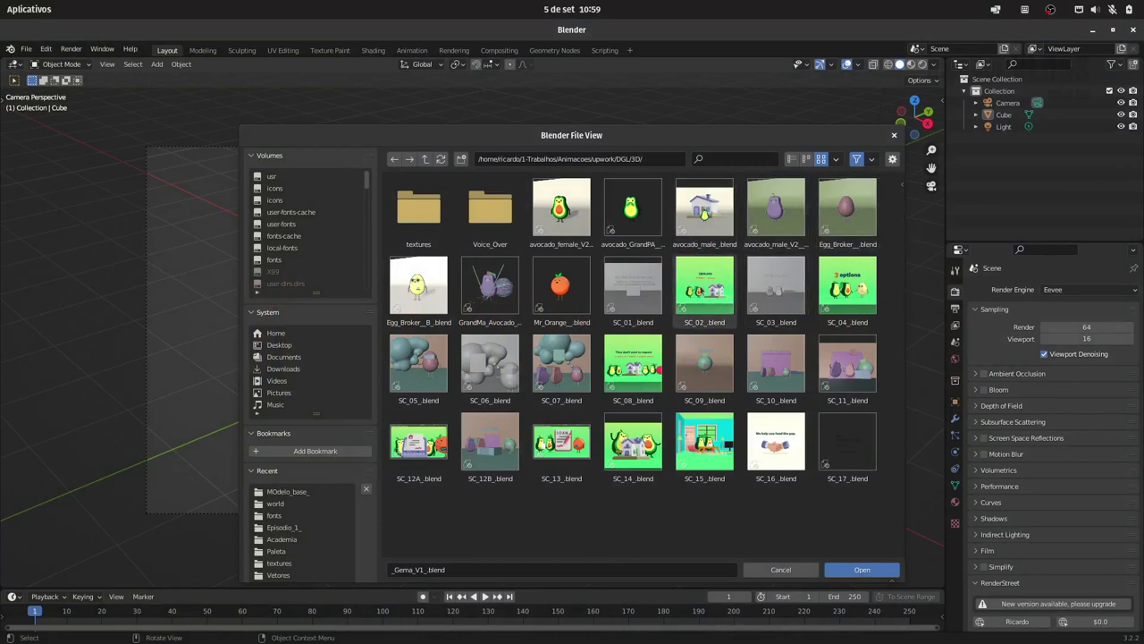
# Step: Load SC_01_blend with its loan-ad title, backdrop and house, shown in the Animation workspace
pyautogui.moveTo(631, 300); pyautogui.dragTo(842, 557)
pyautogui.moveTo(844, 570); pyautogui.dragTo(866, 496)
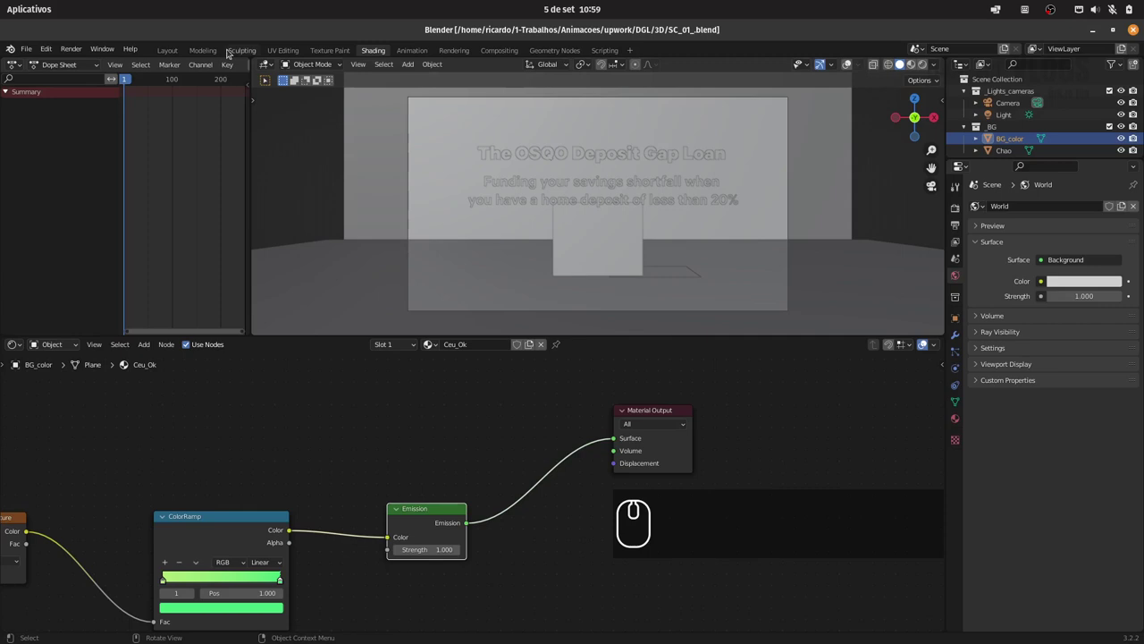
pyautogui.click(416, 56)
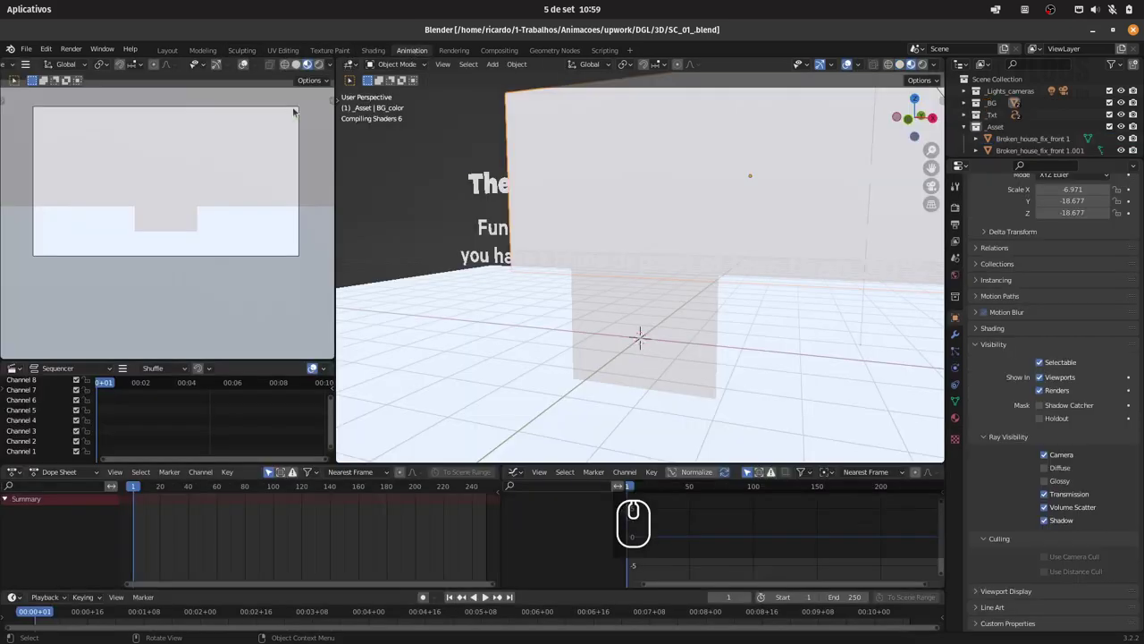
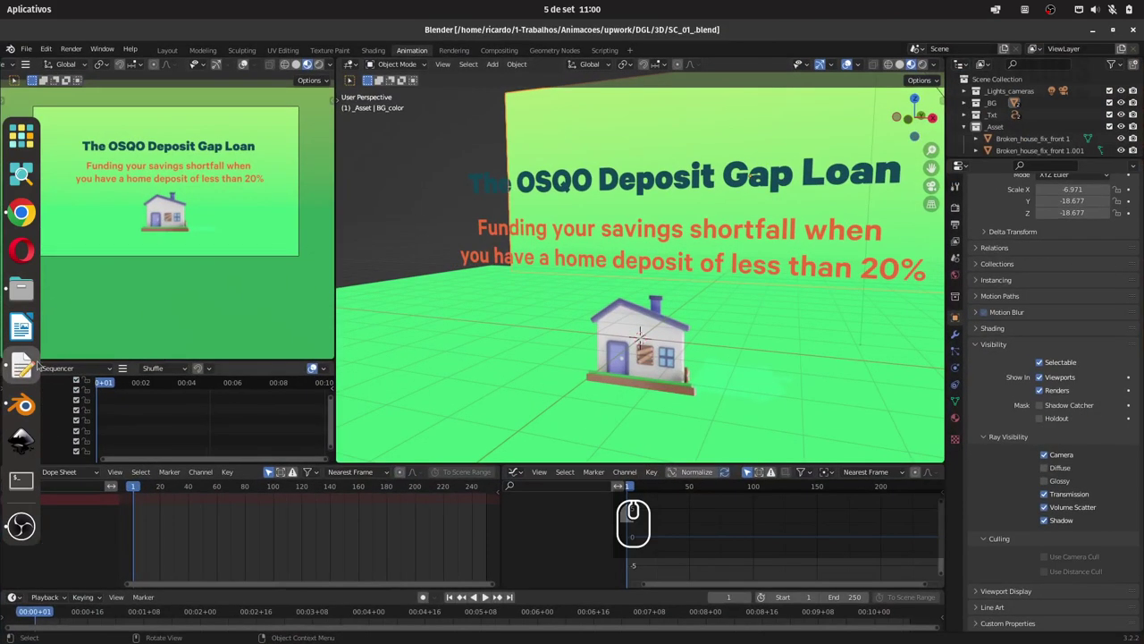
# Step: Launch the Text Editor from the dock and start a new untitled document
pyautogui.click(476, 252)
pyautogui.click(475, 253)
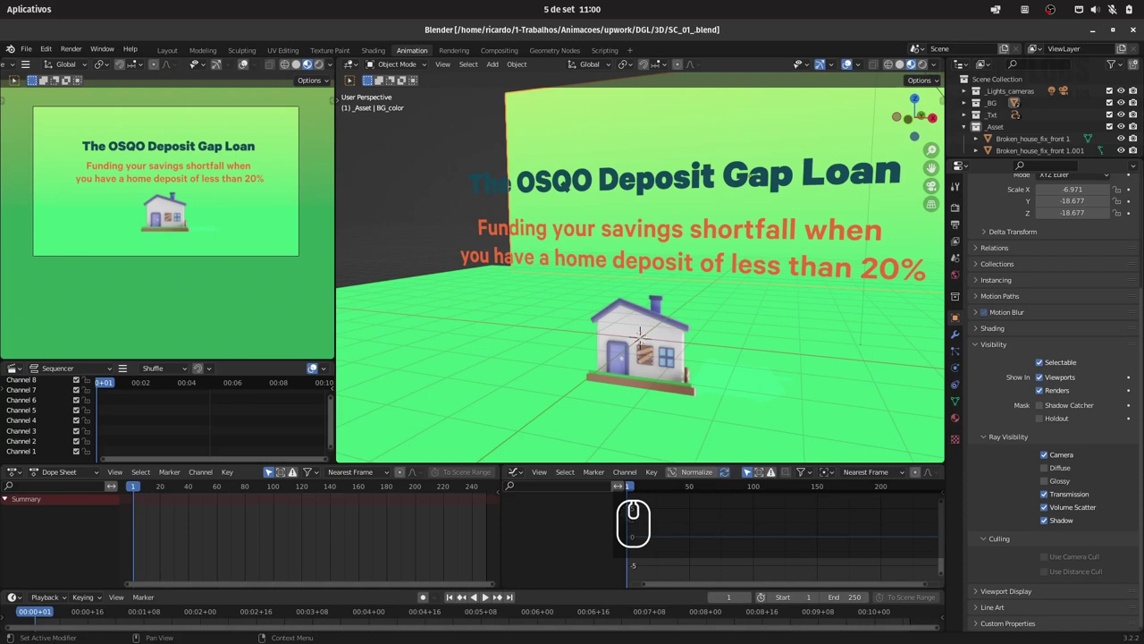
pyautogui.click(476, 252)
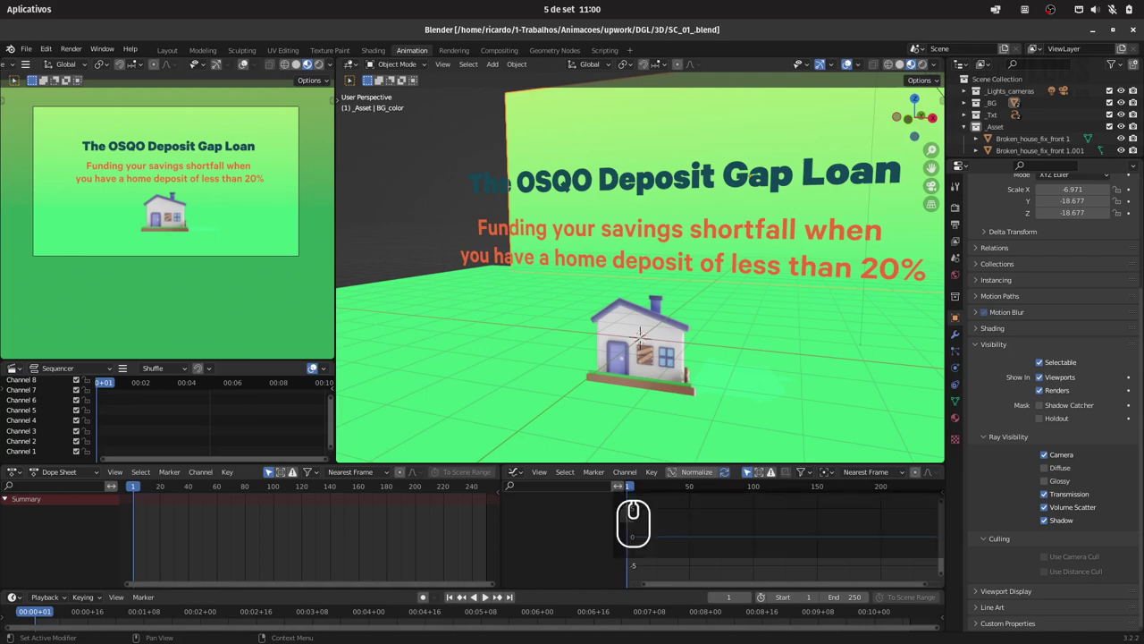
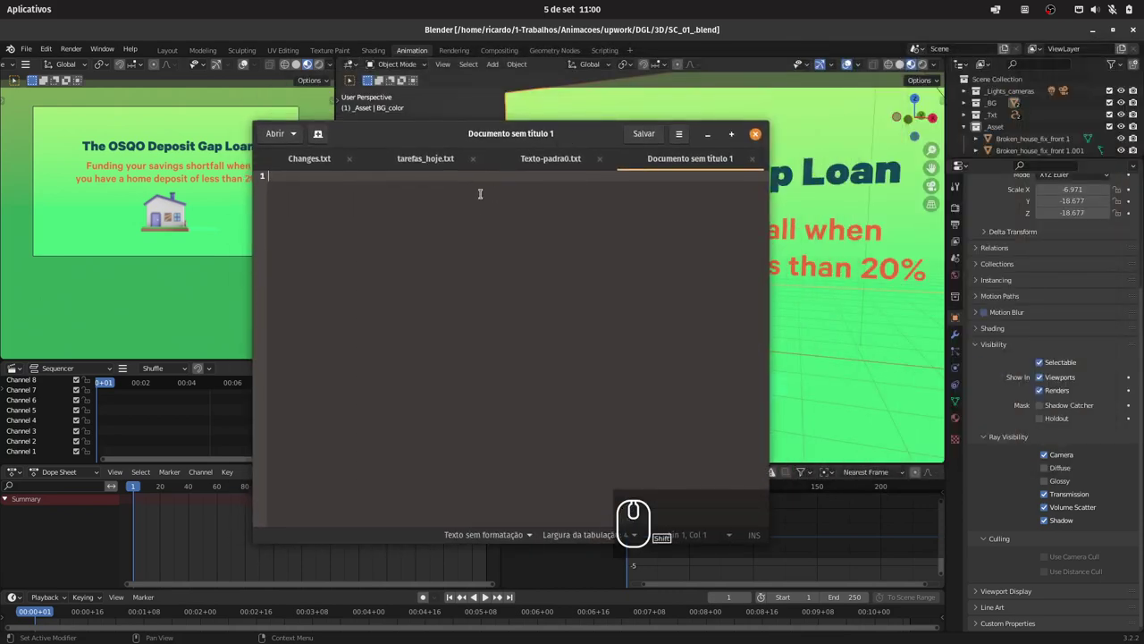
# Step: Write the Portuguese lines about scene layout changes for the animation, then leave a blank line
pyautogui.write('alterações de layouts de cenas para um a animação.')
pyautogui.press('shift+Return')
pyautogui.write('stona fazse dos leyouaou')
pyautogui.write('youts neste projeto.')
pyautogui.press('Return')
pyautogui.press('Return')
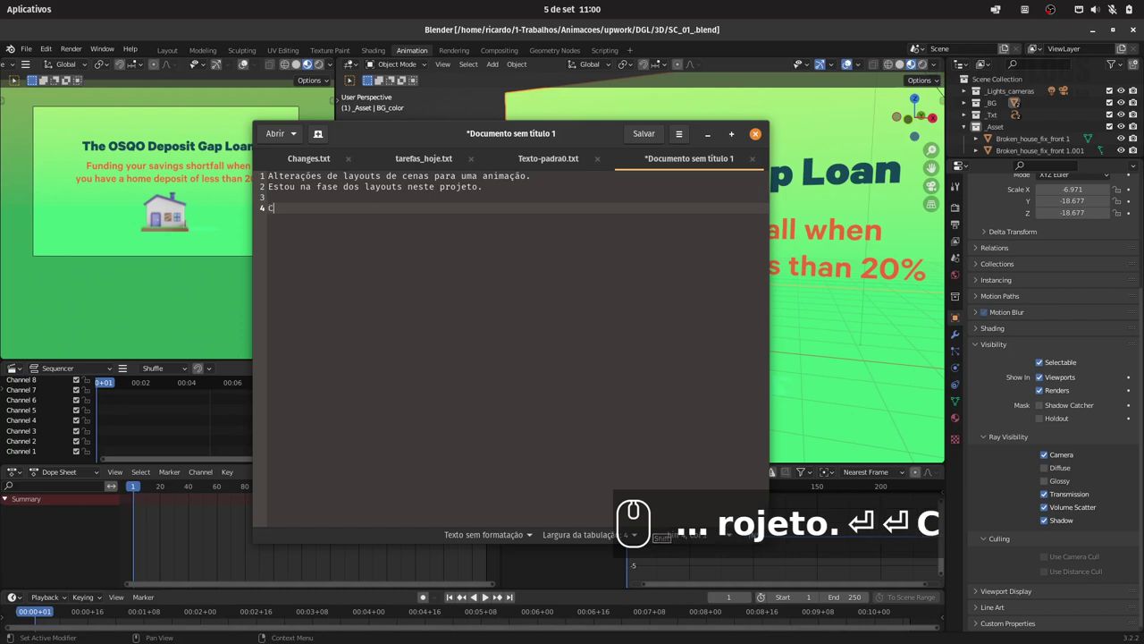
# Step: Write the English line "Changes in the animation scenes before animations."
pyautogui.write('a')
pyautogui.write('hanes for')
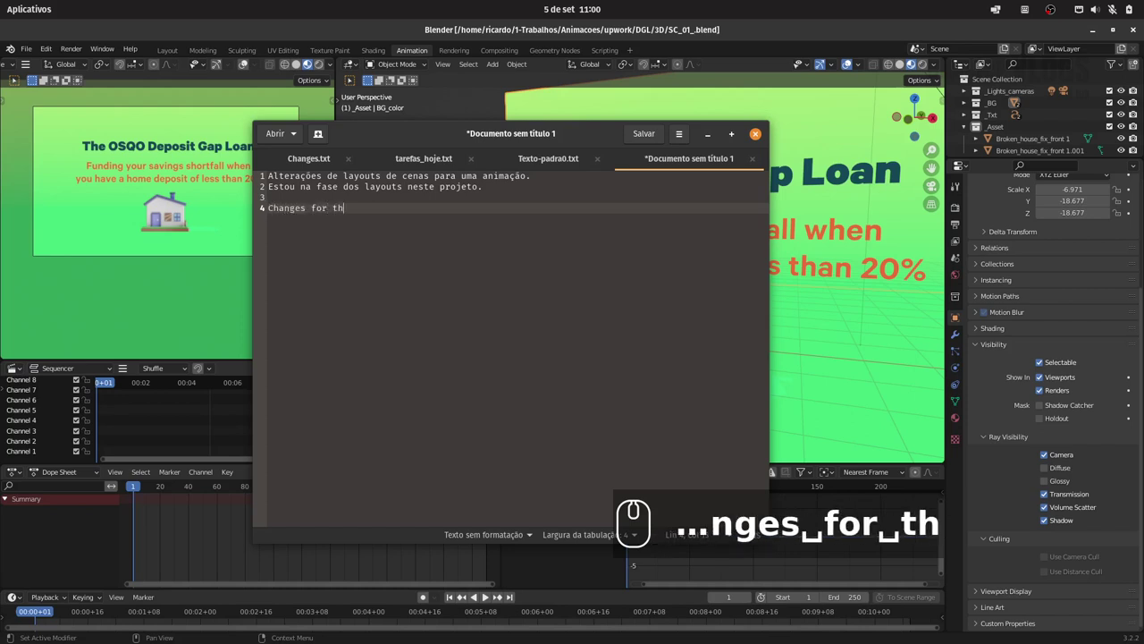
pyautogui.press('Return')
pyautogui.write('in the')
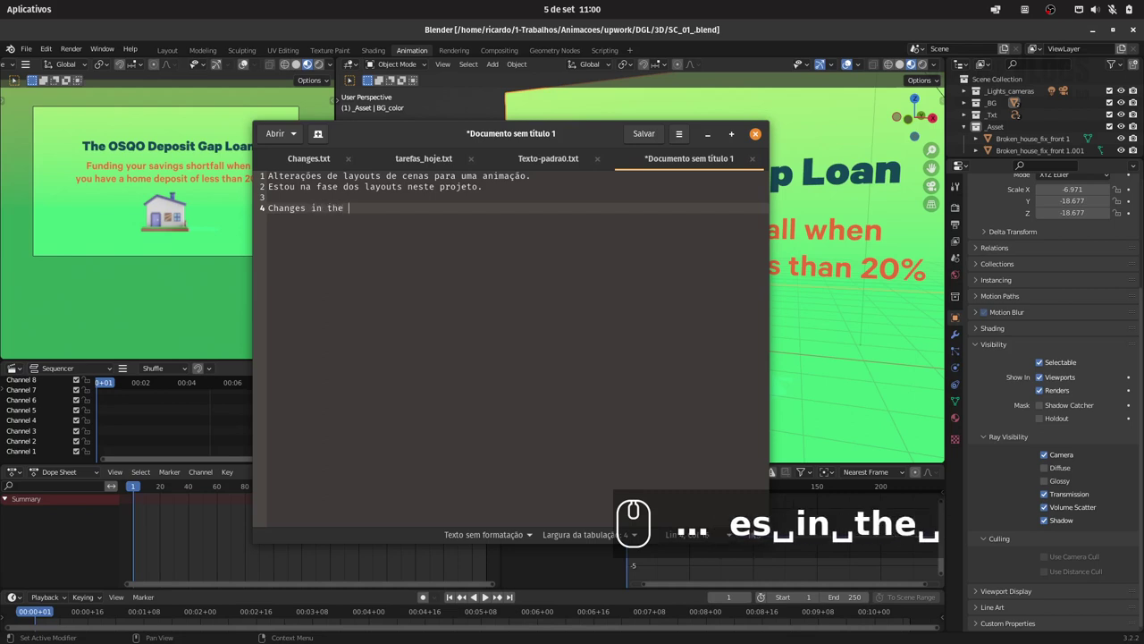
pyautogui.write('animation scenes ge')
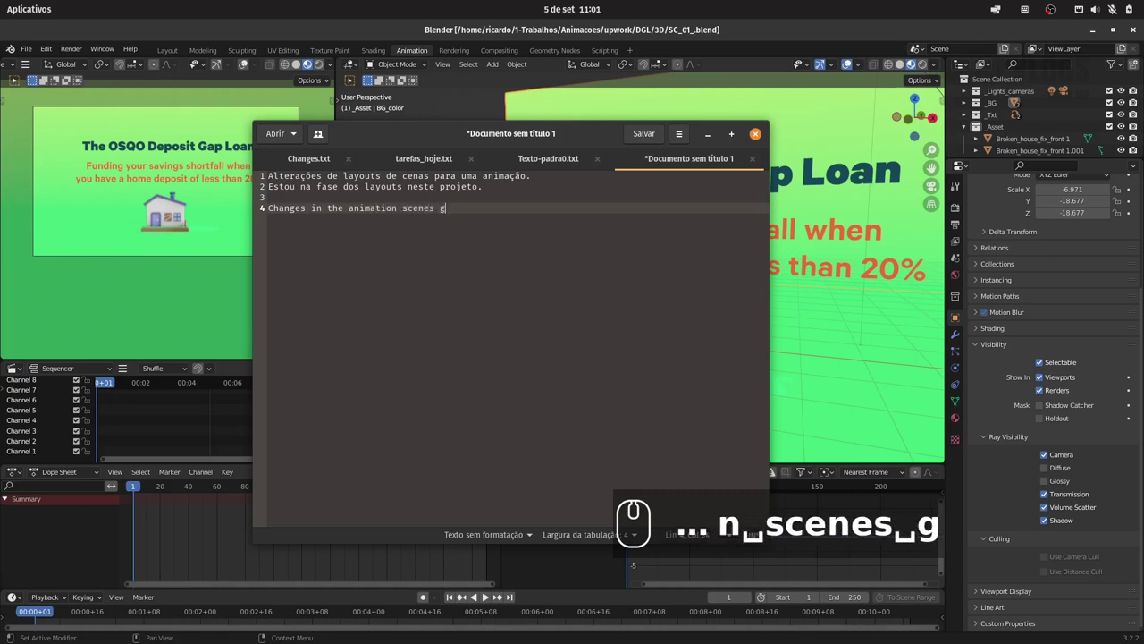
pyautogui.write('before')
pyautogui.write('animations.')
pyautogui.press('Return')
# Step: Add the second English line "I am in the layouts milestones."
pyautogui.press('shift+space')
pyautogui.press('shift+space')
pyautogui.write('am in the layouts')
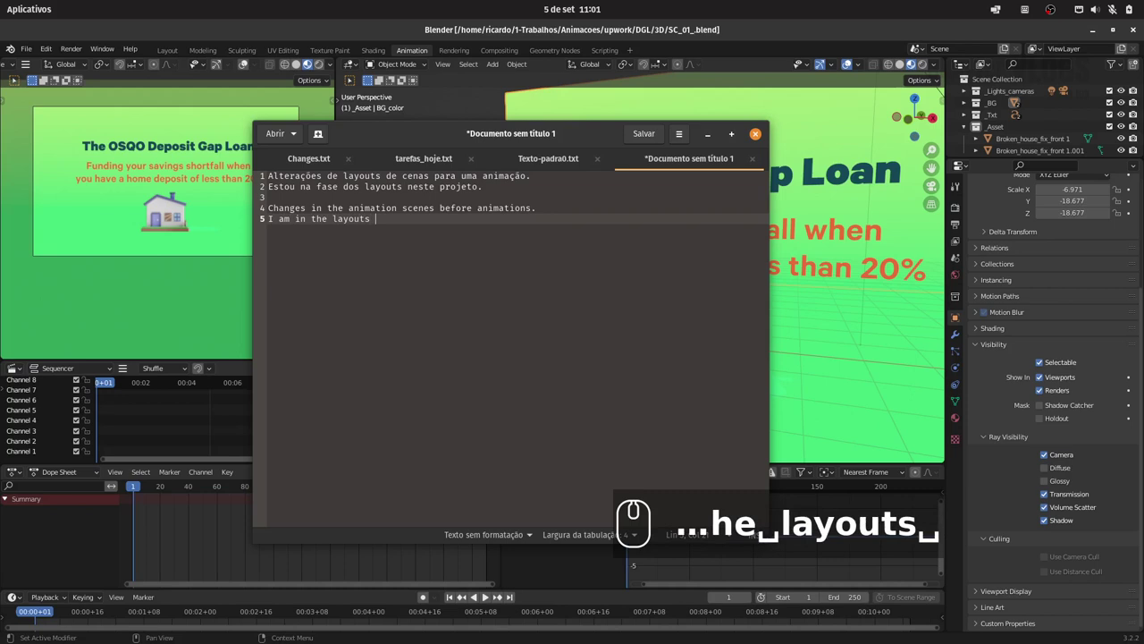
pyautogui.write('milestones.')
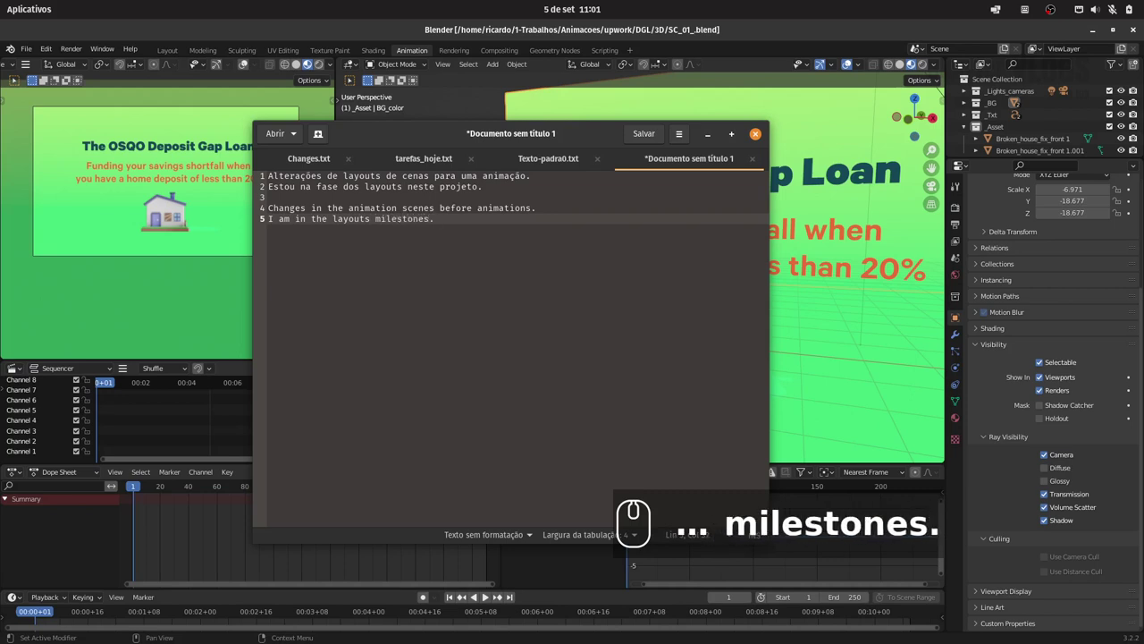
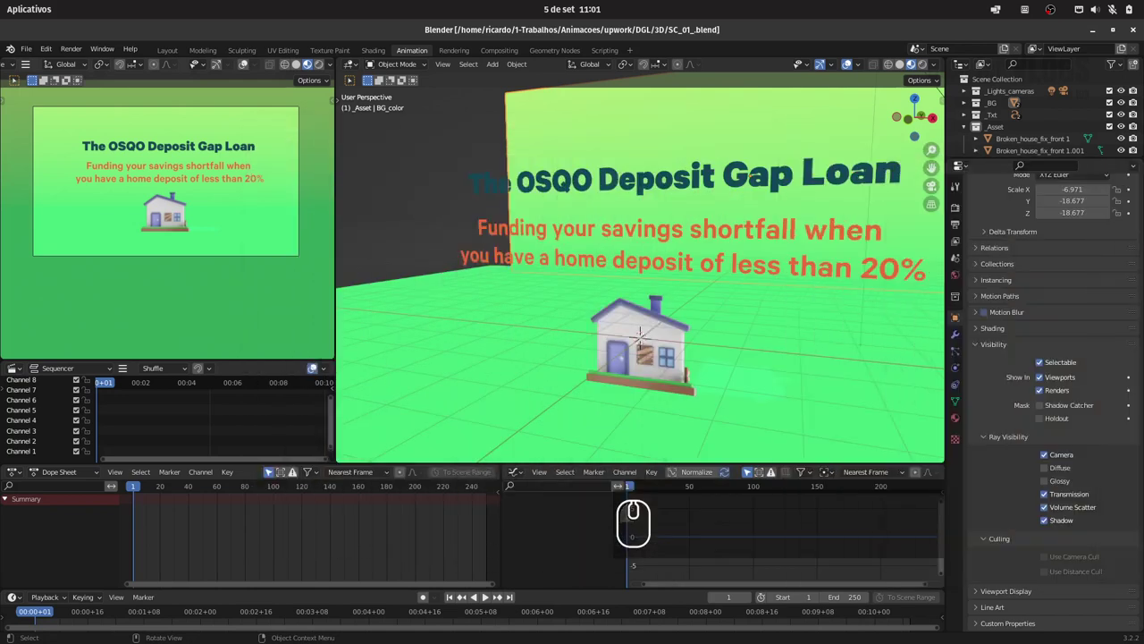
# Step: Minimize the Text Editor so the unchanged SC_01 scene fills Blender again
pyautogui.click(476, 252)
pyautogui.click(476, 252)
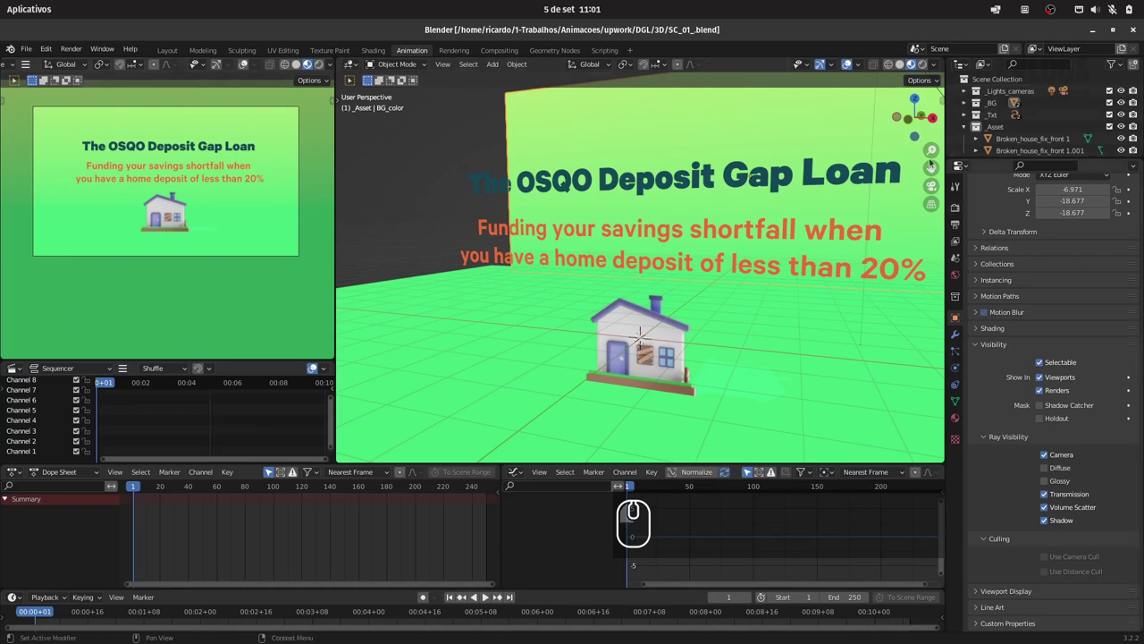
pyautogui.click(476, 252)
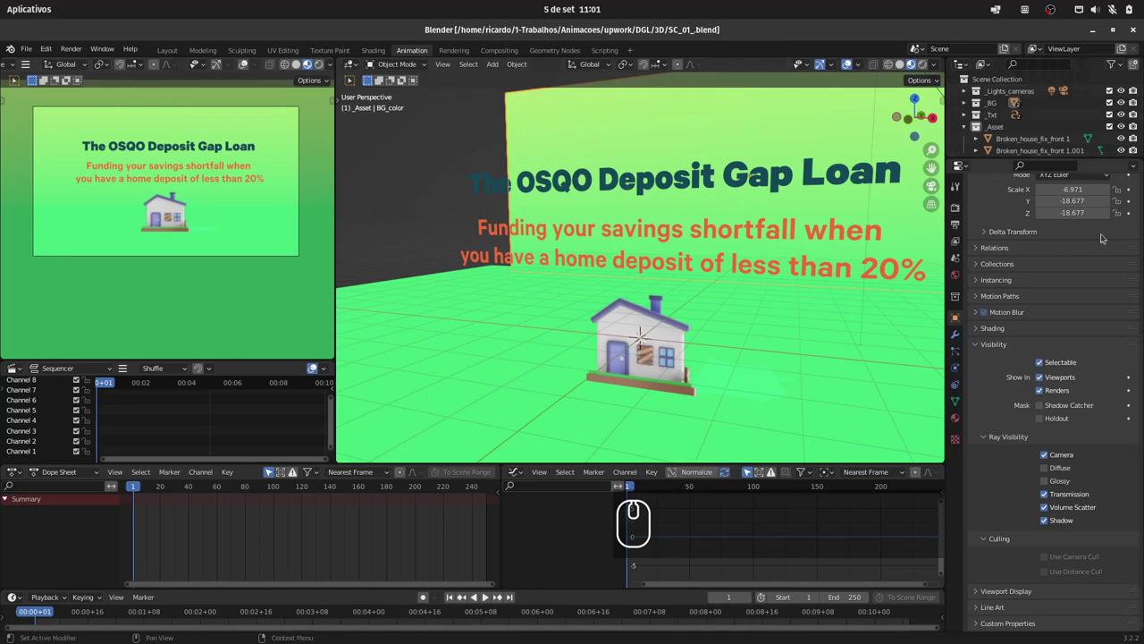
pyautogui.click(475, 252)
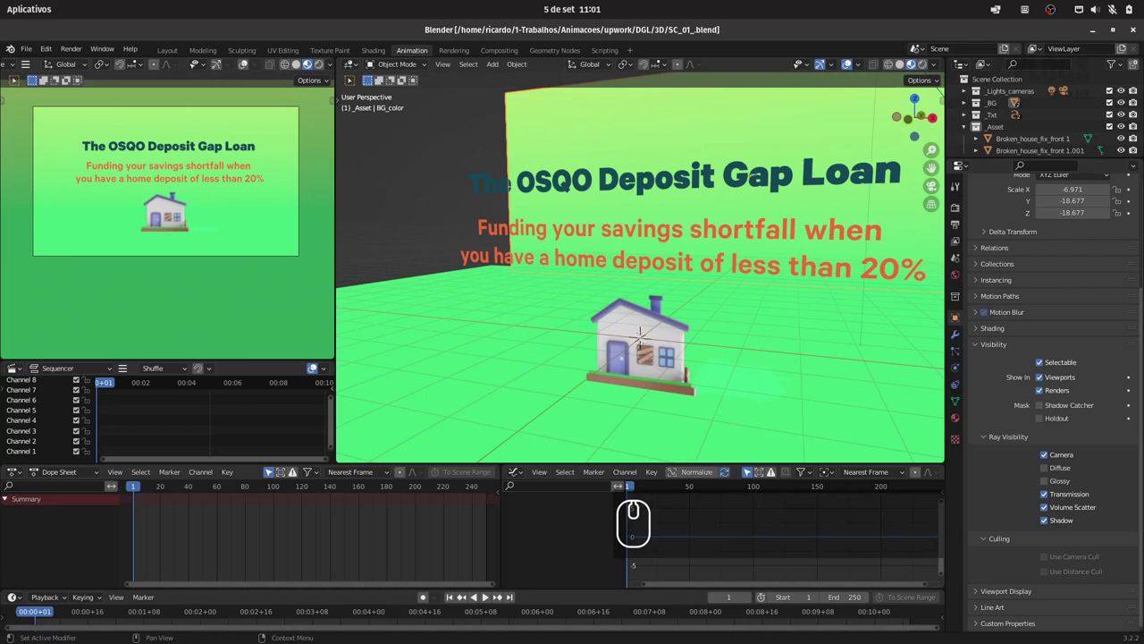
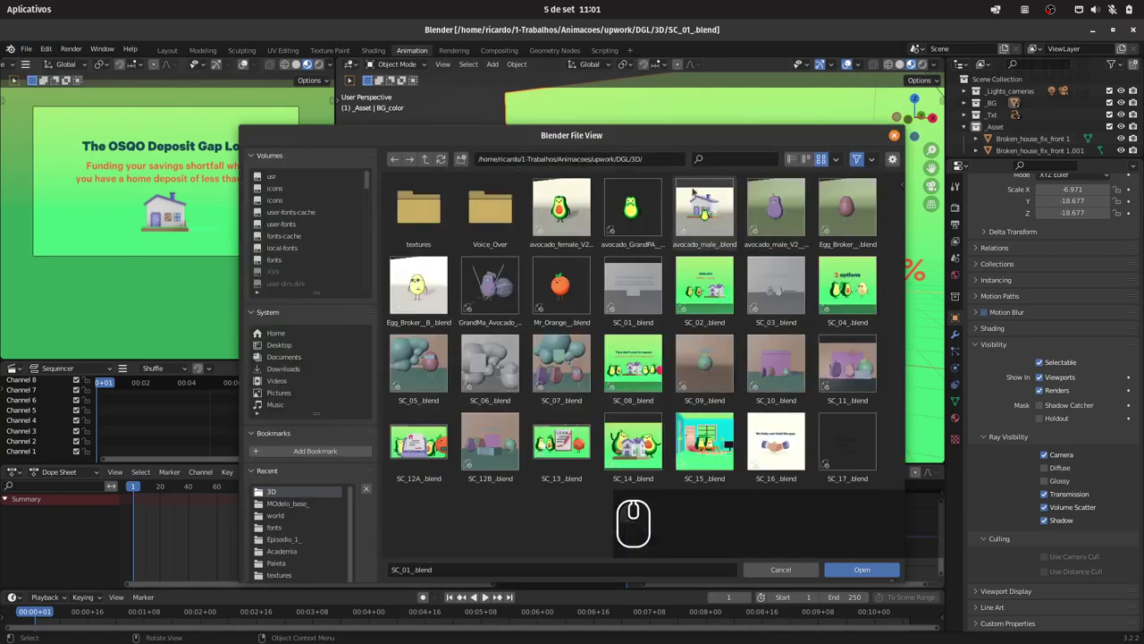
# Step: Load SC_02_blend with the $800,000 ad, two avocados and house, shown in the Animation workspace
pyautogui.click(720, 294)
pyautogui.moveTo(824, 414); pyautogui.dragTo(844, 477)
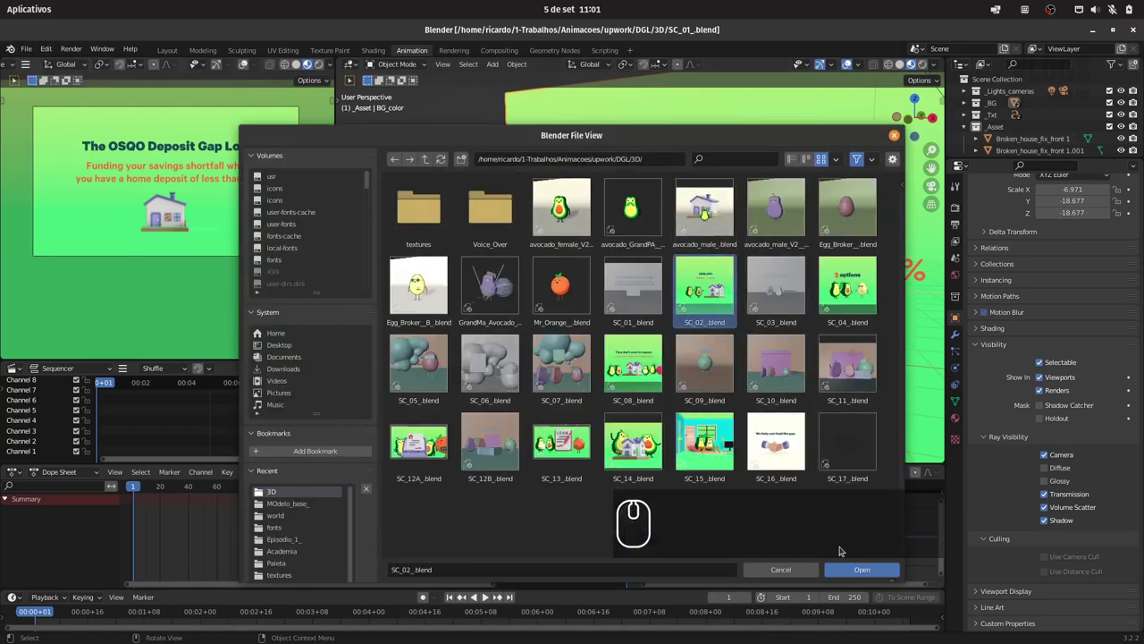
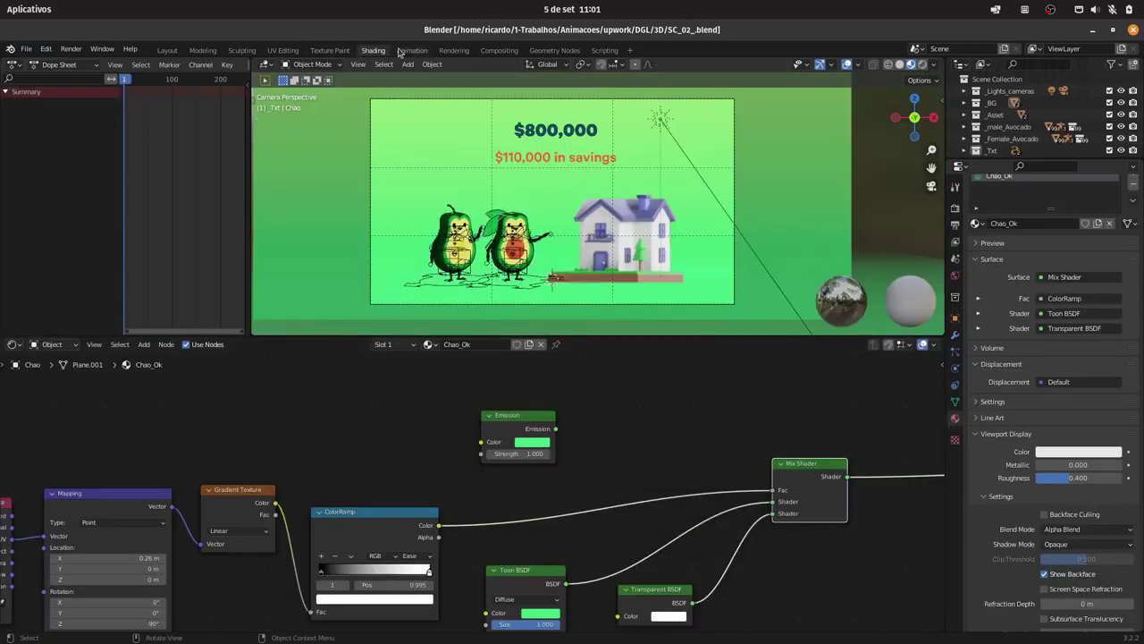
pyautogui.moveTo(415, 54); pyautogui.dragTo(406, 60)
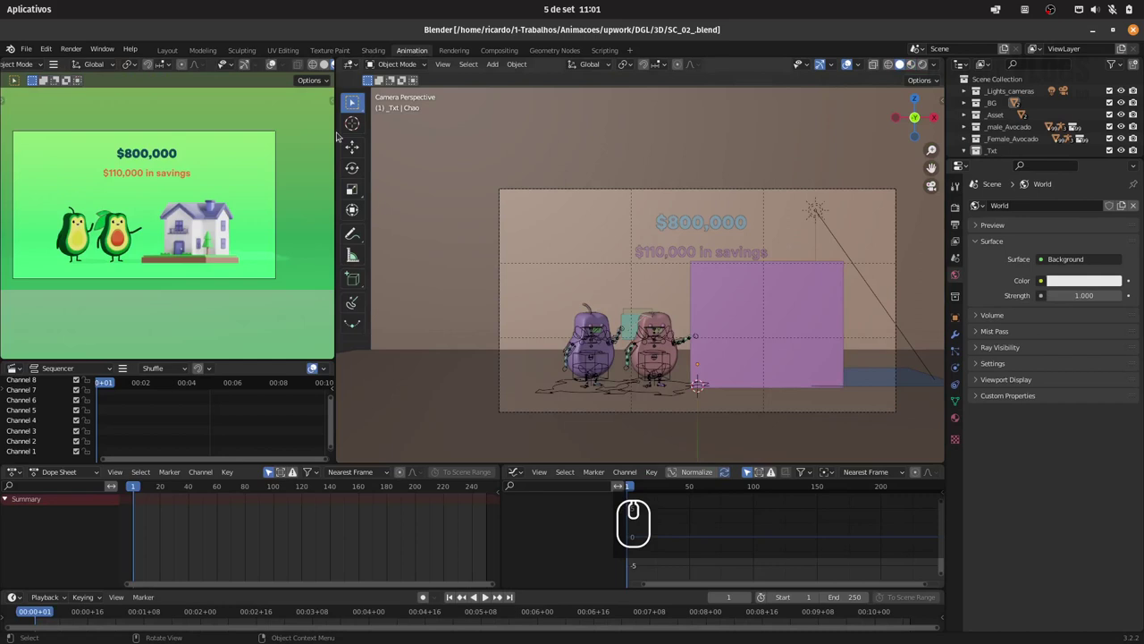
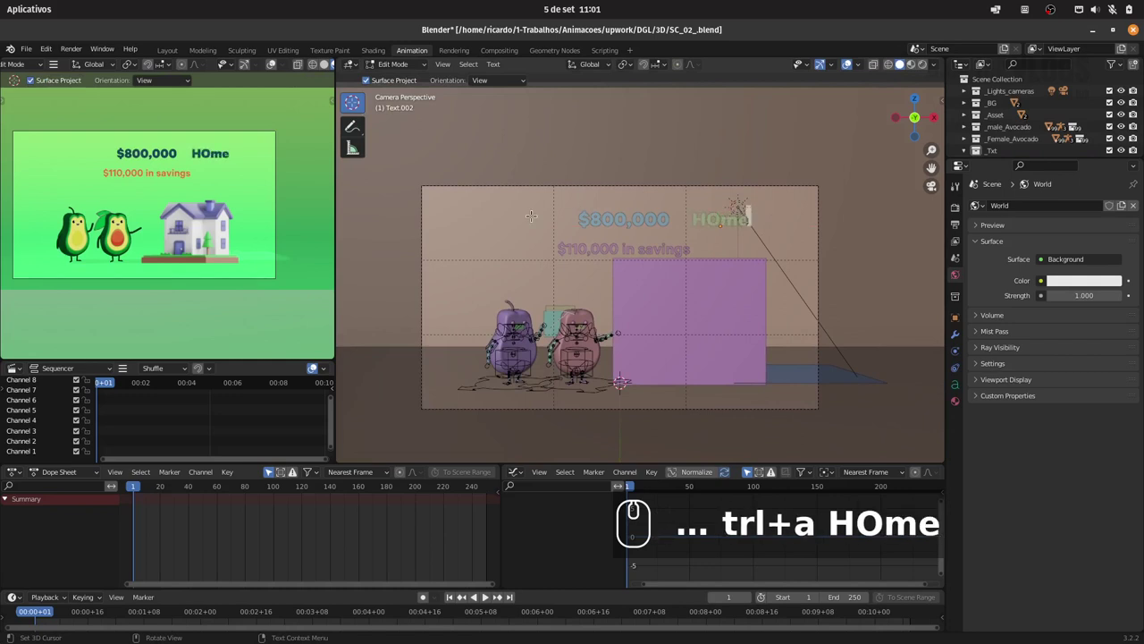
# Step: Fix the capitalisation so the headline reads "$800,000 Home" and finish editing the text
pyautogui.press('BackSpace')
pyautogui.press('BackSpace')
pyautogui.press('Tab')
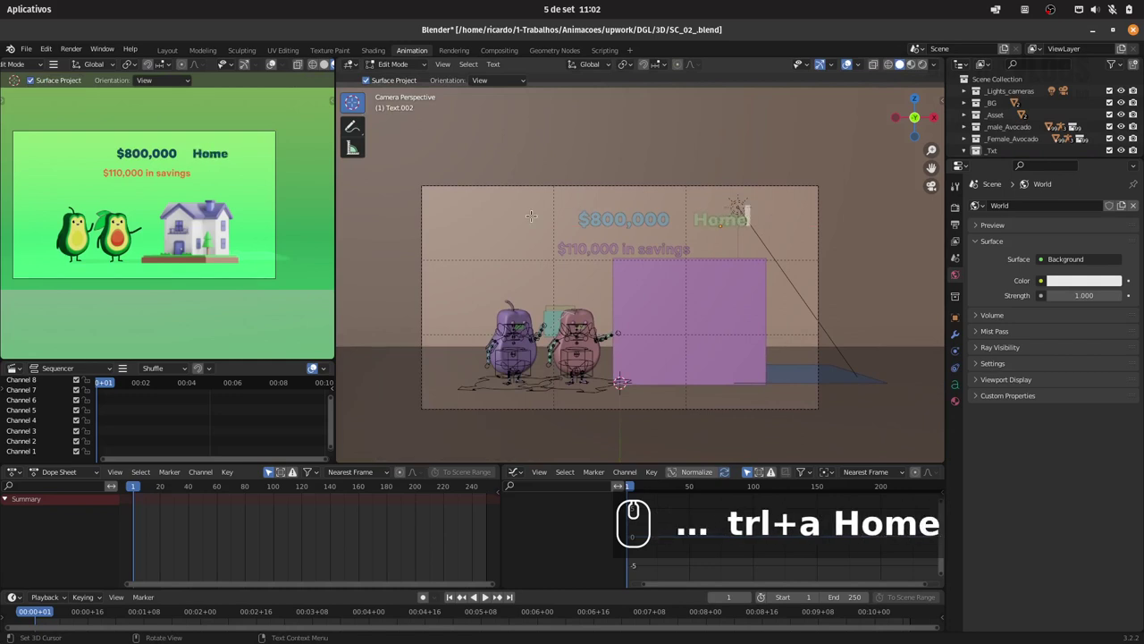
pyautogui.press('Tab')
# Step: Shift the Home text and the headline along global X into a centred line
pyautogui.press('g')
pyautogui.press('x')
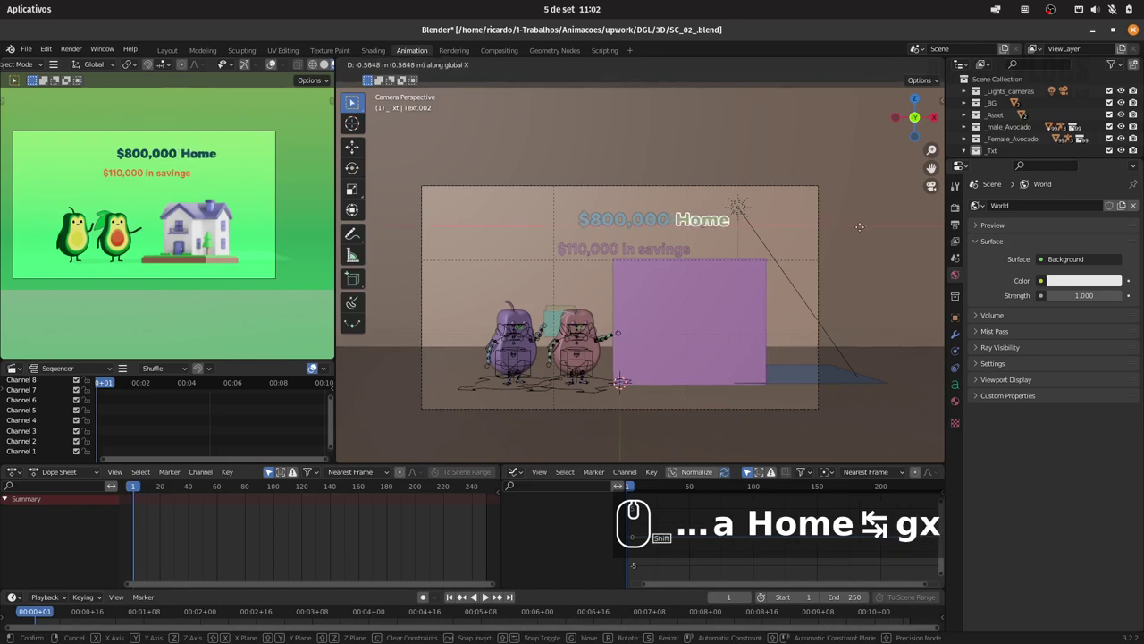
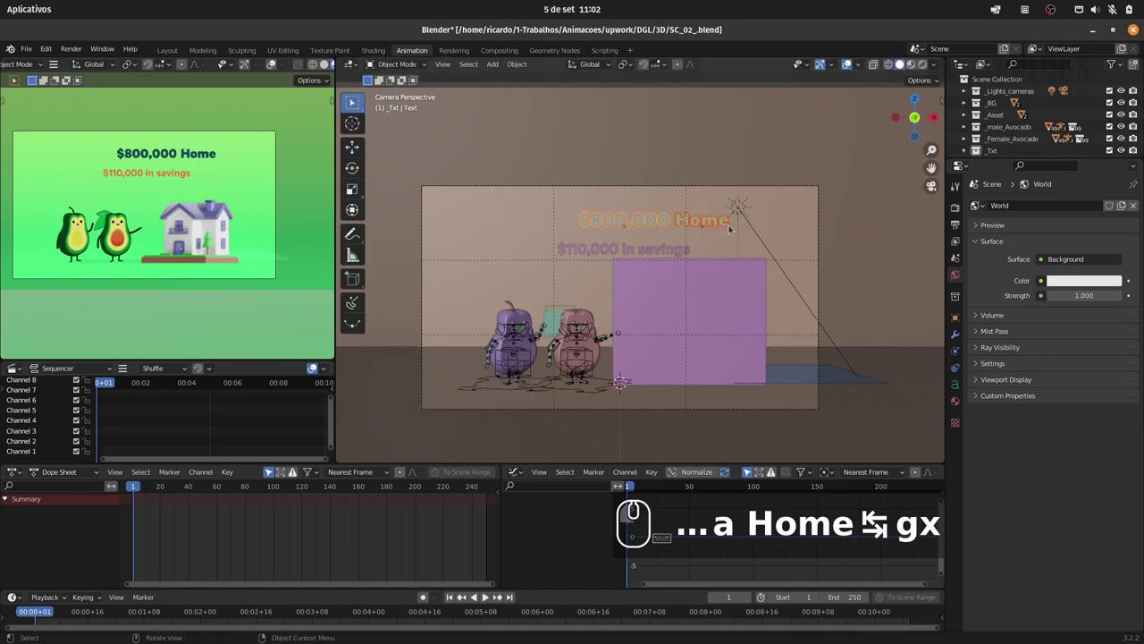
pyautogui.press('g')
pyautogui.press('x')
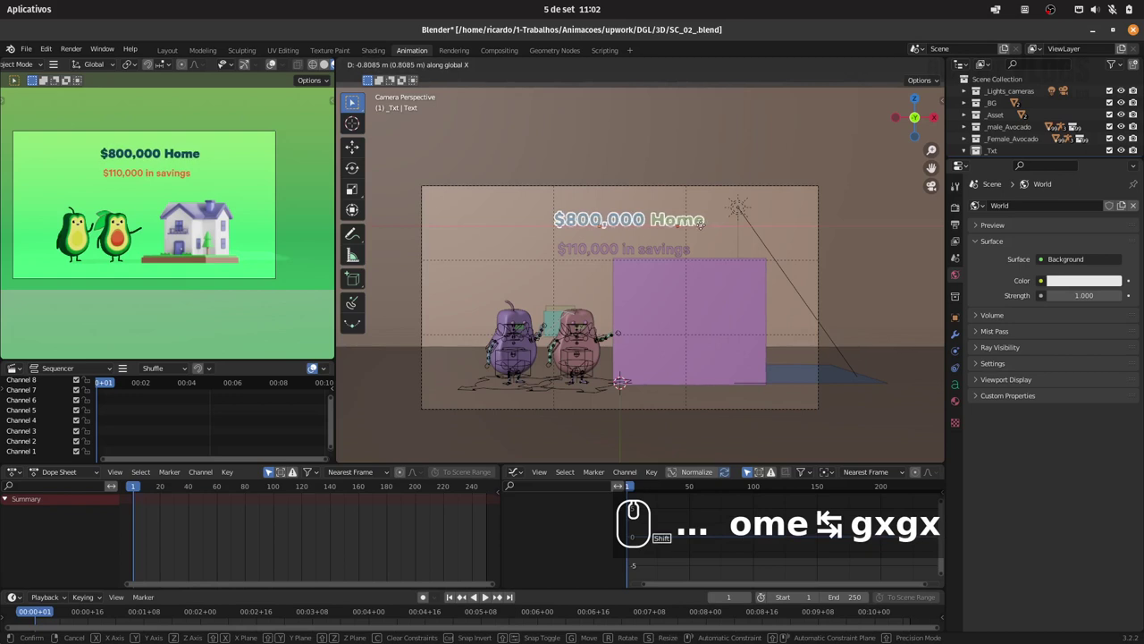
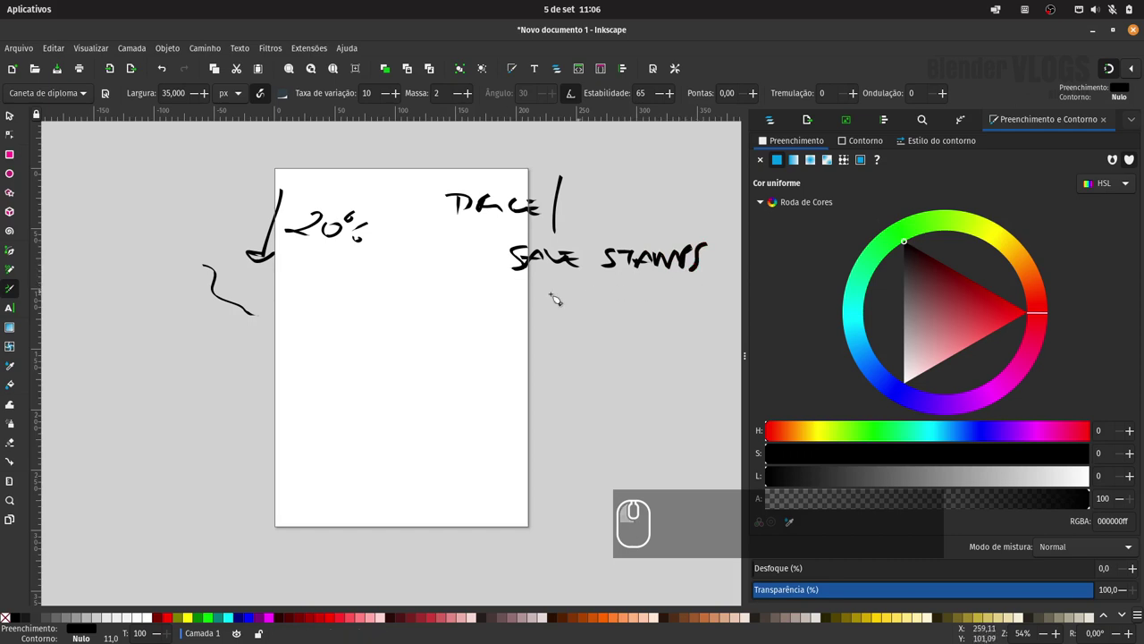
# Step: Underline the PRICE, SALE STAMPS and other headings and draw a vertical bar before PRICE
pyautogui.moveTo(506, 294); pyautogui.dragTo(638, 278)
pyautogui.moveTo(516, 237); pyautogui.dragTo(639, 246)
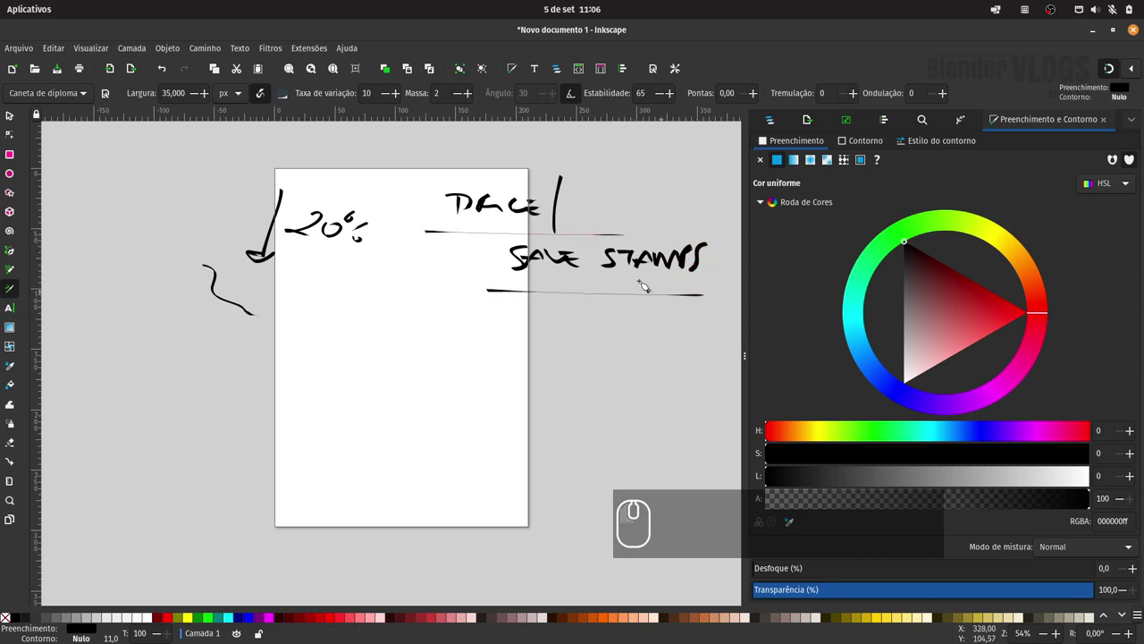
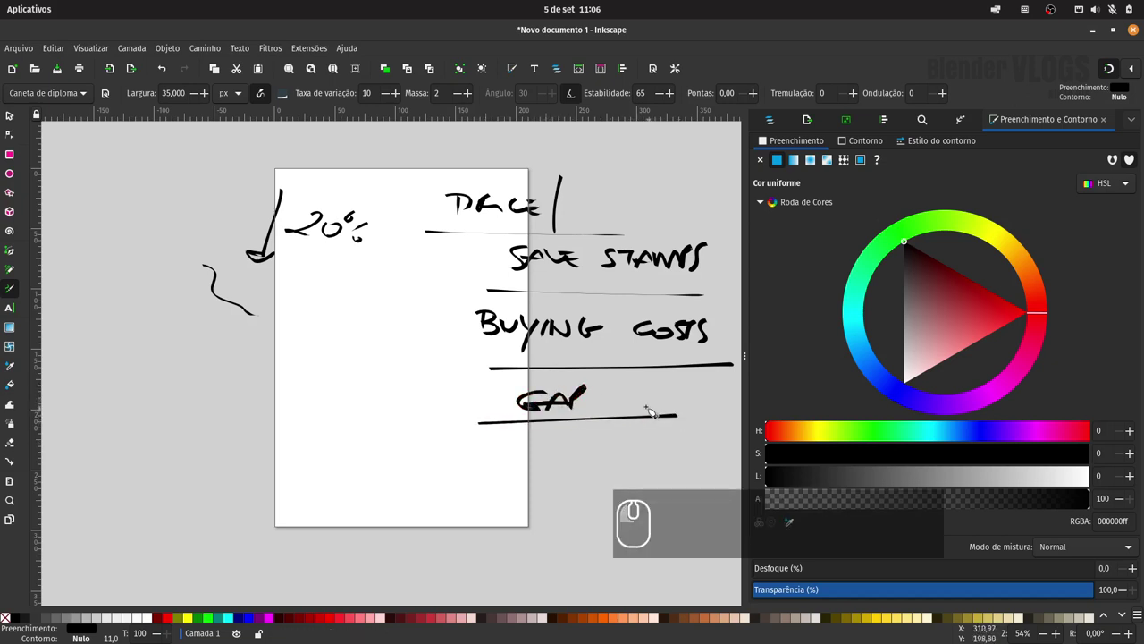
pyautogui.moveTo(499, 194); pyautogui.dragTo(546, 197)
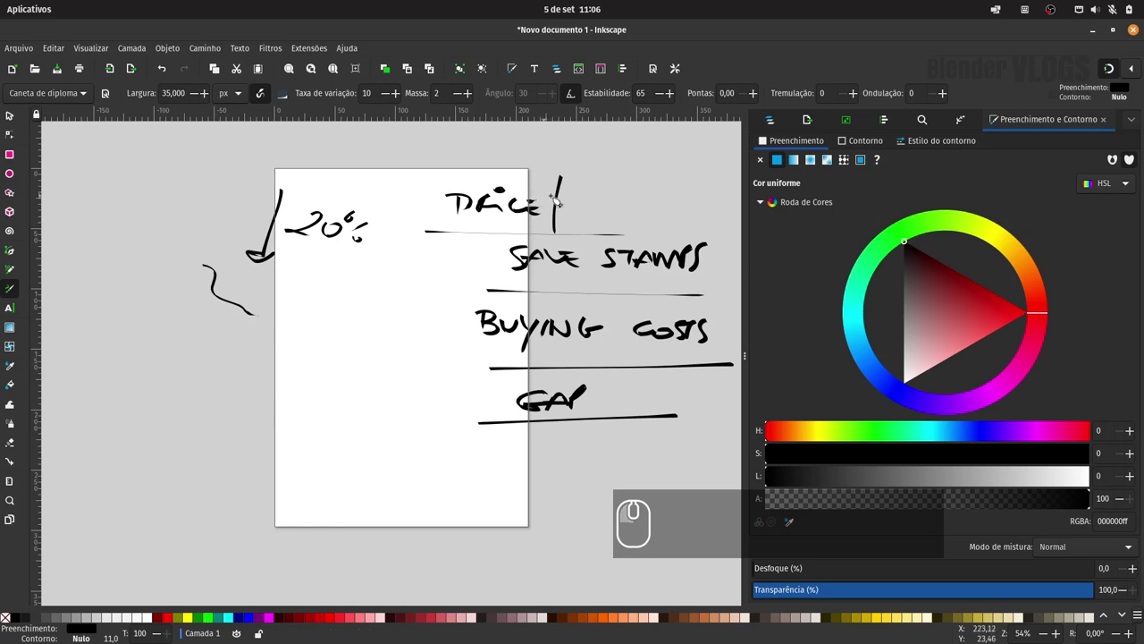
pyautogui.moveTo(445, 174); pyautogui.dragTo(444, 232)
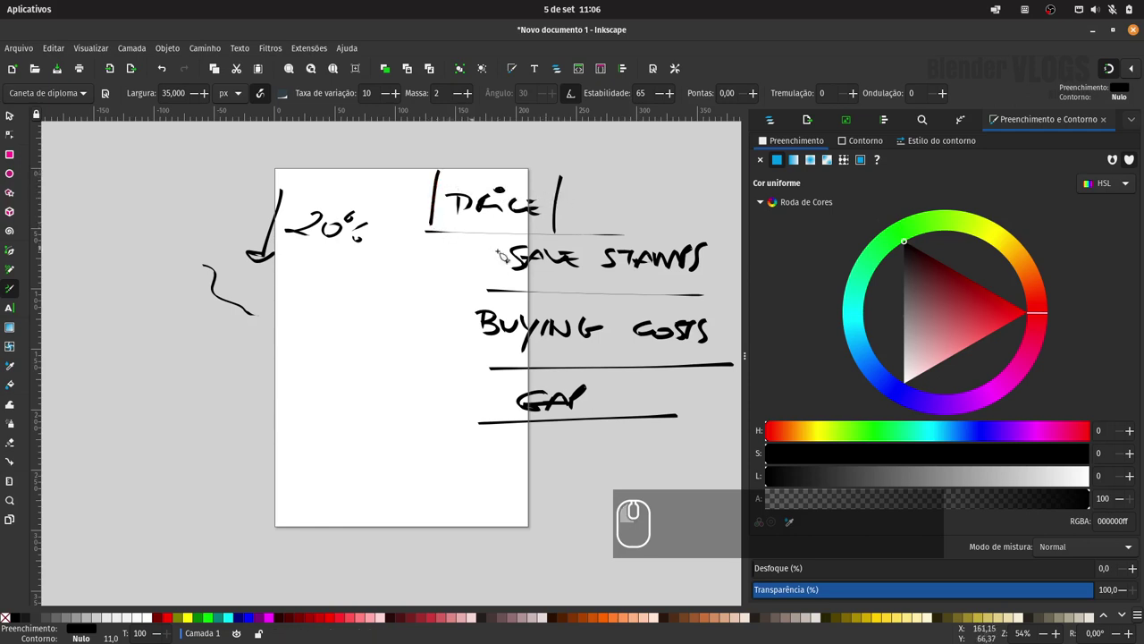
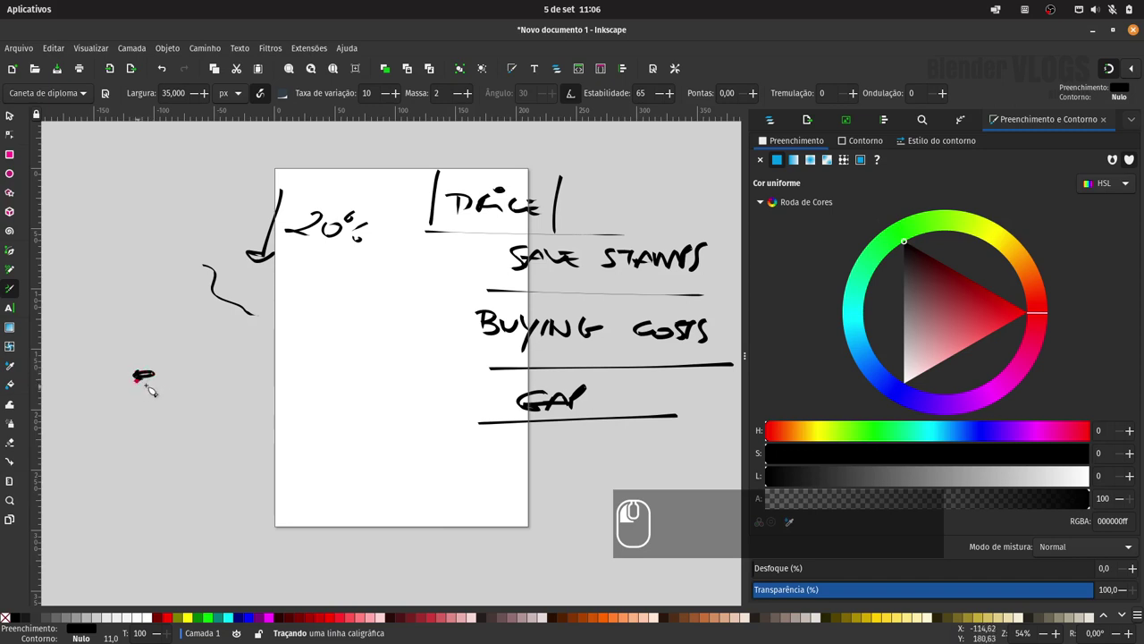
# Step: Hand-write the 800 figure and the bracketed $110 savings line left of the page
pyautogui.moveTo(160, 381); pyautogui.dragTo(185, 379)
pyautogui.moveTo(181, 379); pyautogui.dragTo(200, 384)
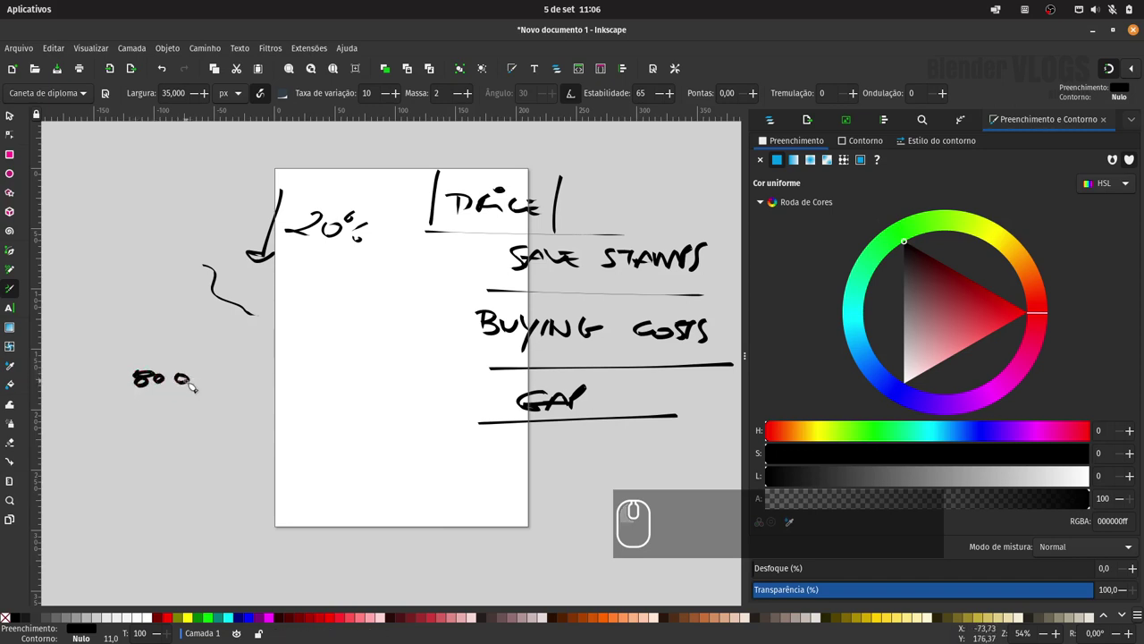
pyautogui.moveTo(123, 367); pyautogui.dragTo(124, 373)
pyautogui.moveTo(122, 369); pyautogui.dragTo(228, 380)
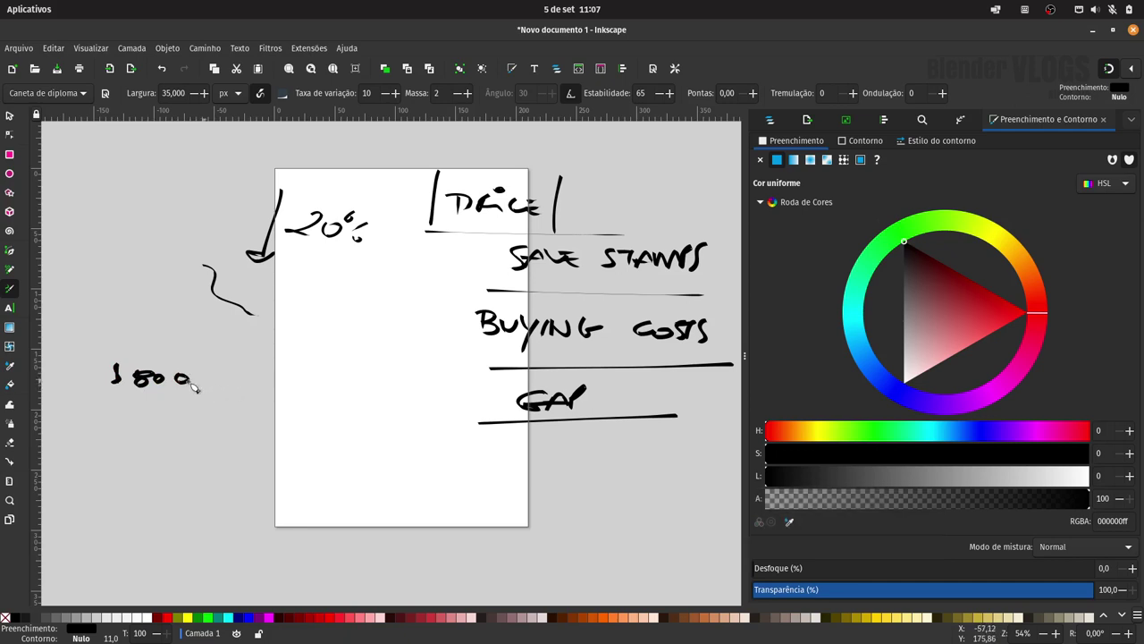
pyautogui.moveTo(136, 407); pyautogui.dragTo(150, 410)
pyautogui.moveTo(158, 402); pyautogui.dragTo(177, 407)
pyautogui.moveTo(172, 414); pyautogui.dragTo(135, 404)
pyautogui.moveTo(126, 397); pyautogui.dragTo(115, 403)
pyautogui.moveTo(117, 395); pyautogui.dragTo(155, 412)
pyautogui.moveTo(206, 398); pyautogui.dragTo(220, 408)
pyautogui.moveTo(223, 401); pyautogui.dragTo(236, 408)
pyautogui.moveTo(238, 411); pyautogui.dragTo(233, 408)
pyautogui.moveTo(251, 402); pyautogui.dragTo(331, 423)
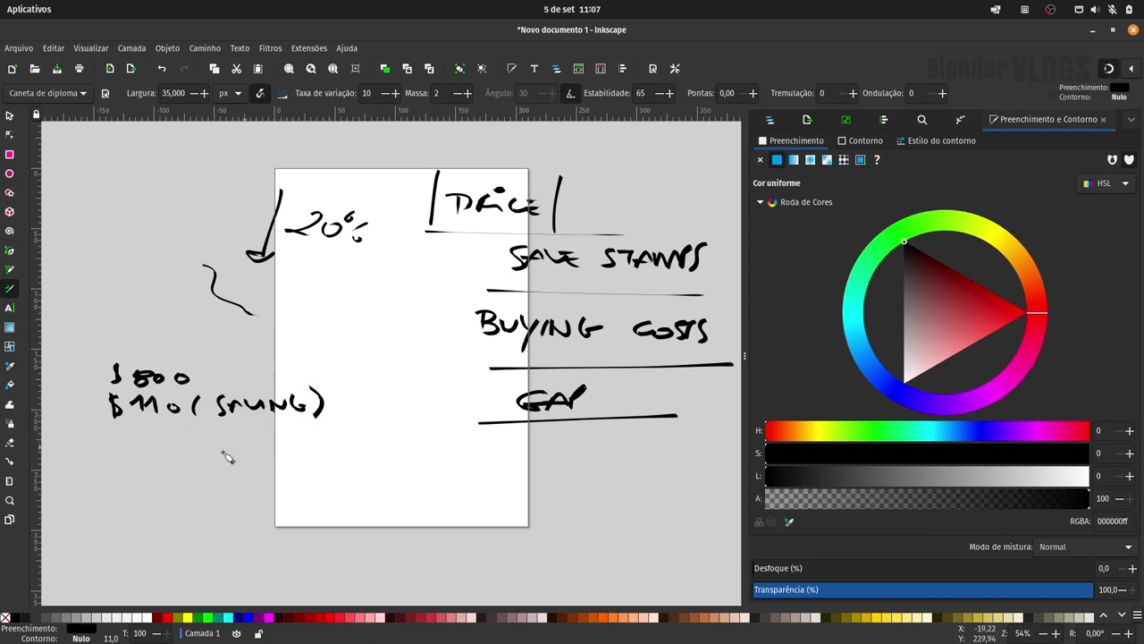
# Step: Hand-write the LS DUTY line with its dash and the $43,070 amount
pyautogui.moveTo(123, 455); pyautogui.dragTo(164, 464)
pyautogui.moveTo(169, 459); pyautogui.dragTo(161, 454)
pyautogui.moveTo(157, 448); pyautogui.dragTo(210, 467)
pyautogui.moveTo(185, 459); pyautogui.dragTo(203, 456)
pyautogui.moveTo(200, 455); pyautogui.dragTo(208, 454)
pyautogui.click(217, 455)
pyautogui.click(229, 466)
pyautogui.moveTo(248, 465); pyautogui.dragTo(285, 457)
pyautogui.moveTo(298, 450); pyautogui.dragTo(289, 451)
pyautogui.moveTo(291, 449); pyautogui.dragTo(300, 455)
pyautogui.moveTo(313, 443); pyautogui.dragTo(319, 455)
pyautogui.moveTo(330, 446); pyautogui.dragTo(325, 467)
pyautogui.moveTo(353, 455); pyautogui.dragTo(367, 455)
pyautogui.moveTo(369, 457); pyautogui.dragTo(386, 452)
pyautogui.moveTo(401, 449); pyautogui.dragTo(380, 461)
pyautogui.click(410, 460)
pyautogui.moveTo(408, 462); pyautogui.dragTo(407, 462)
pyautogui.click(397, 462)
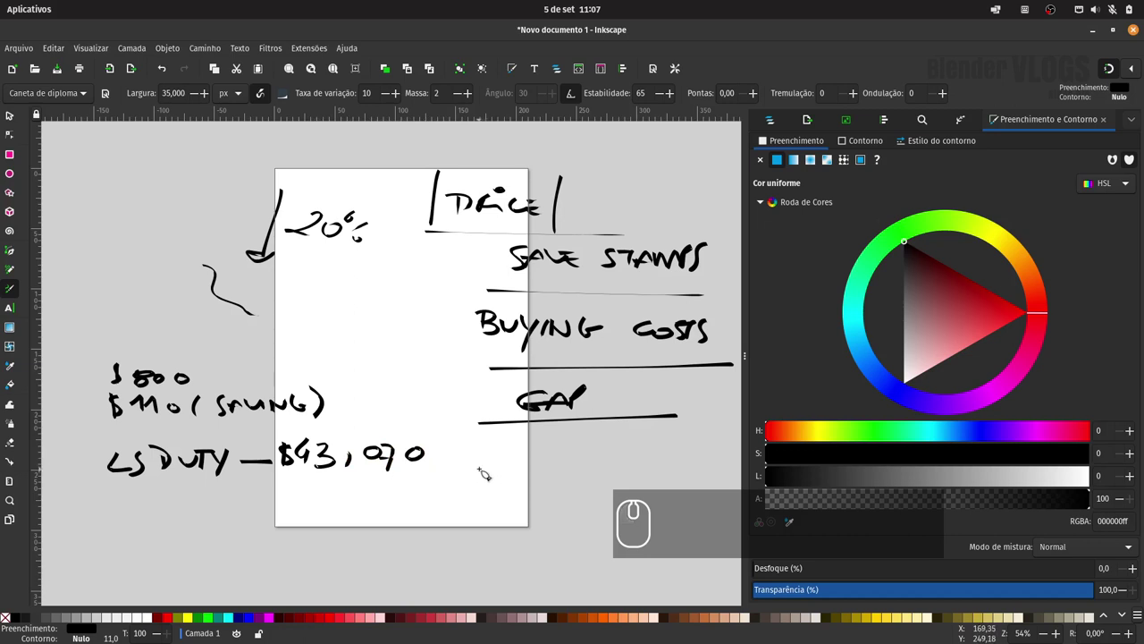
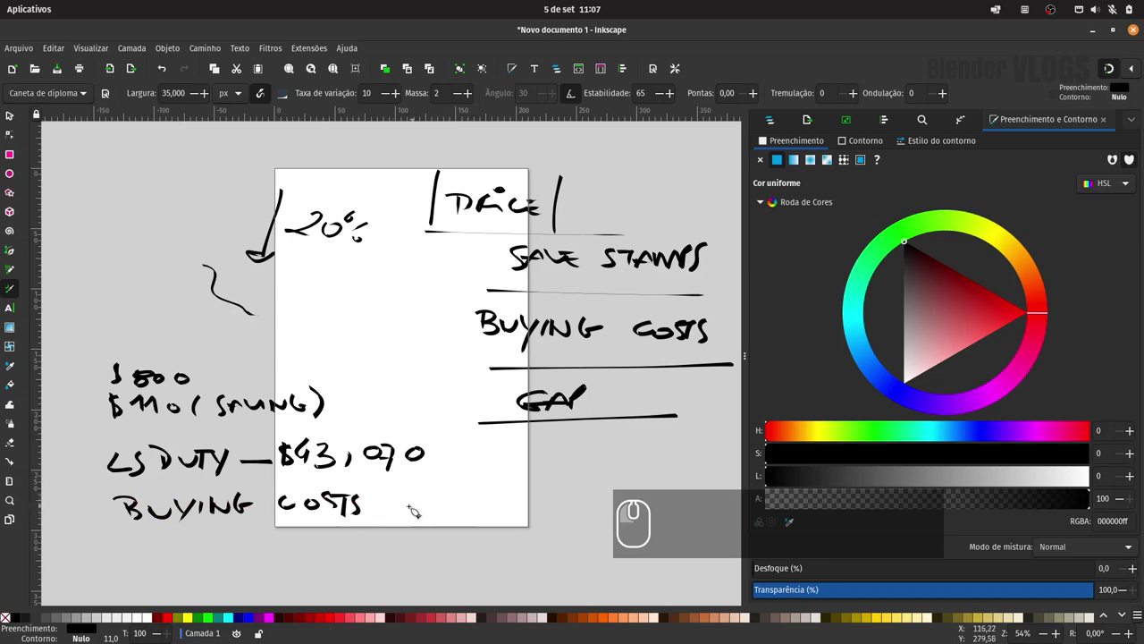
# Step: Add the dash after BUYING COSTS and write the $5,600 amount
pyautogui.moveTo(385, 510); pyautogui.dragTo(419, 507)
pyautogui.moveTo(444, 496); pyautogui.dragTo(437, 502)
pyautogui.moveTo(439, 492); pyautogui.dragTo(446, 508)
pyautogui.moveTo(457, 498); pyautogui.dragTo(458, 511)
pyautogui.moveTo(472, 506); pyautogui.dragTo(475, 507)
pyautogui.moveTo(491, 496); pyautogui.dragTo(506, 503)
pyautogui.moveTo(498, 507); pyautogui.dragTo(528, 515)
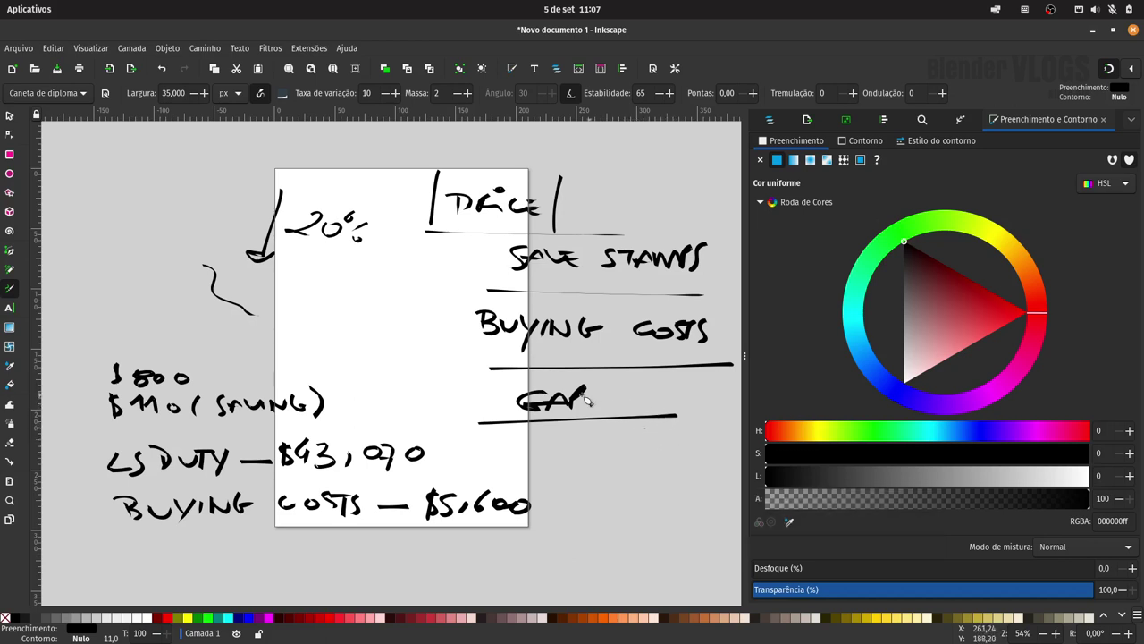
# Step: Write the 7.62% figure followed by the word DEPOSIT
pyautogui.moveTo(146, 552); pyautogui.dragTo(136, 560)
pyautogui.click(146, 561)
pyautogui.moveTo(174, 565); pyautogui.dragTo(203, 558)
pyautogui.moveTo(205, 552); pyautogui.dragTo(215, 560)
pyautogui.moveTo(231, 551); pyautogui.dragTo(212, 566)
pyautogui.click(235, 565)
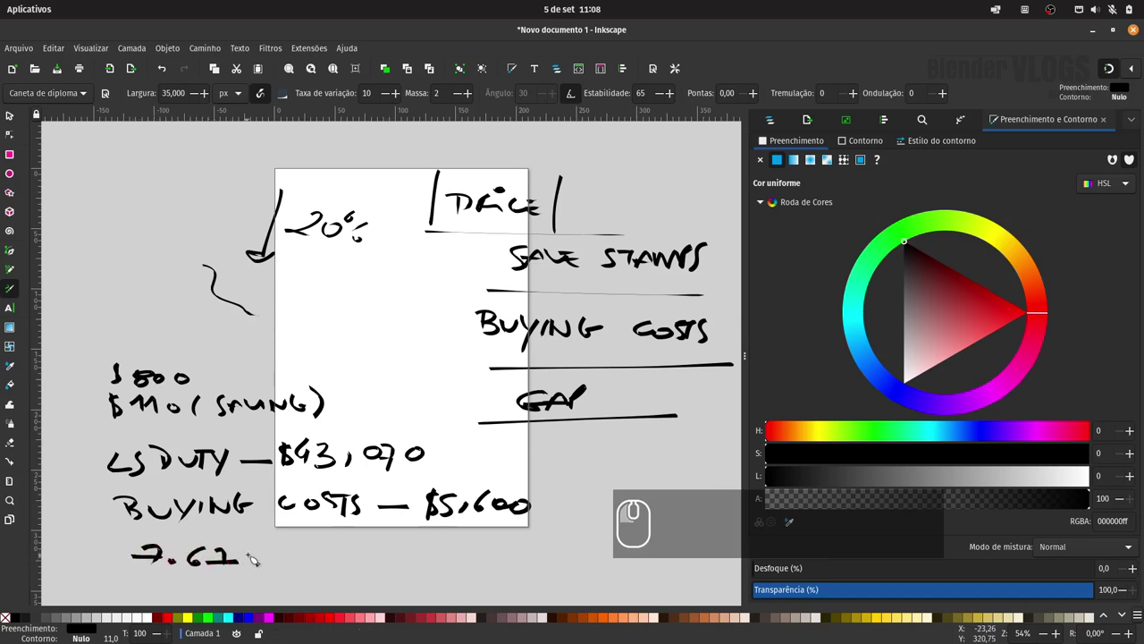
pyautogui.moveTo(269, 550); pyautogui.dragTo(251, 553)
pyautogui.click(248, 548)
pyautogui.click(259, 569)
pyautogui.moveTo(285, 559); pyautogui.dragTo(337, 558)
pyautogui.doubleClick(350, 549)
pyautogui.moveTo(361, 559); pyautogui.dragTo(361, 556)
pyautogui.click(358, 554)
pyautogui.moveTo(383, 546); pyautogui.dragTo(460, 561)
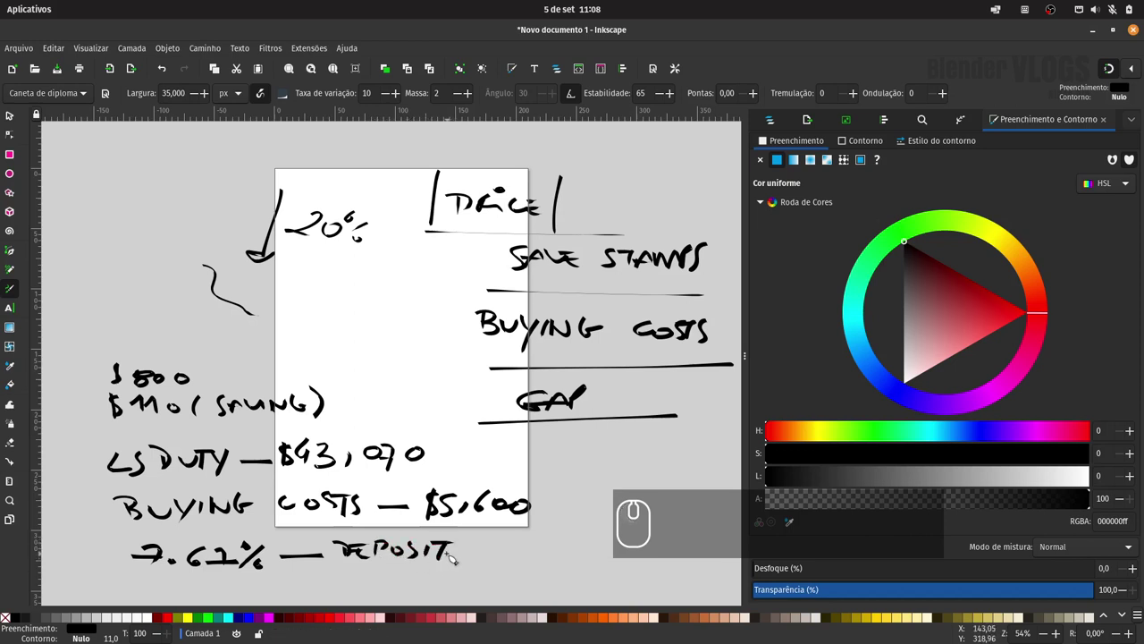
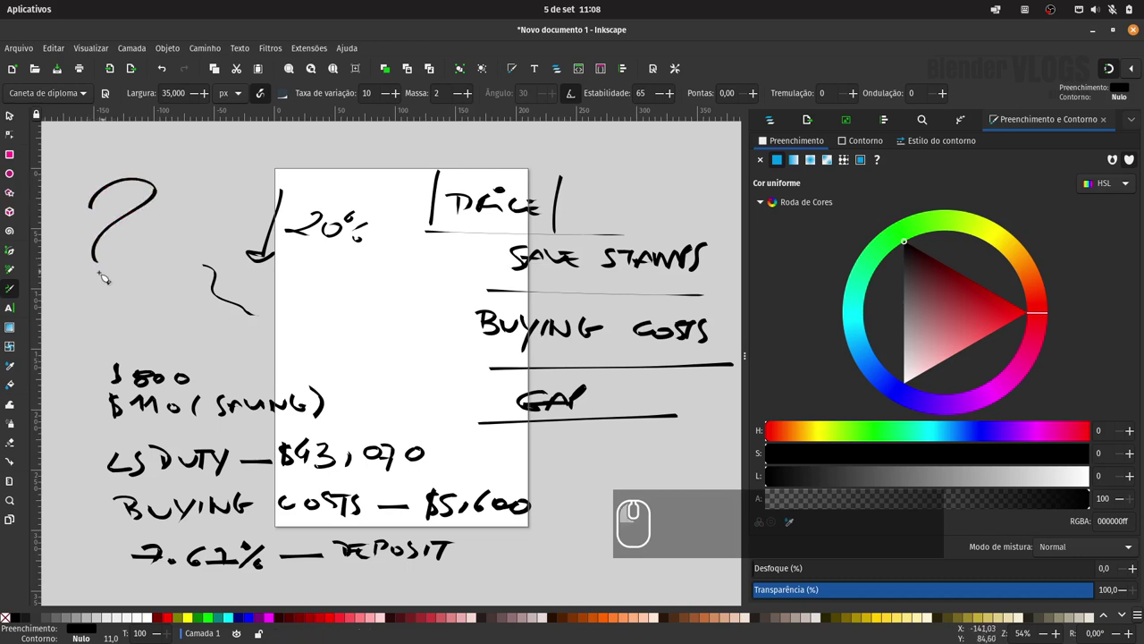
# Step: Sketch a question mark left of the page and un-maximize Inkscape over Blender's SC_03 scene
pyautogui.moveTo(97, 287); pyautogui.dragTo(121, 280)
pyautogui.moveTo(148, 248); pyautogui.dragTo(147, 303)
pyautogui.click(142, 307)
pyautogui.moveTo(147, 156); pyautogui.dragTo(159, 228)
pyautogui.moveTo(693, 288); pyautogui.dragTo(1068, 55)
pyautogui.click(1109, 33)
# Step: Add the line "--I Will skip" beneath the Scene 3 numbers in Changes.txt
pyautogui.moveTo(995, 50); pyautogui.dragTo(584, 206)
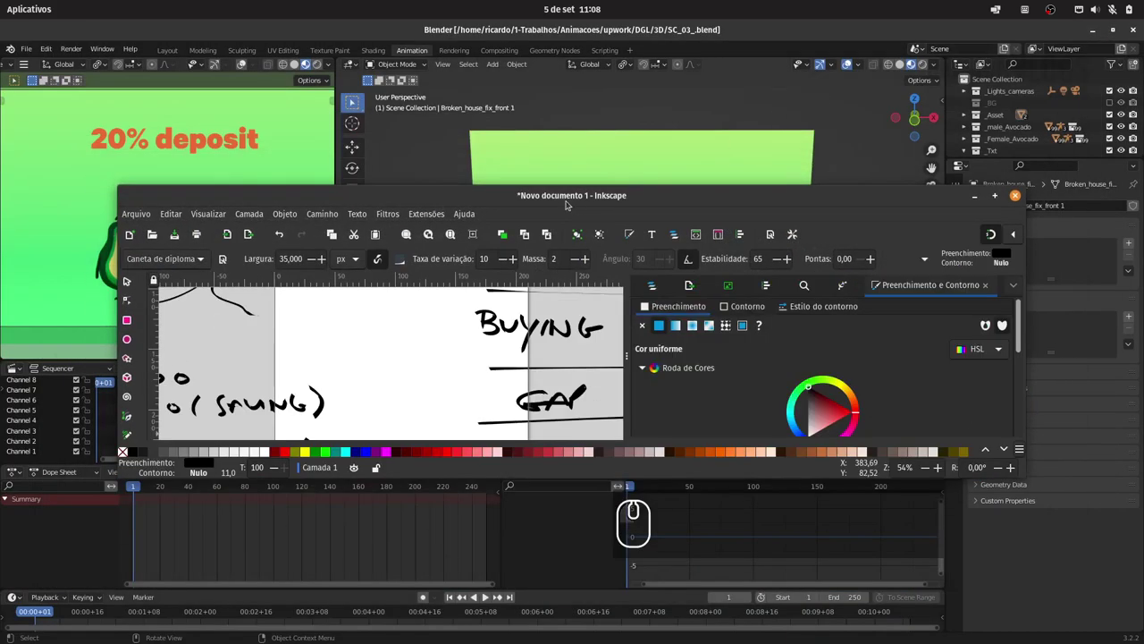
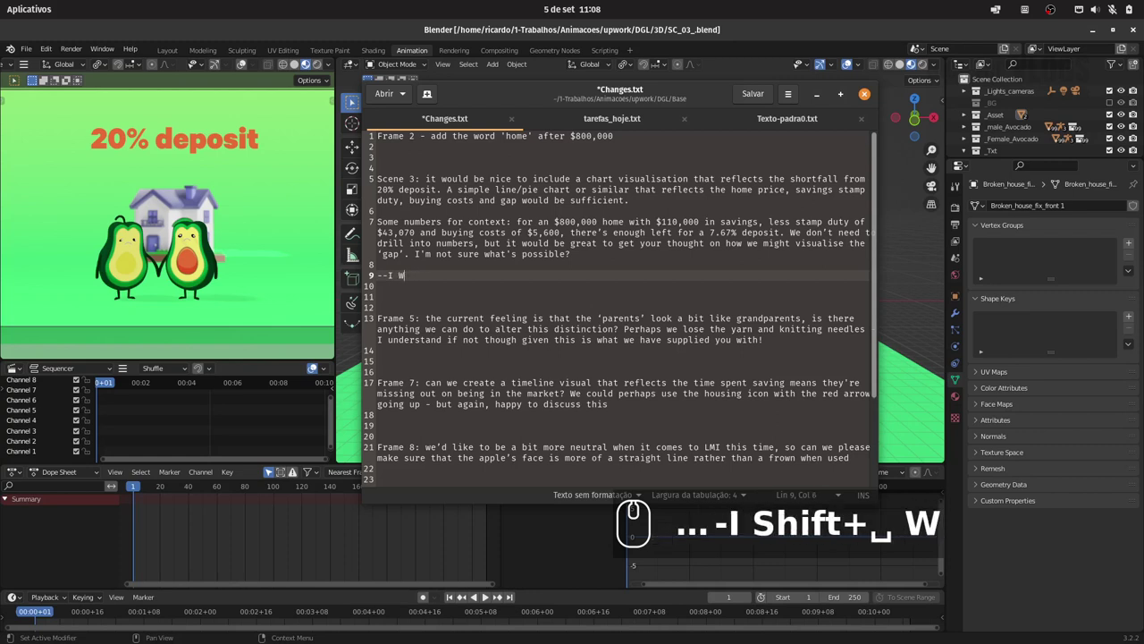
pyautogui.write('ill skip')
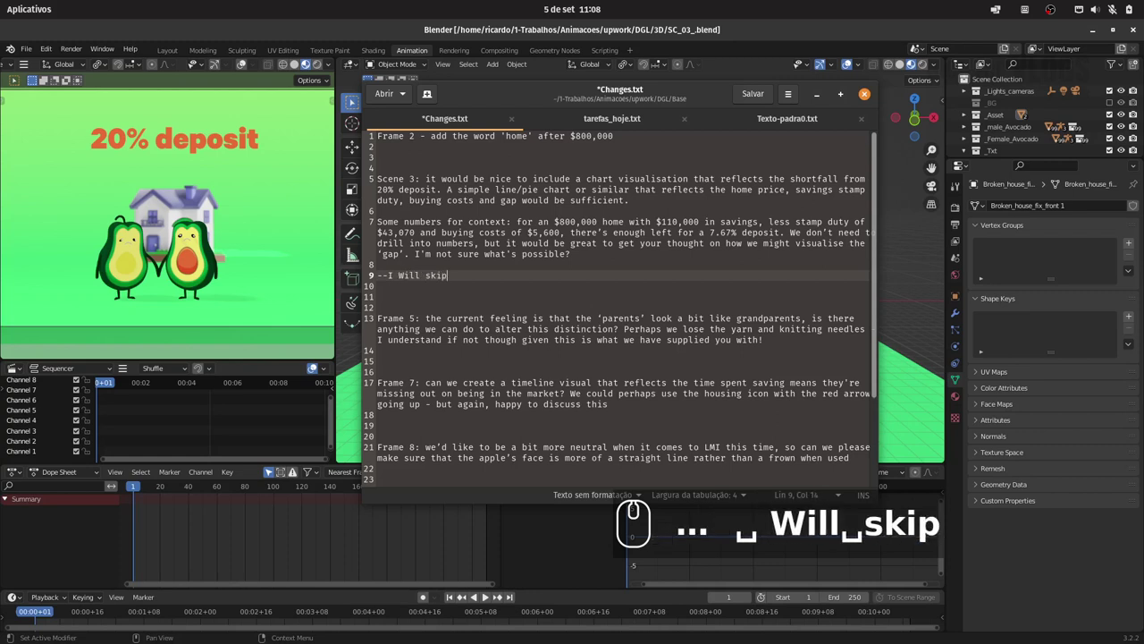
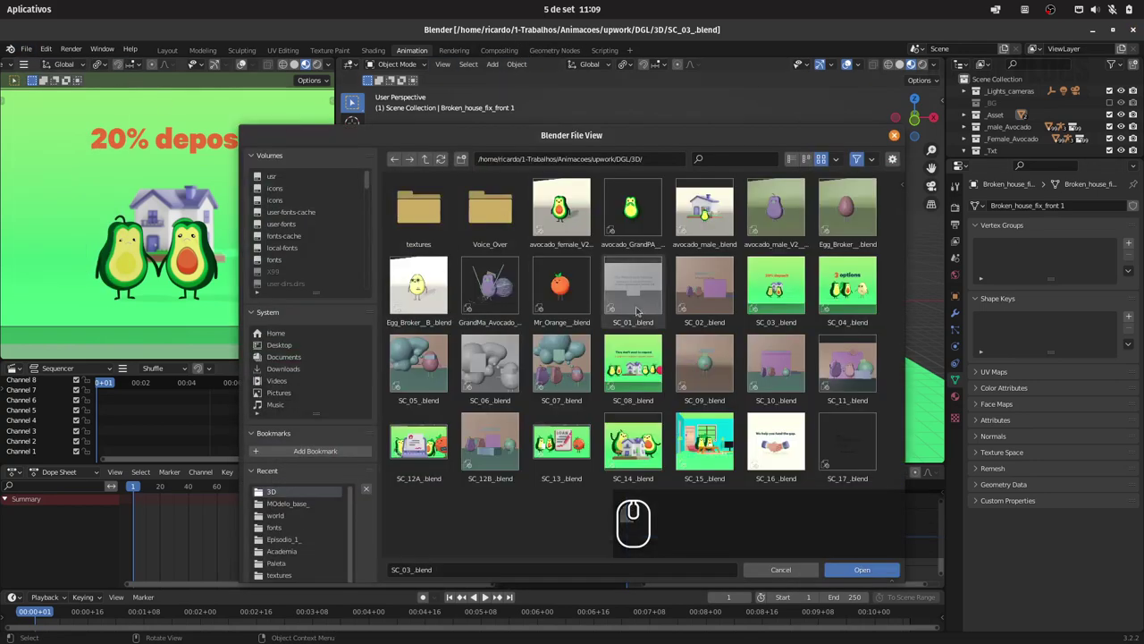
# Step: Load SC_05_.blend showing the egg character with glasses beside its thought cloud
pyautogui.doubleClick(440, 368)
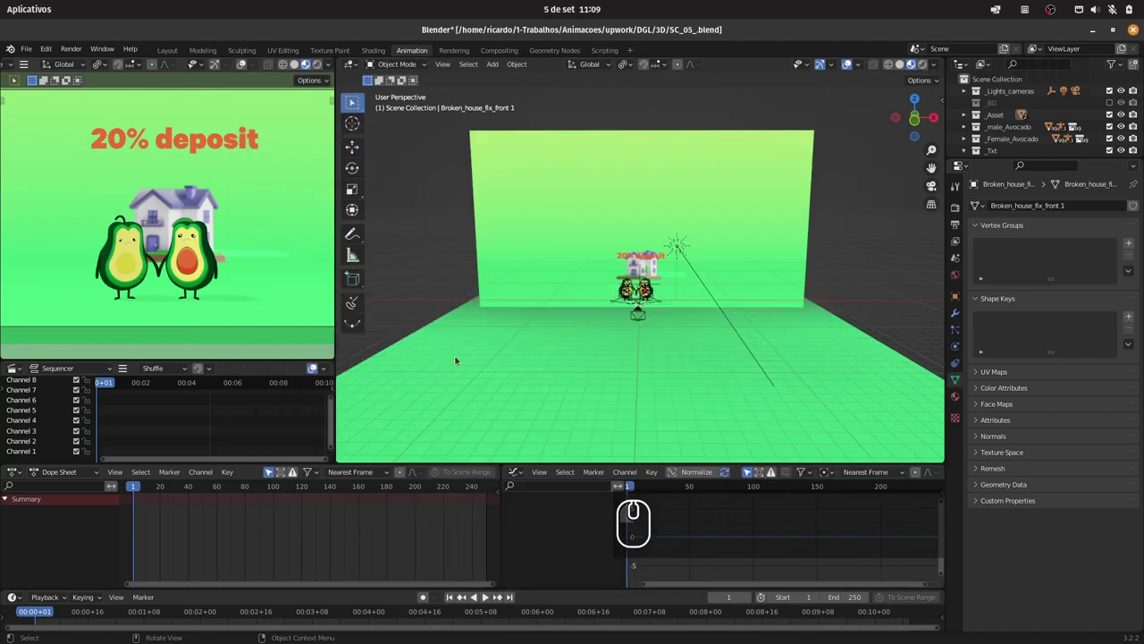
pyautogui.click(304, 63)
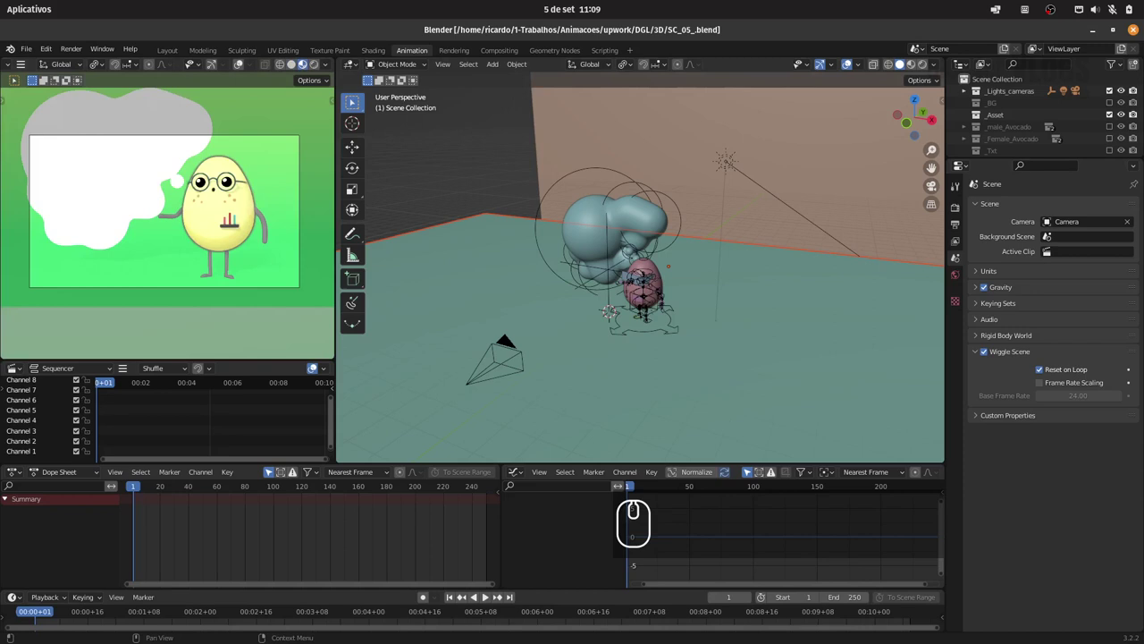
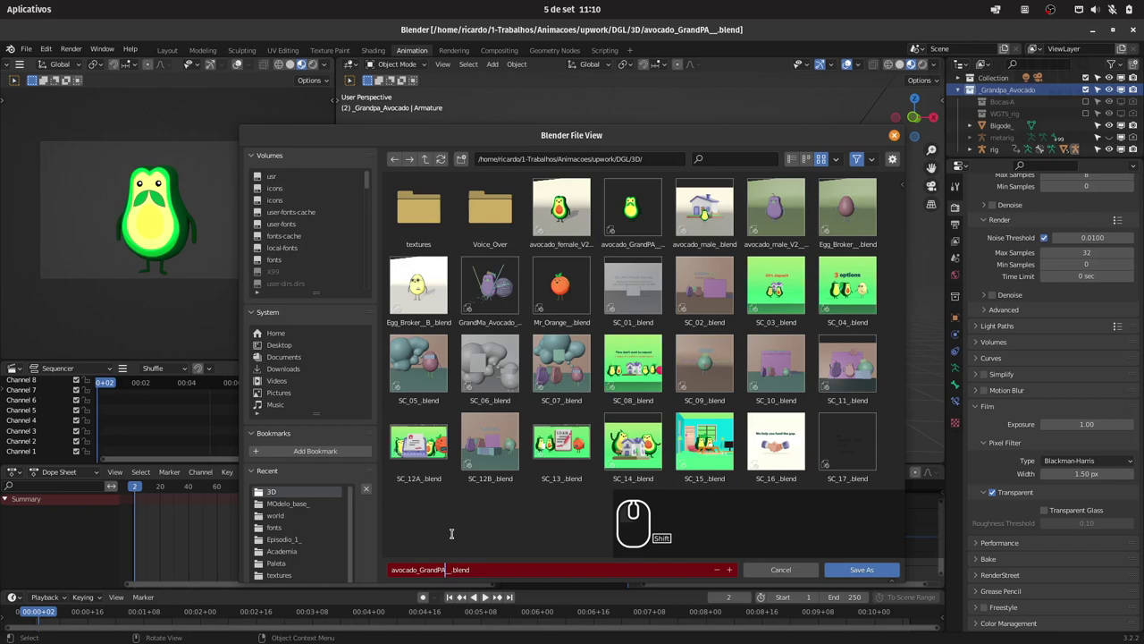
# Step: Finish the file name by adding '_b' just before its extension
pyautogui.press('shift+=')
pyautogui.press('shift+-')
pyautogui.press('shift+b')
pyautogui.write('_b')
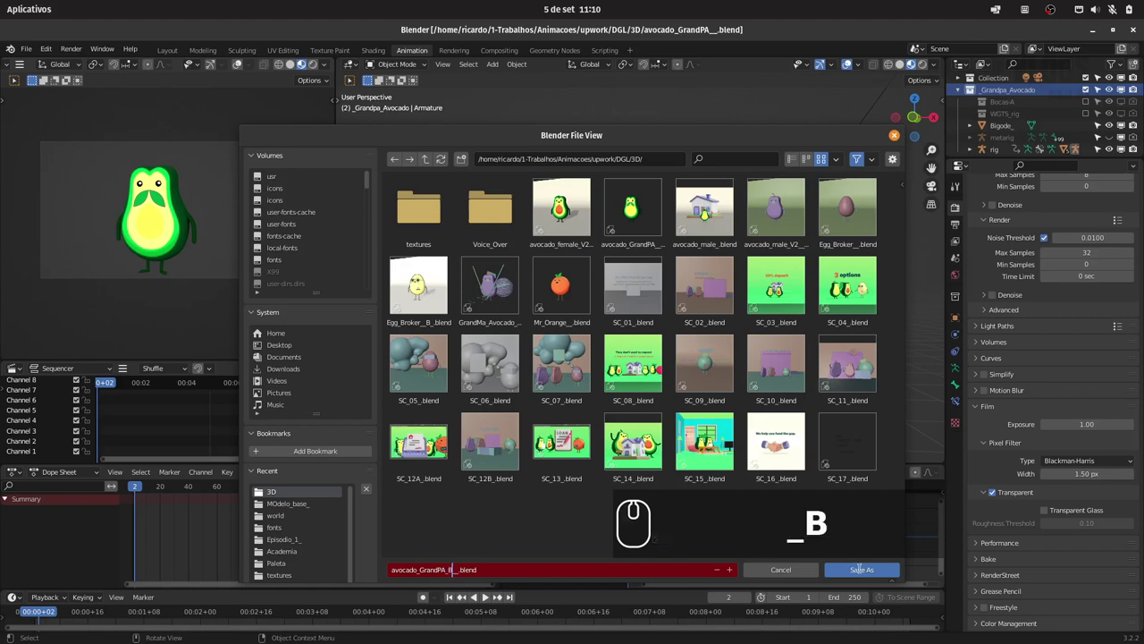
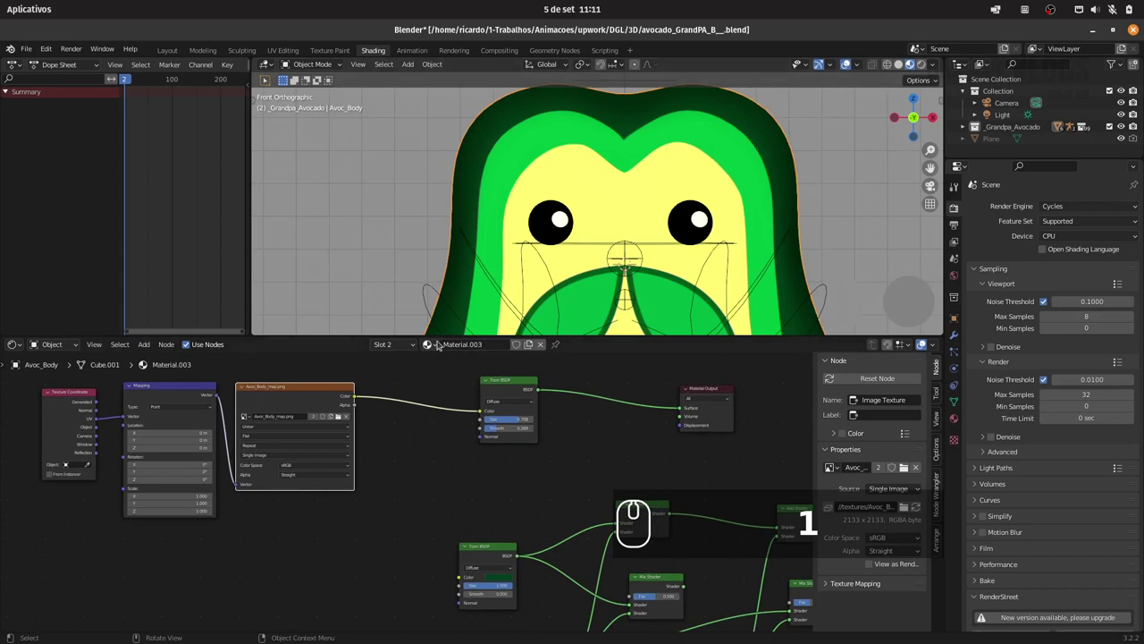
# Step: Rename the body material to Avocado_grandpa while starting to add shader nodes with Shift+A
pyautogui.click(486, 339)
pyautogui.press('shift+a')
pyautogui.write('avocado')
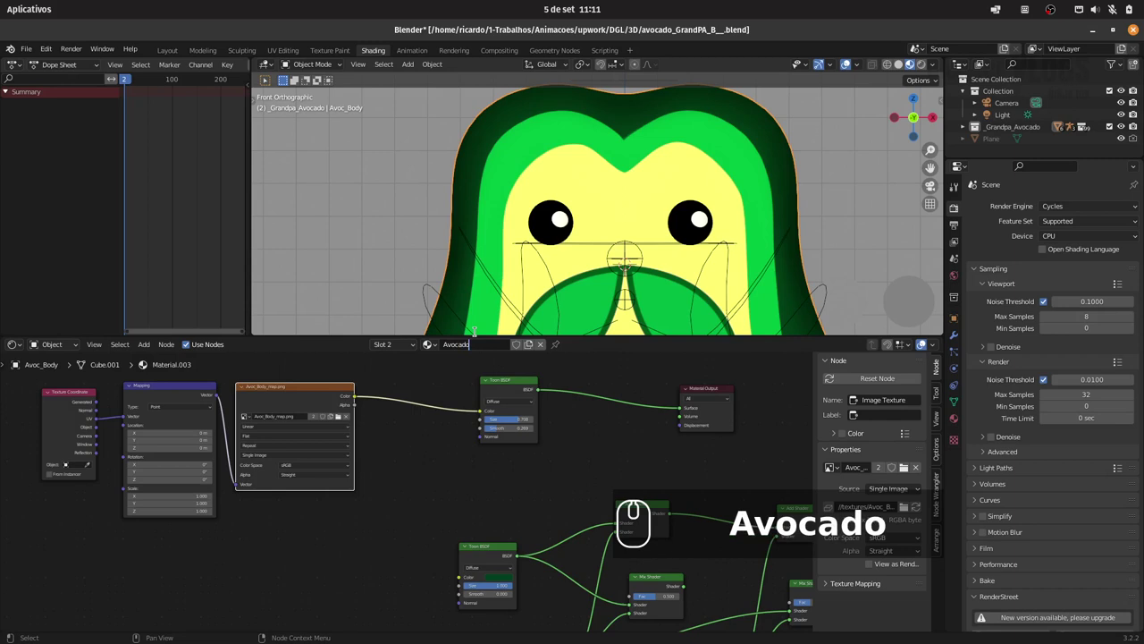
pyautogui.write('_gran')
pyautogui.write('dpa')
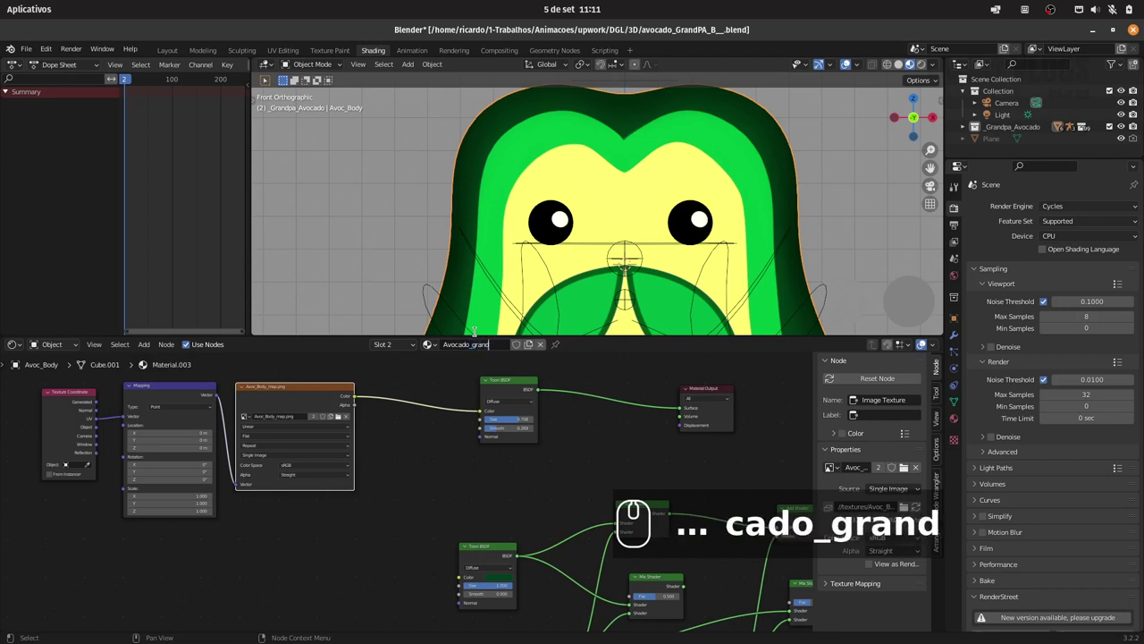
pyautogui.write('dpa')
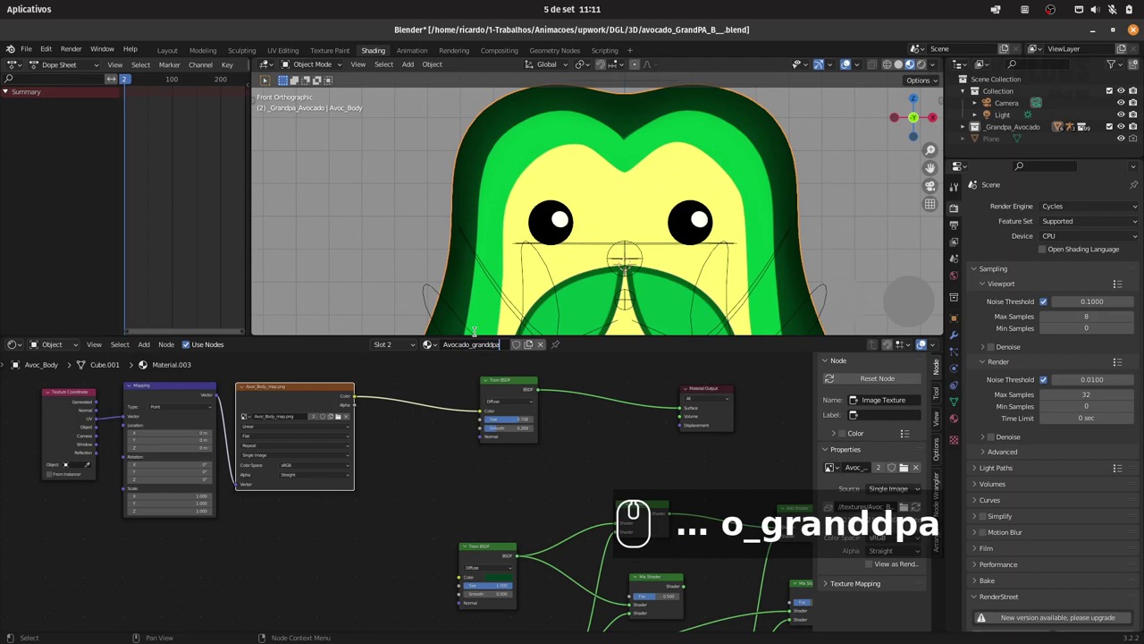
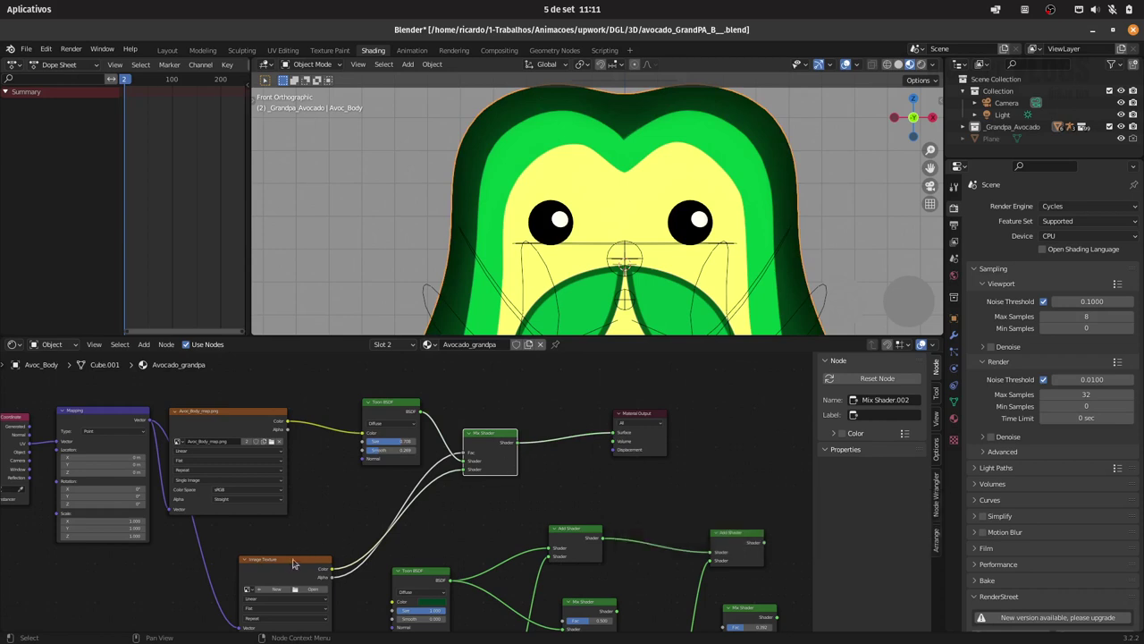
# Step: Create a new blank 1024×1024 image named Grand_Details for the Image Texture node
pyautogui.moveTo(290, 567); pyautogui.dragTo(329, 529)
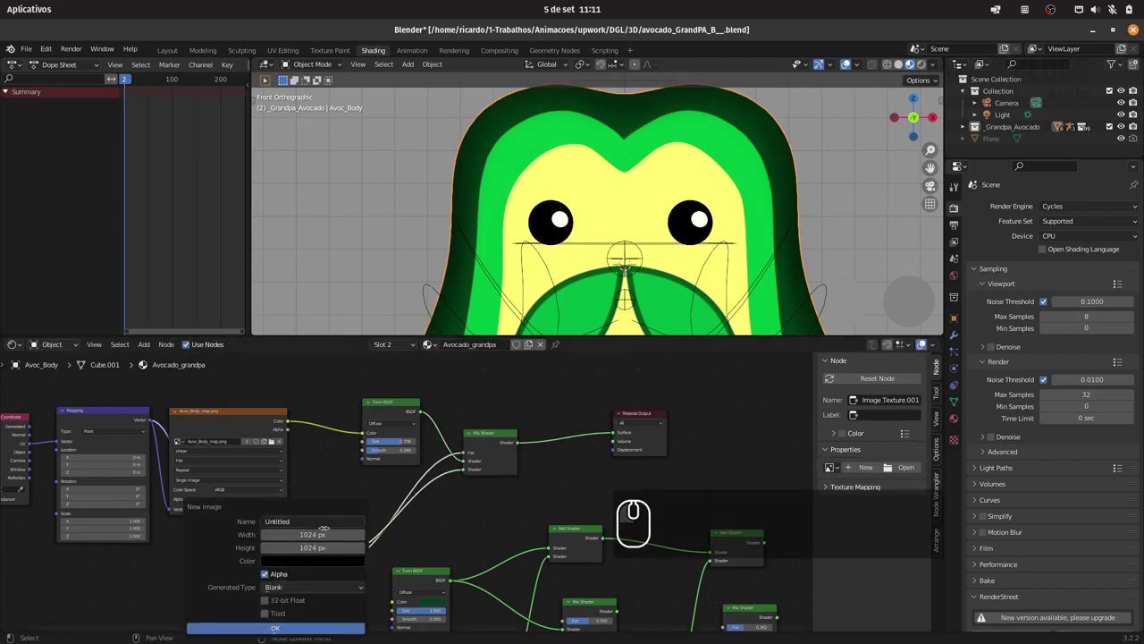
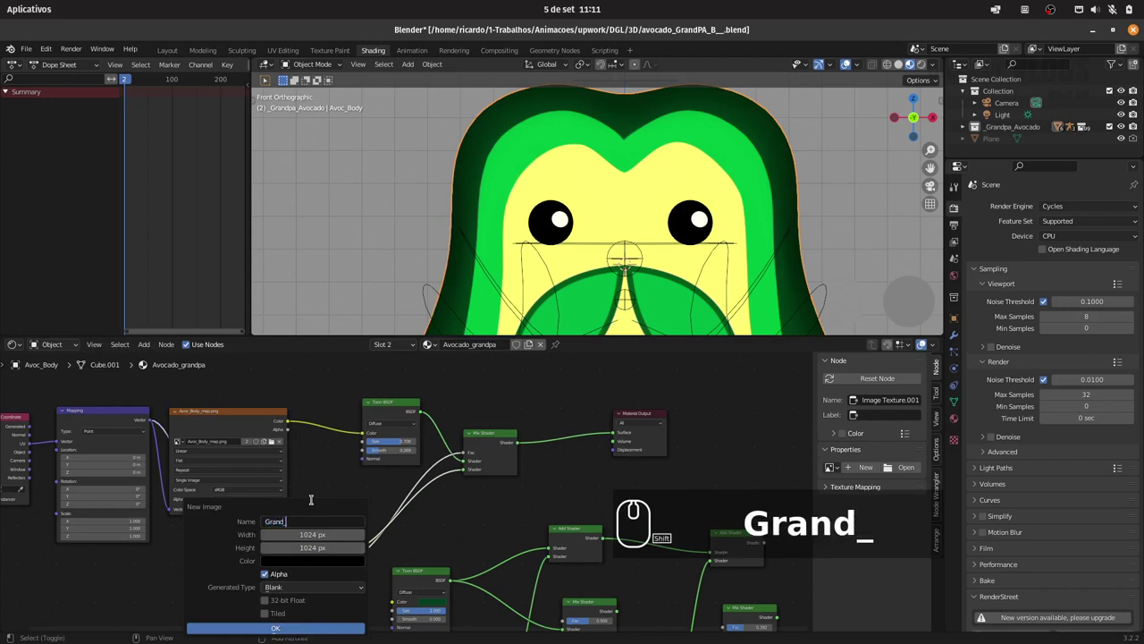
pyautogui.write('details')
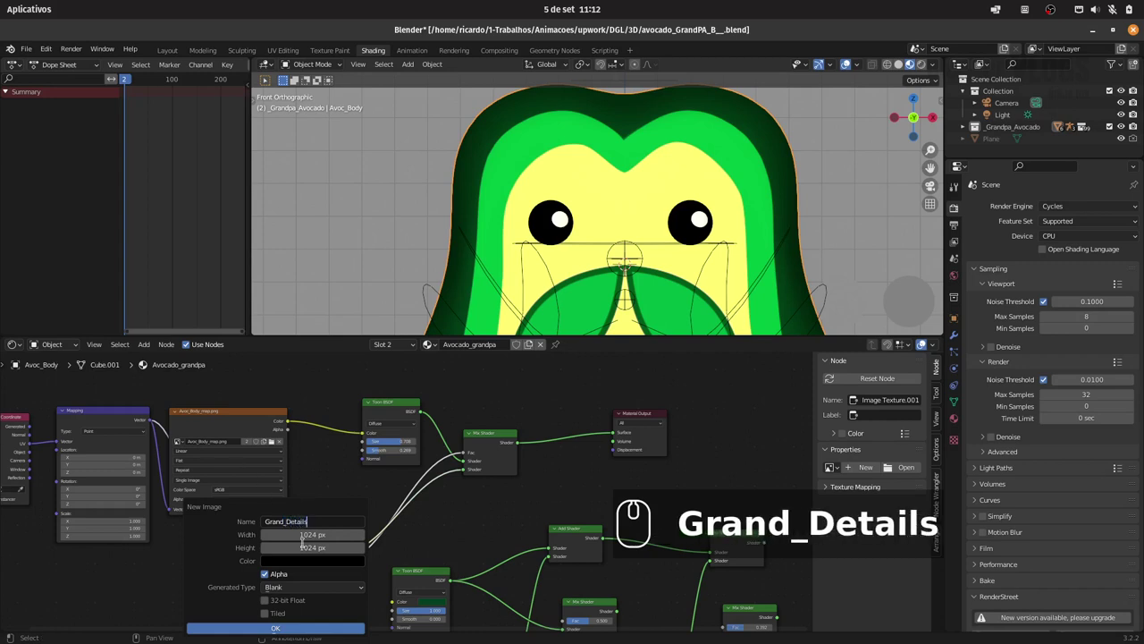
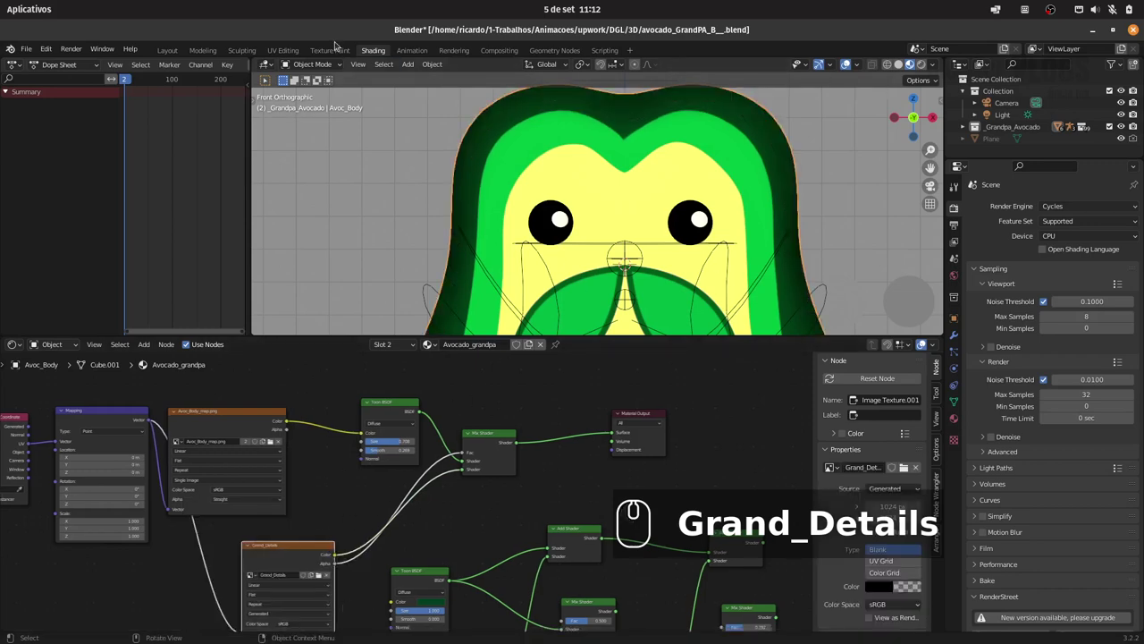
# Step: Switch to the Texture Paint workspace with the avocado viewed straight from the front
pyautogui.click(335, 52)
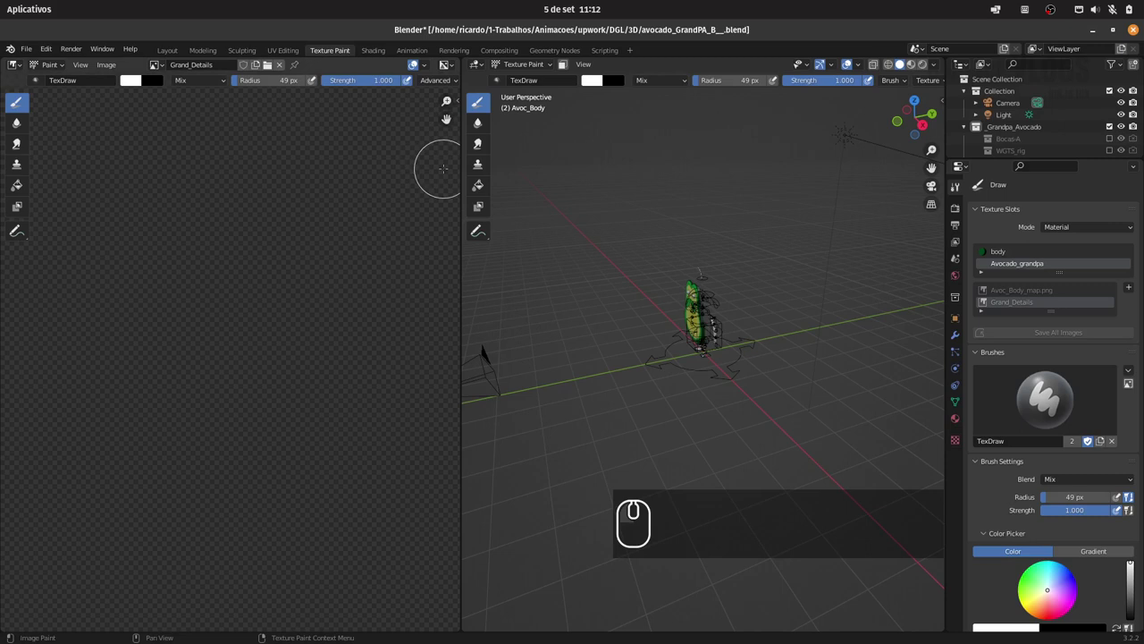
pyautogui.press('1')
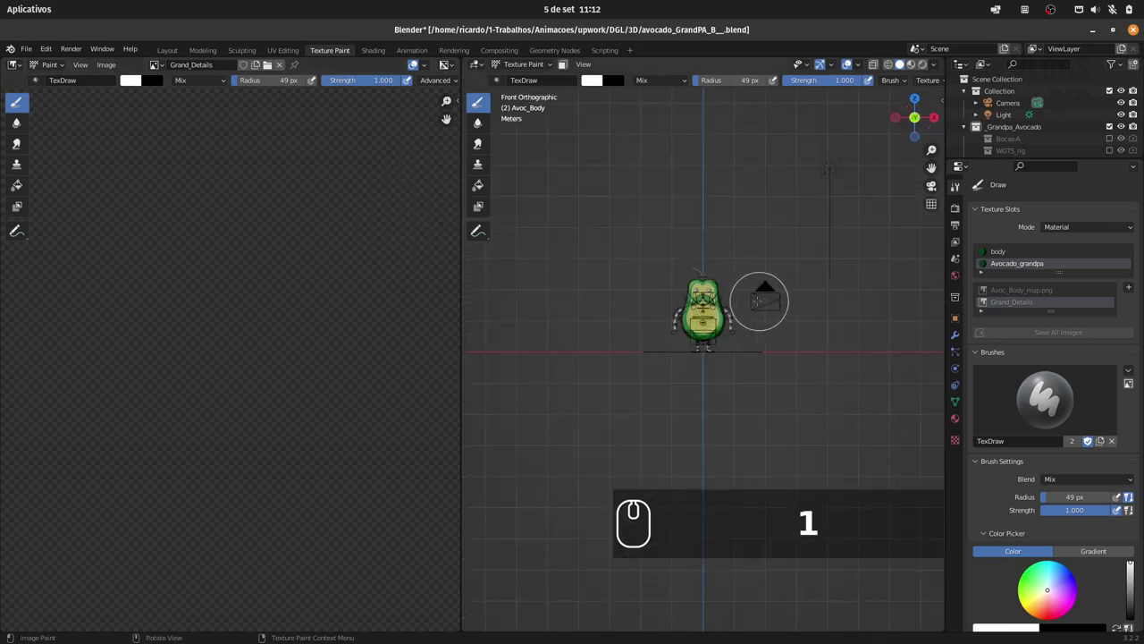
pyautogui.press('a')
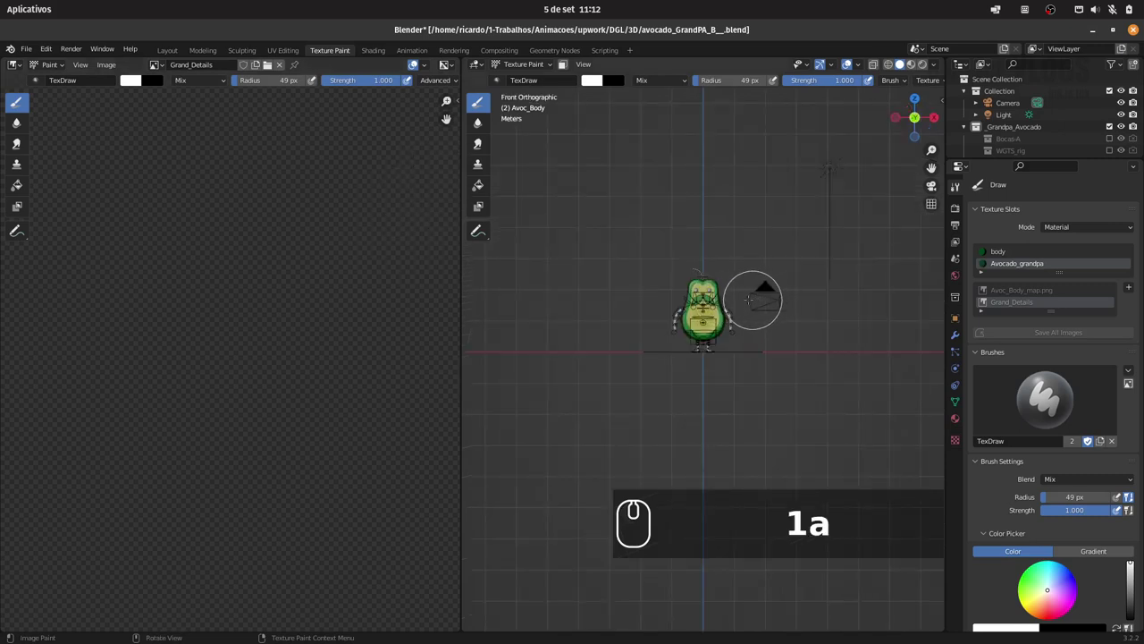
pyautogui.click(914, 67)
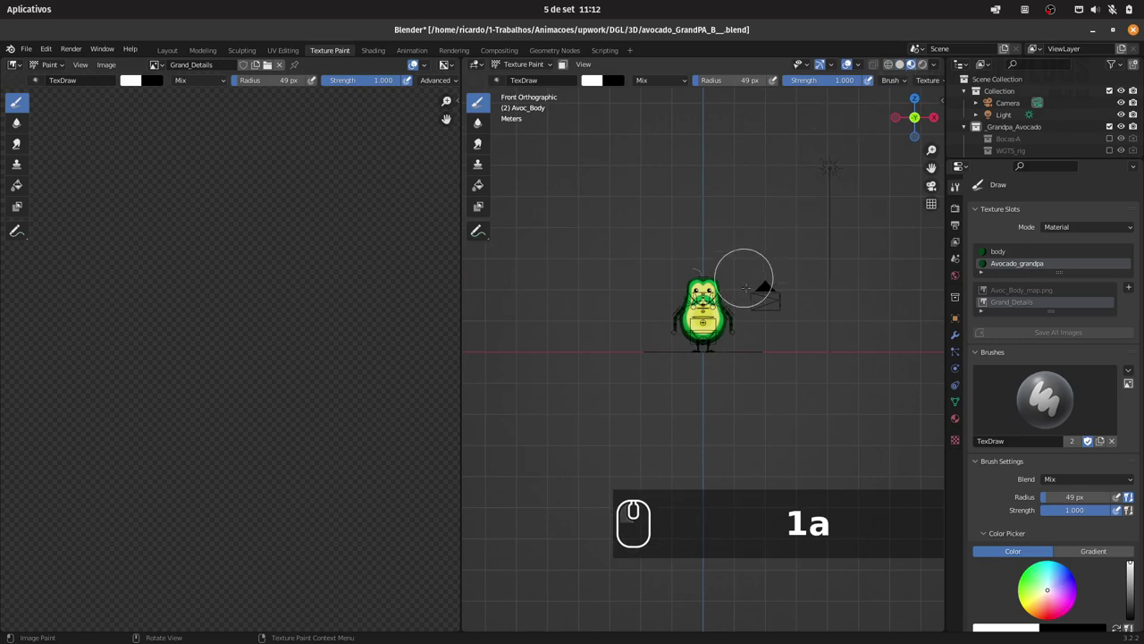
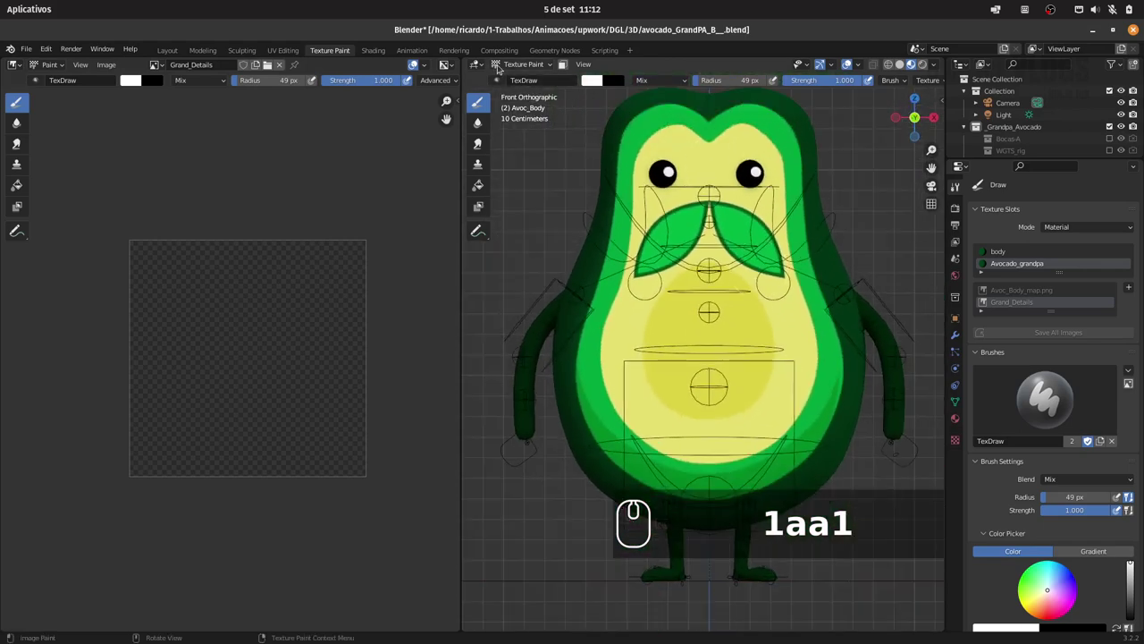
# Step: Put the avocado body into Edit Mode with the whole mesh selected to show its UV layout
pyautogui.click(499, 60)
pyautogui.click(513, 89)
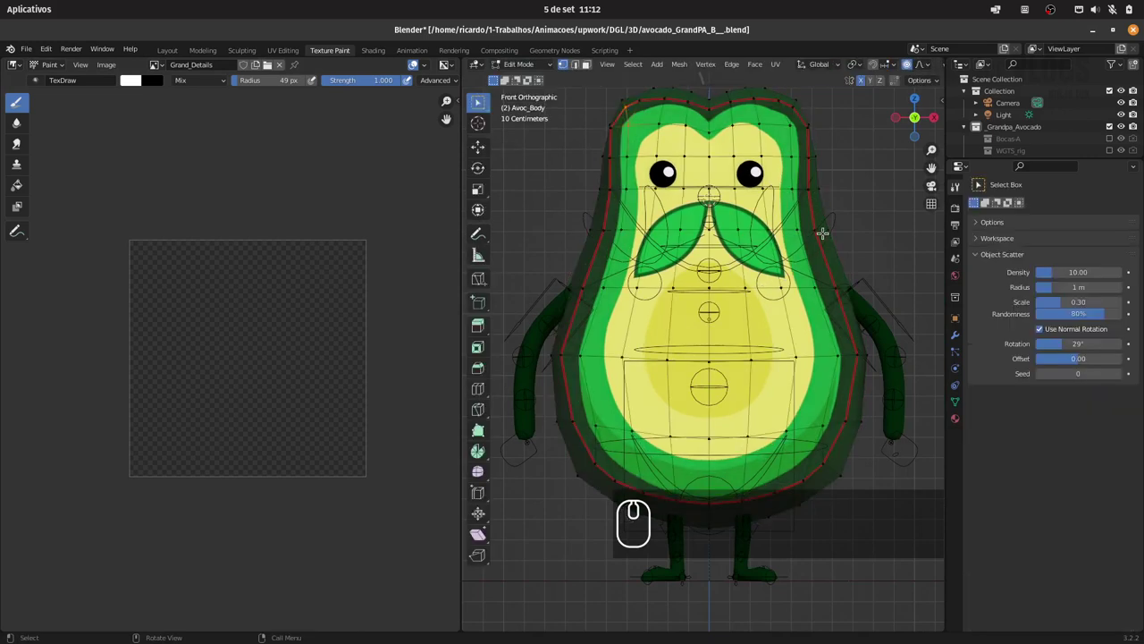
pyautogui.press('a')
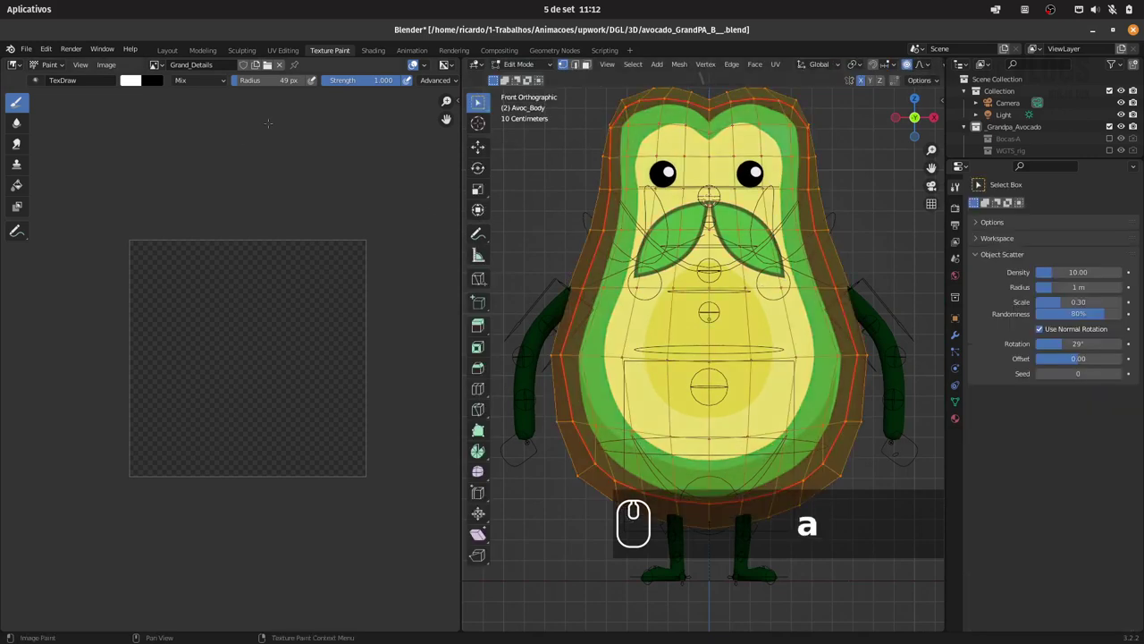
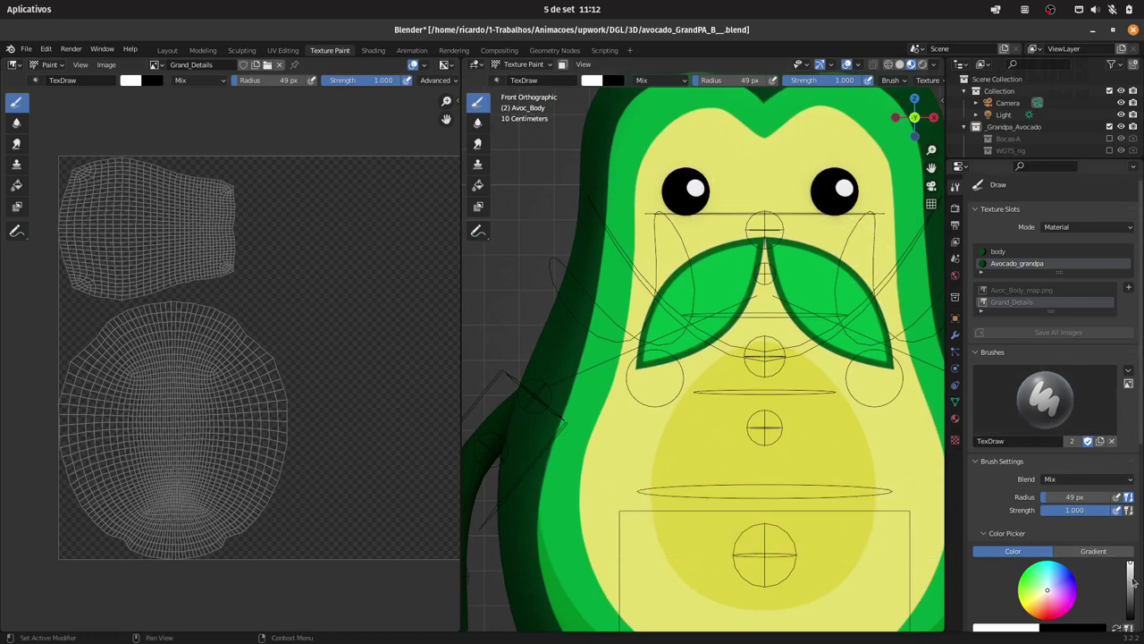
# Step: Pick an olive colour on the brush colour wheel and test a fine under-eye stroke, undoing it
pyautogui.moveTo(1136, 581); pyautogui.dragTo(1048, 604)
pyautogui.moveTo(1037, 613); pyautogui.dragTo(1094, 594)
pyautogui.moveTo(1059, 574); pyautogui.dragTo(1023, 569)
pyautogui.moveTo(1038, 560); pyautogui.dragTo(1031, 525)
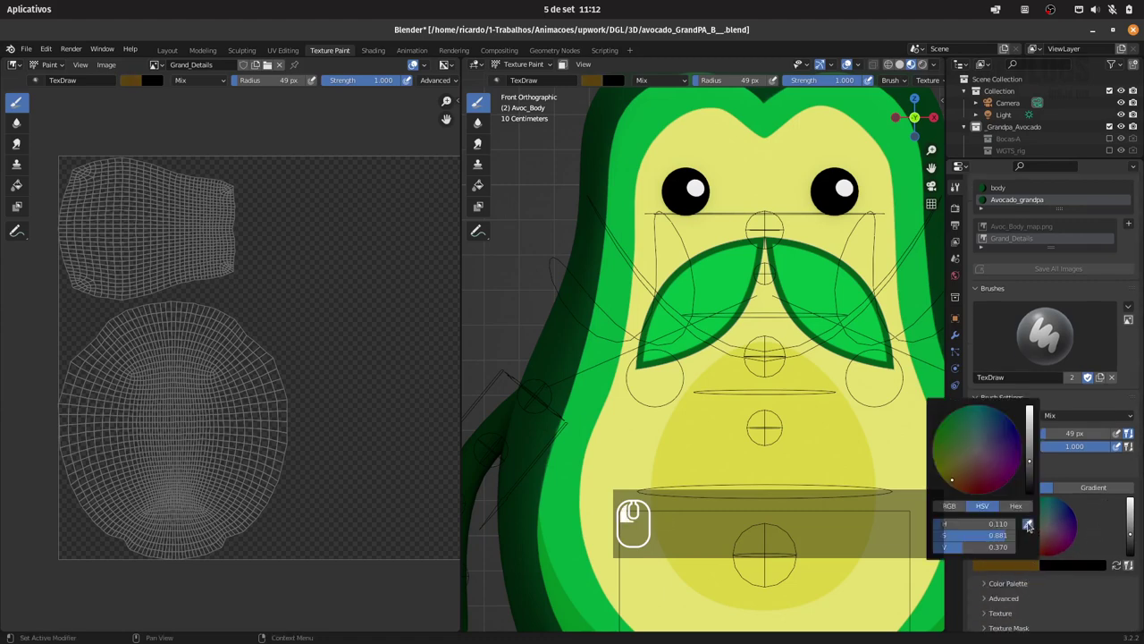
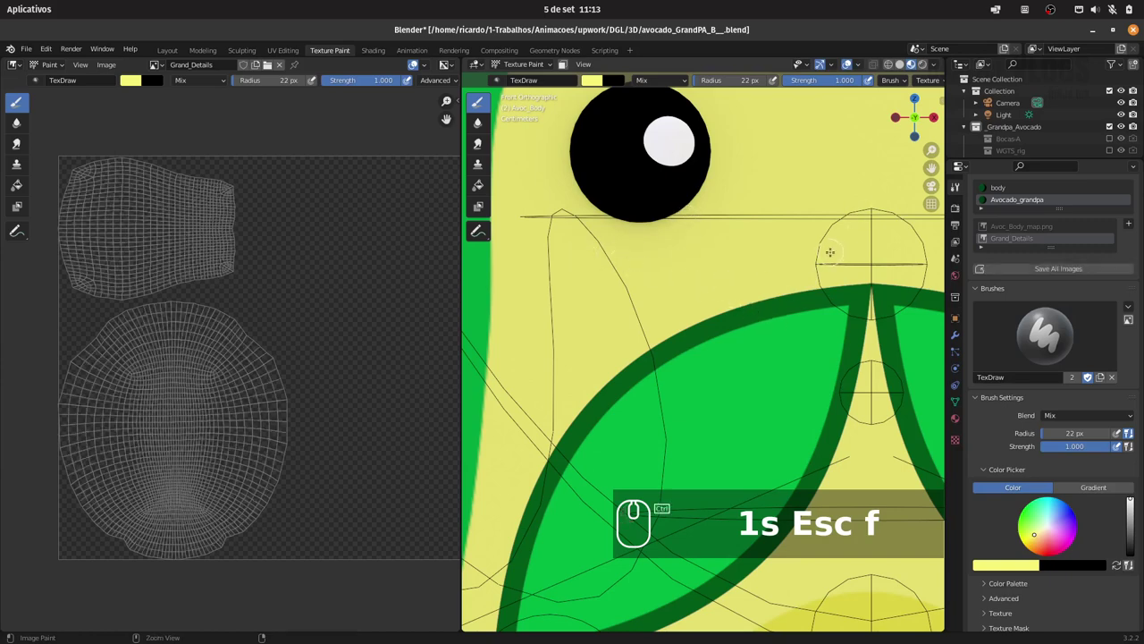
pyautogui.press('ctrl+z')
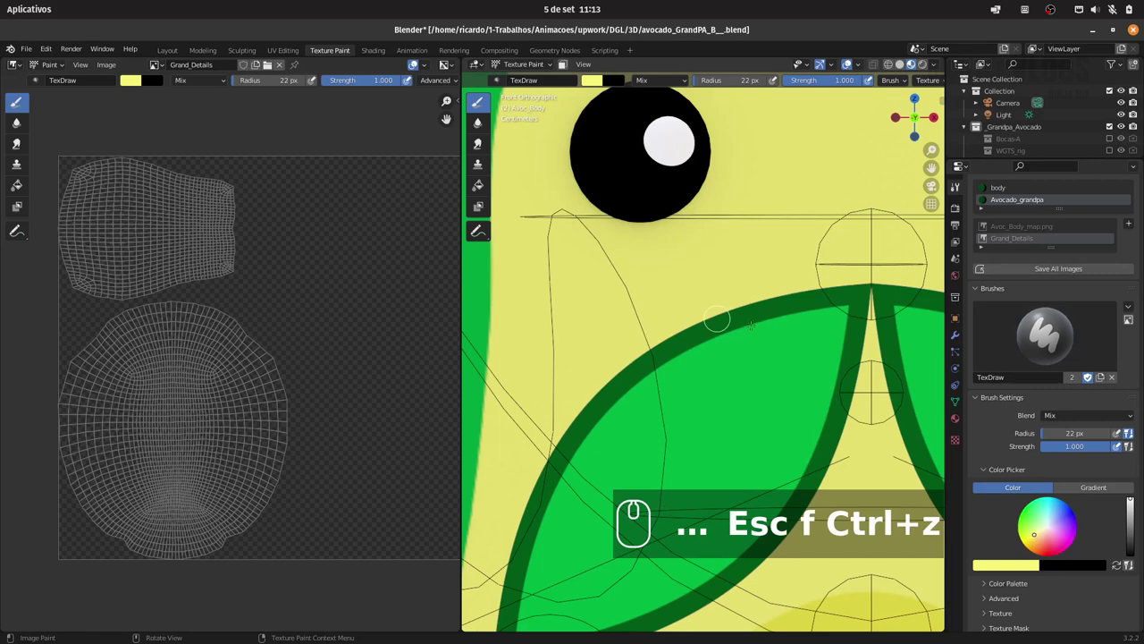
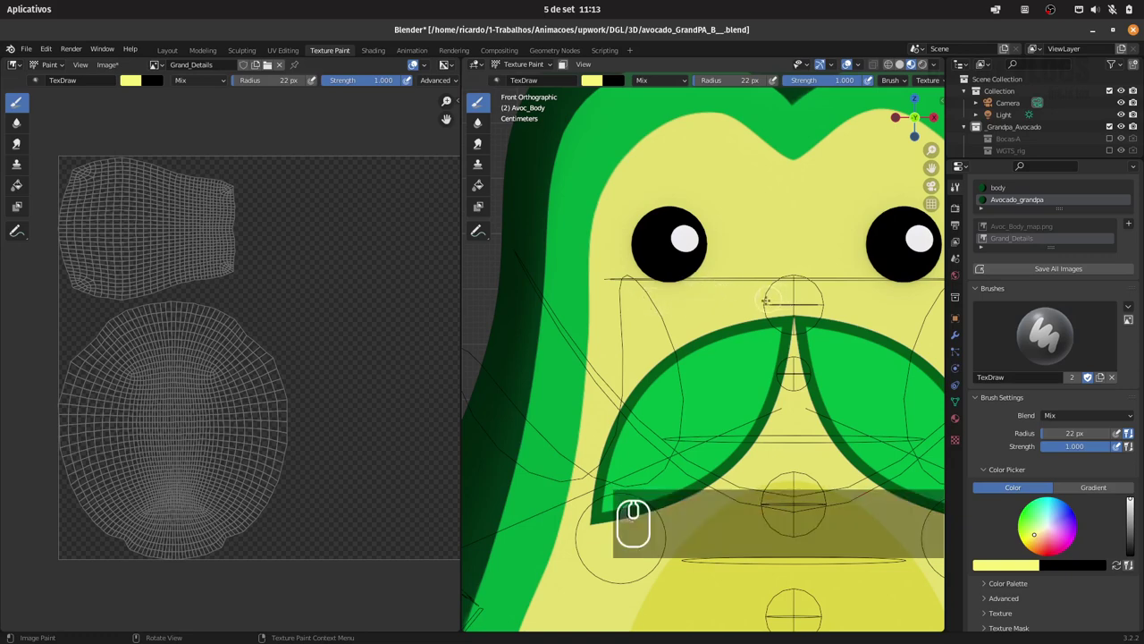
pyautogui.press('ctrl+z')
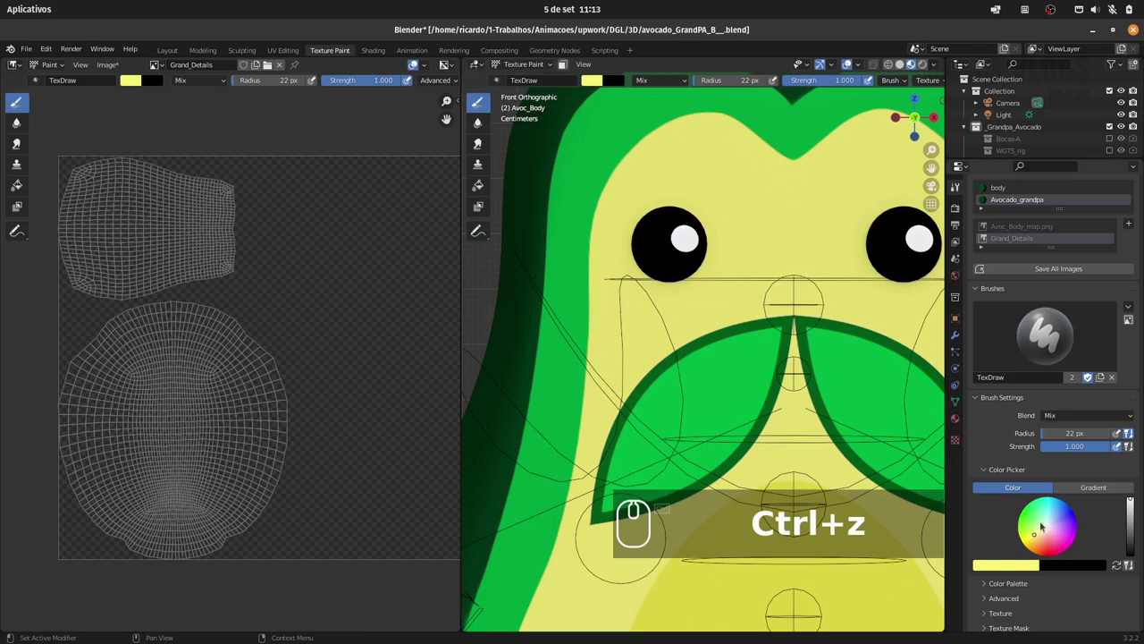
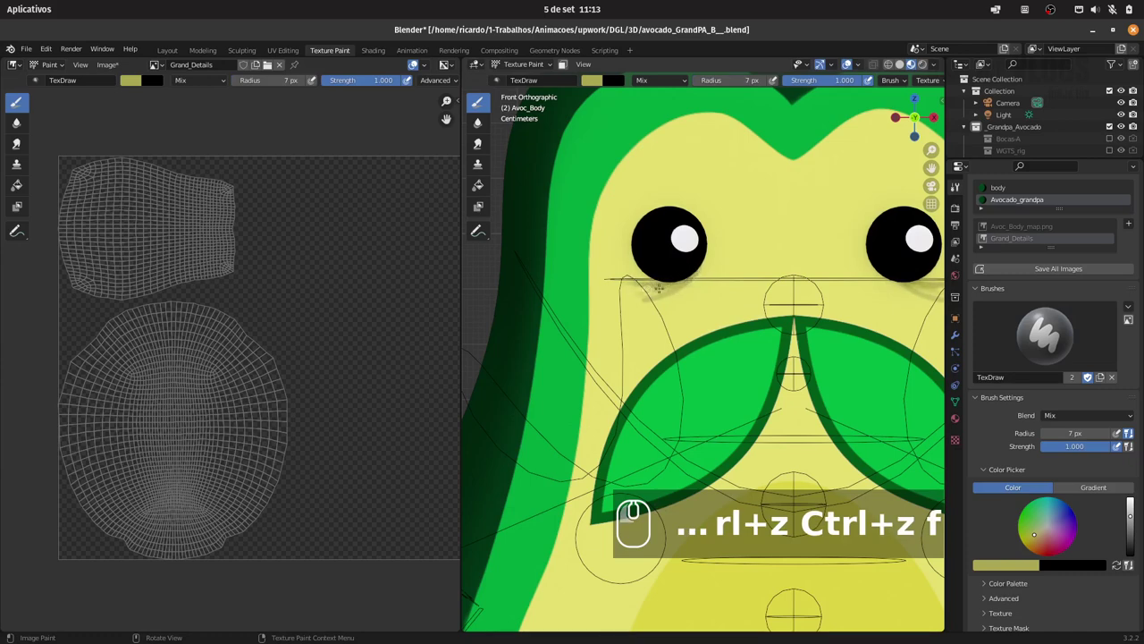
# Step: Undo the unwanted under-eye strokes before blending the face details with a 20 px brush
pyautogui.press('ctrl+z')
pyautogui.press('ctrl+z')
pyautogui.press('ctrl+z')
pyautogui.press('ctrl+z')
pyautogui.press('ctrl+z')
pyautogui.press('ctrl+z')
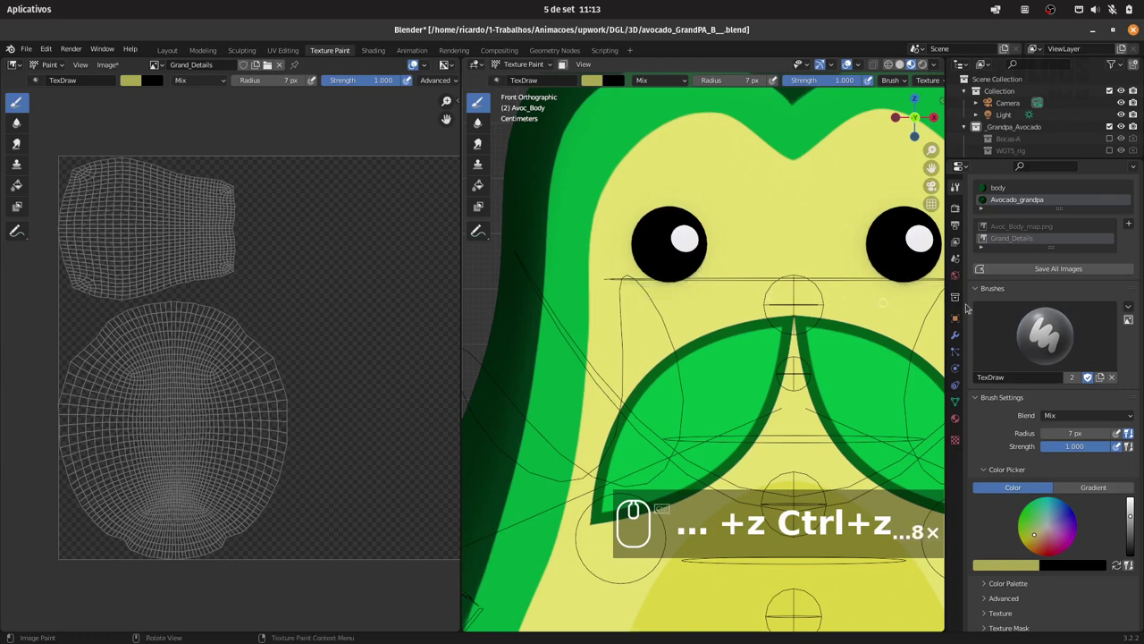
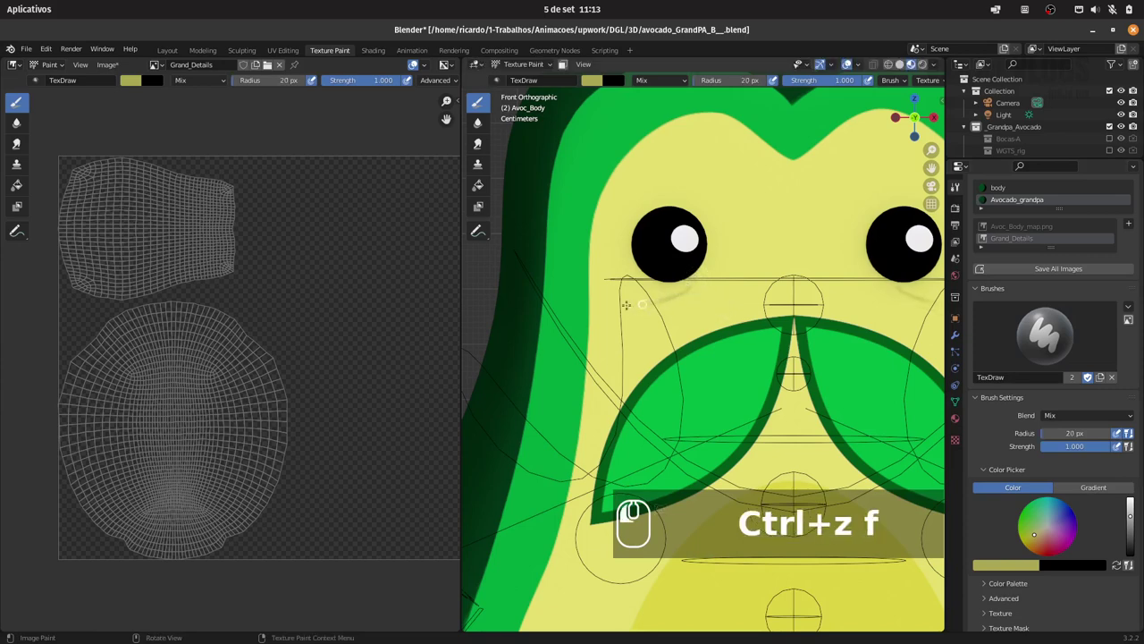
pyautogui.press('ctrl+z')
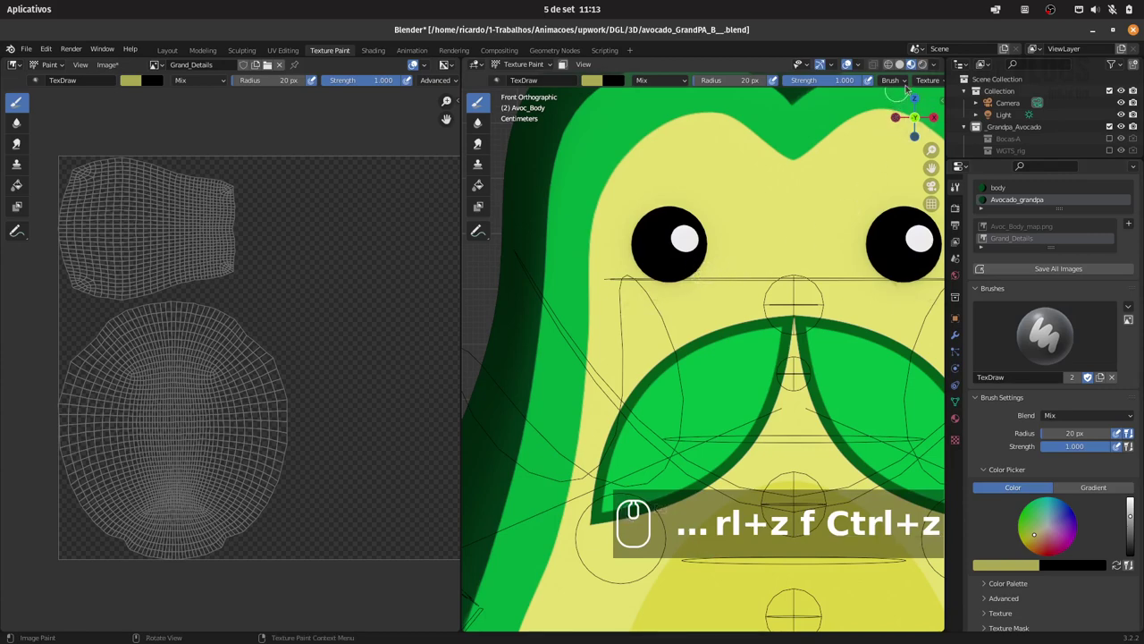
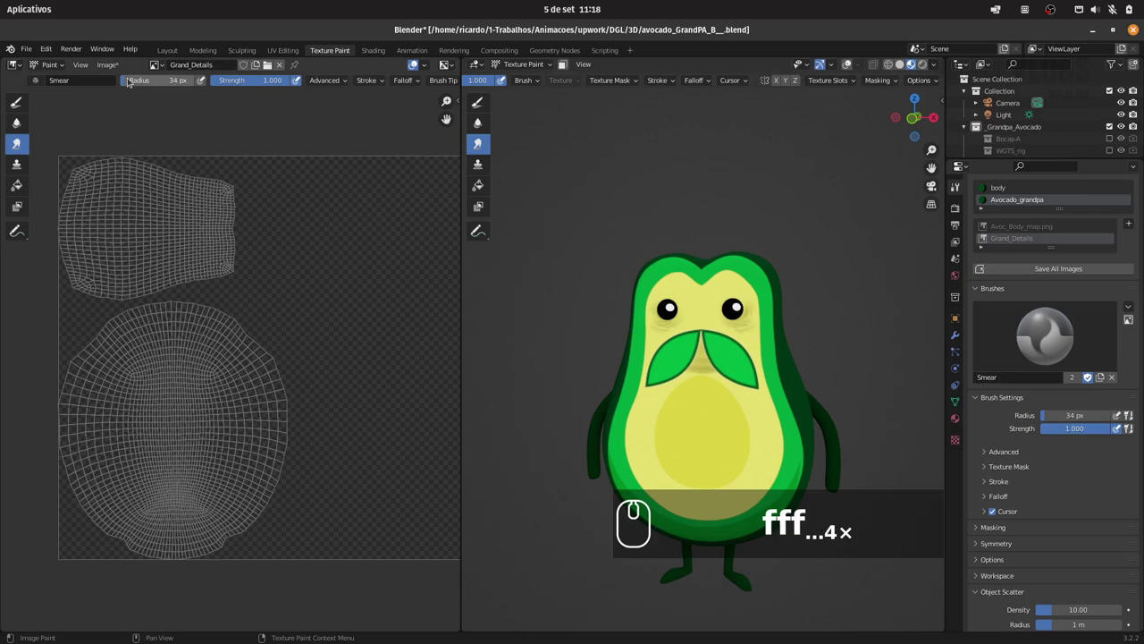
# Step: Save the painted Grand_Details texture from the Image menu
pyautogui.click(119, 69)
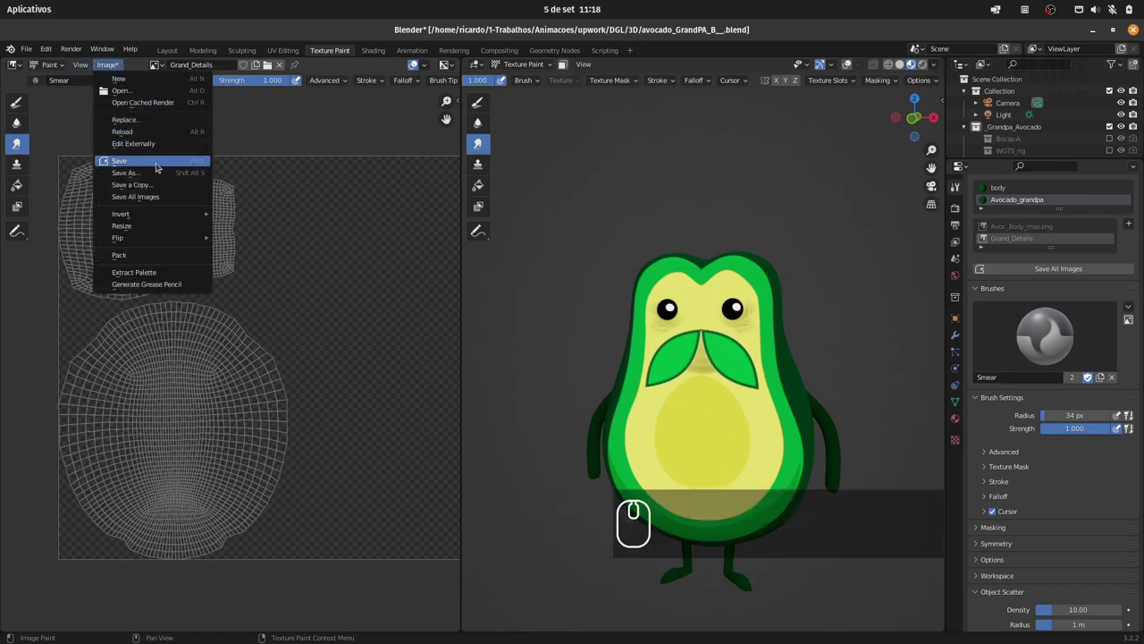
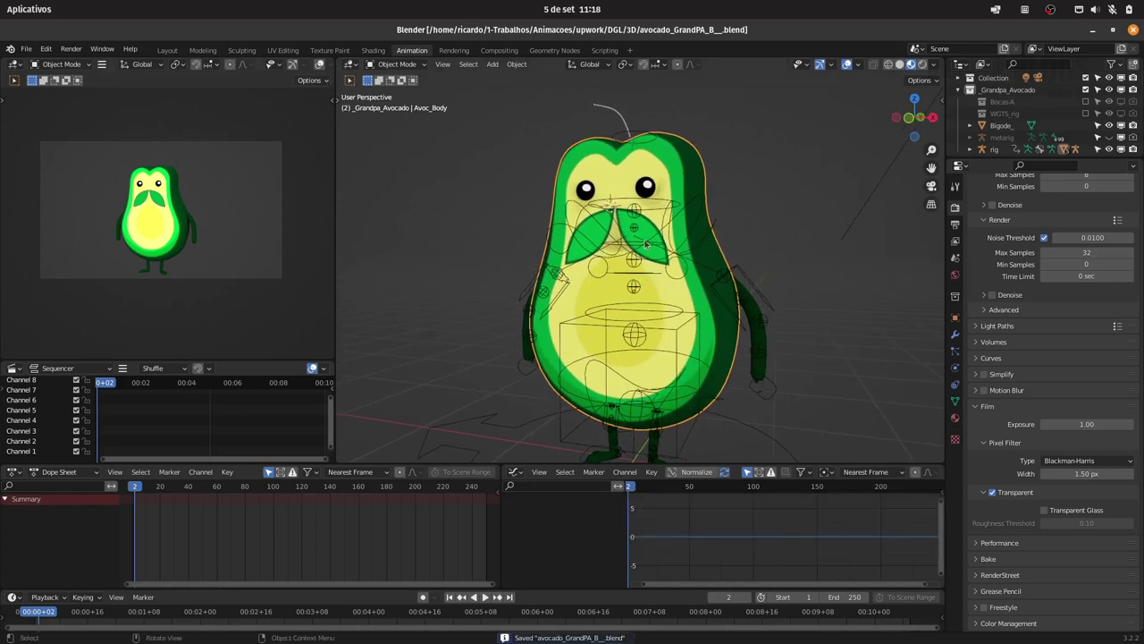
pyautogui.press('F12')
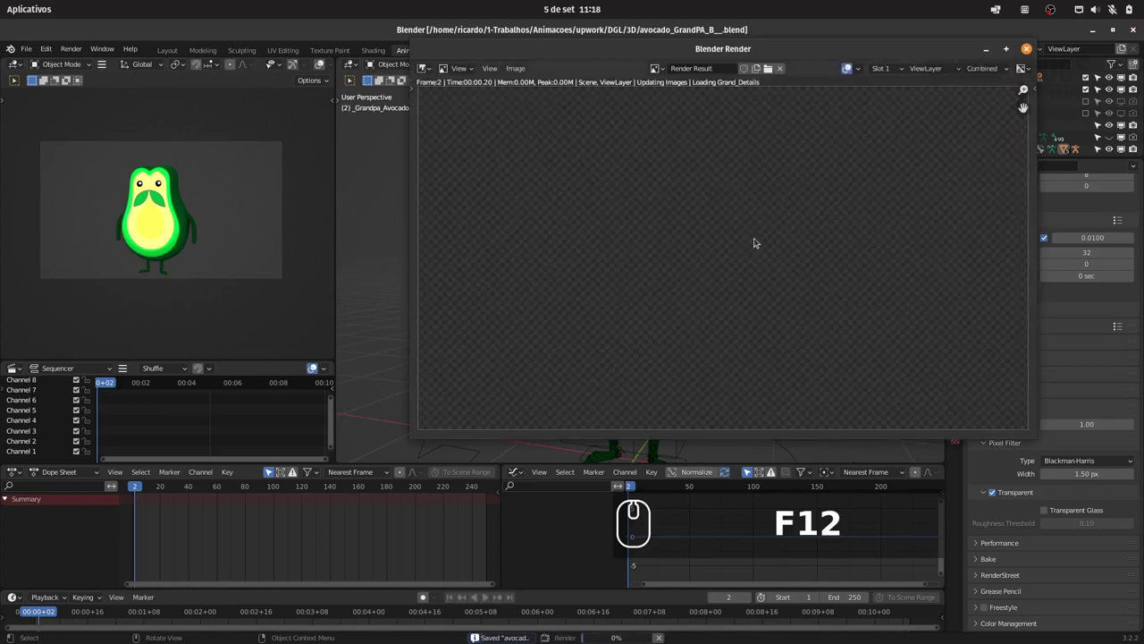
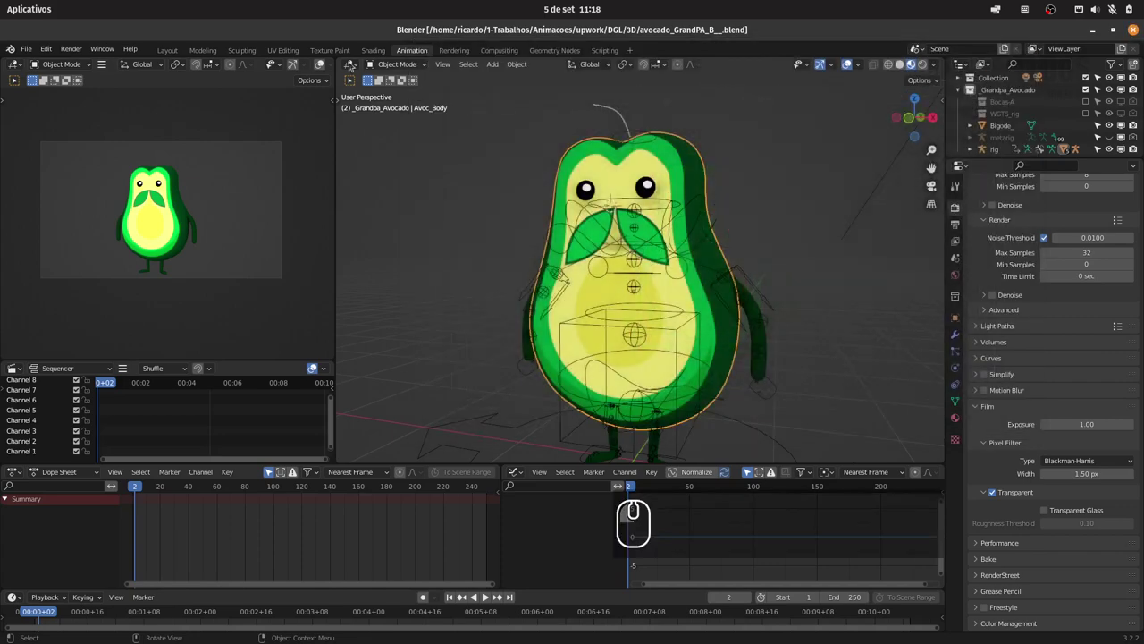
# Step: Return to Texture Paint and swap the Smear brush for TexDraw, keeping Mix blending
pyautogui.click(332, 46)
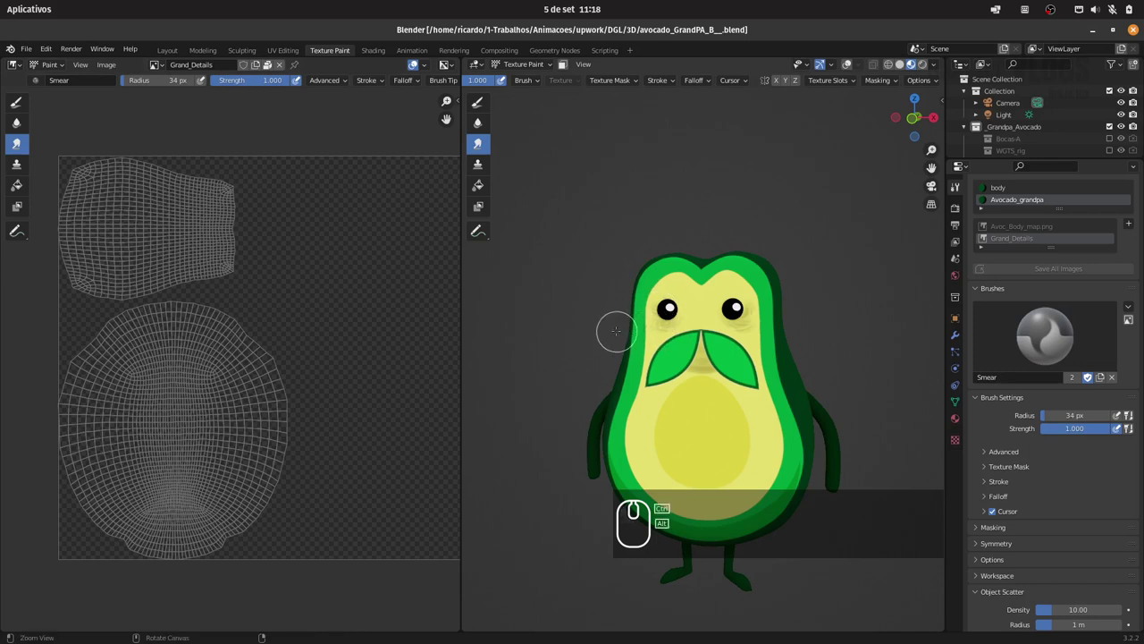
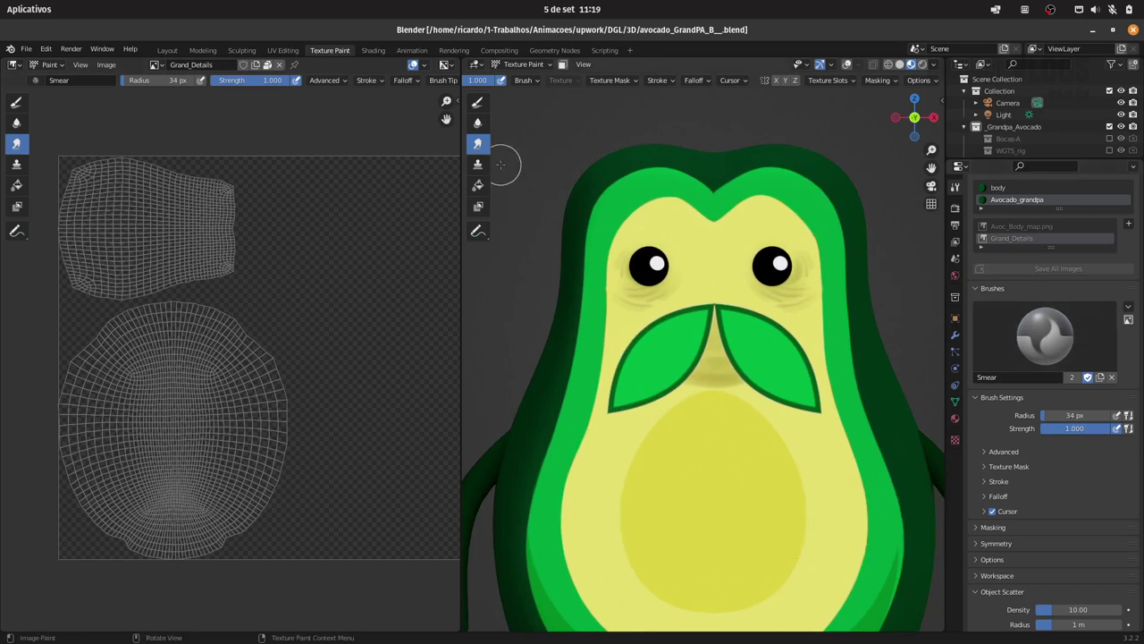
pyautogui.click(479, 103)
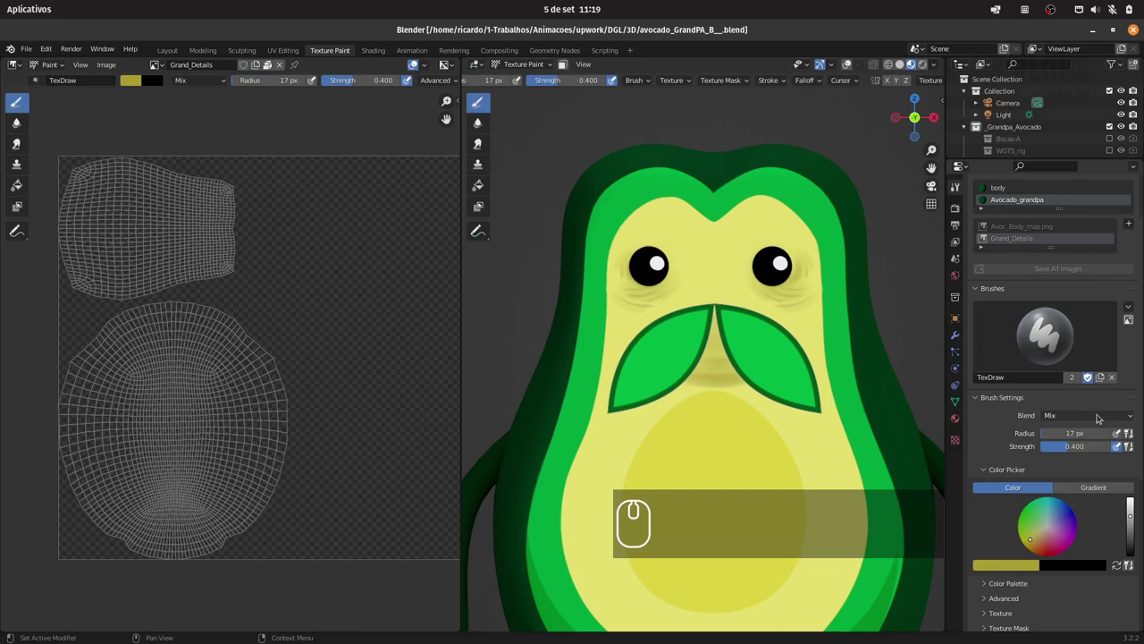
pyautogui.click(1080, 420)
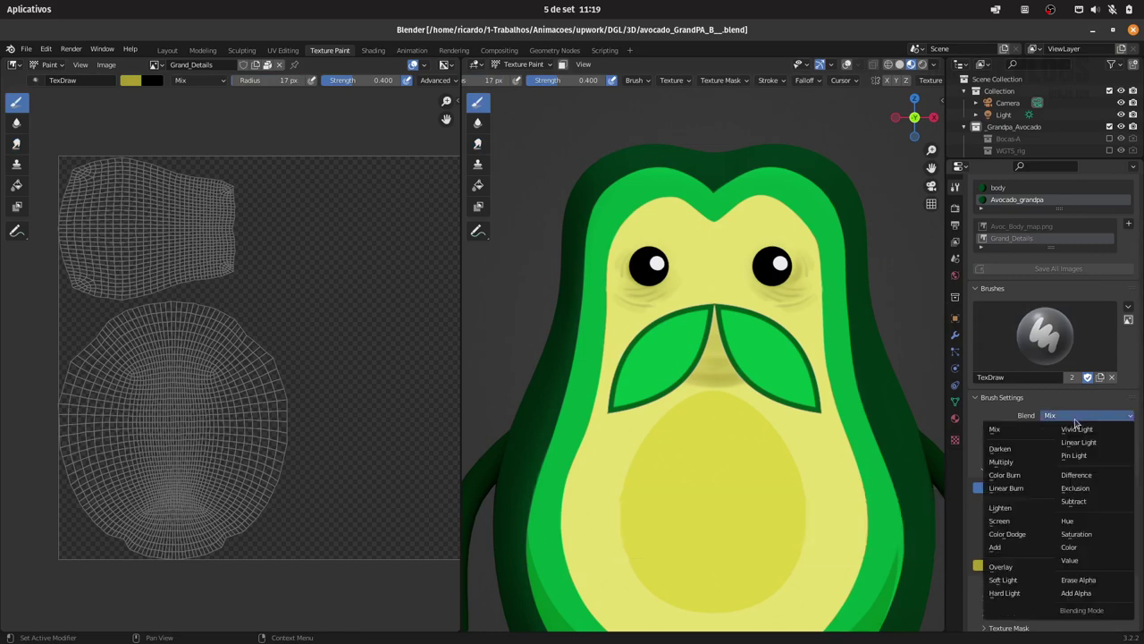
pyautogui.click(1085, 399)
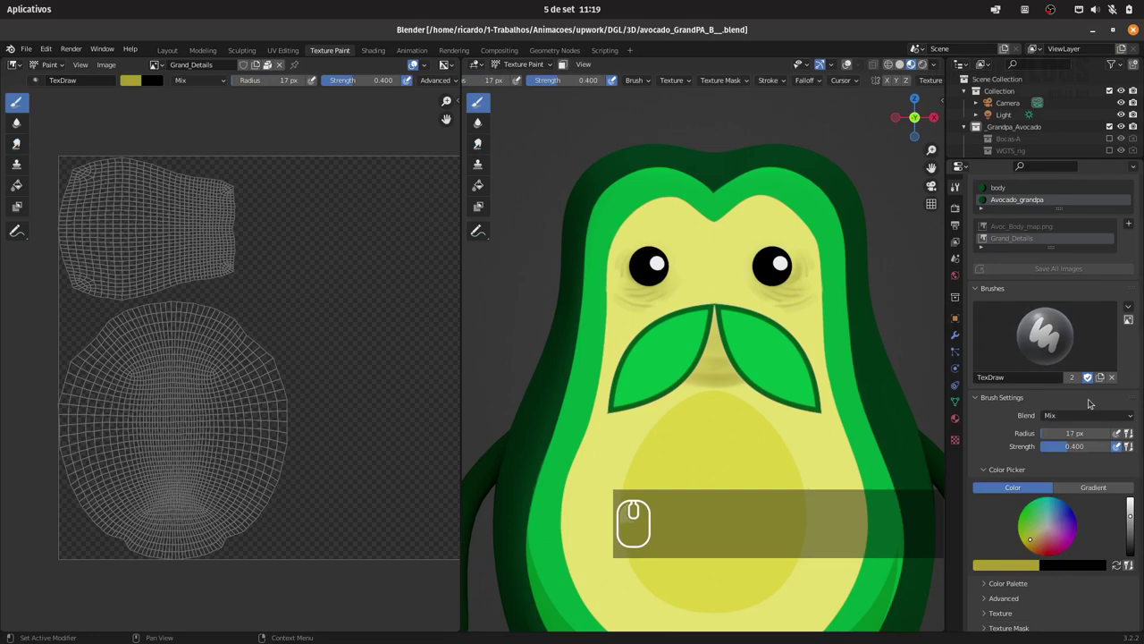
pyautogui.click(1058, 341)
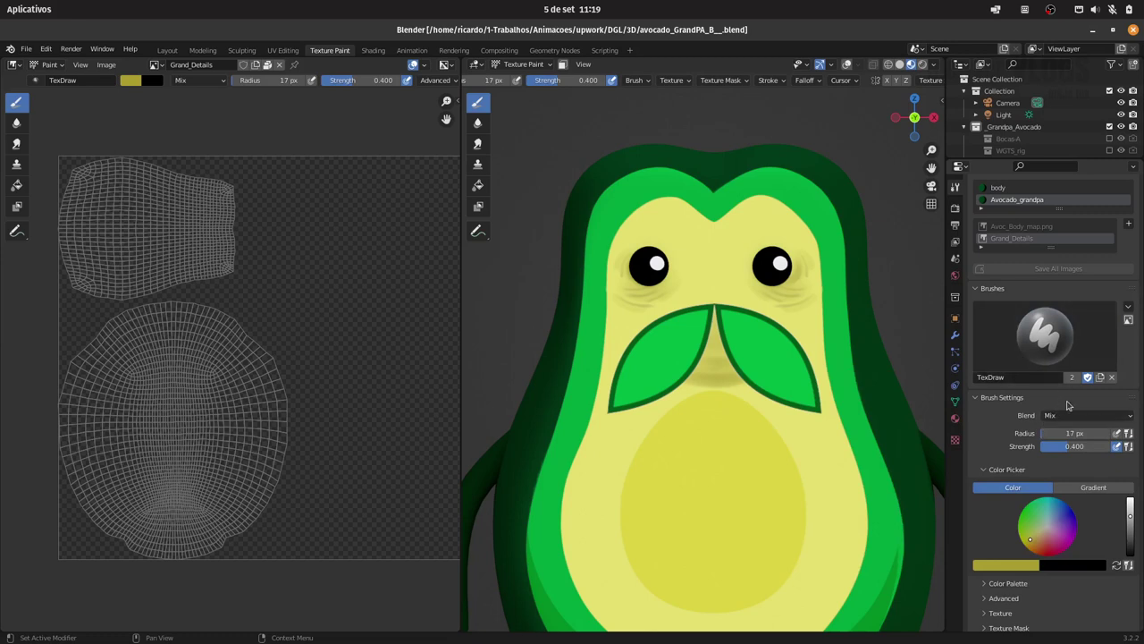
# Step: Try the Erase Alpha and Add Alpha blend modes, then set the brush Blend back to Mix
pyautogui.click(1069, 420)
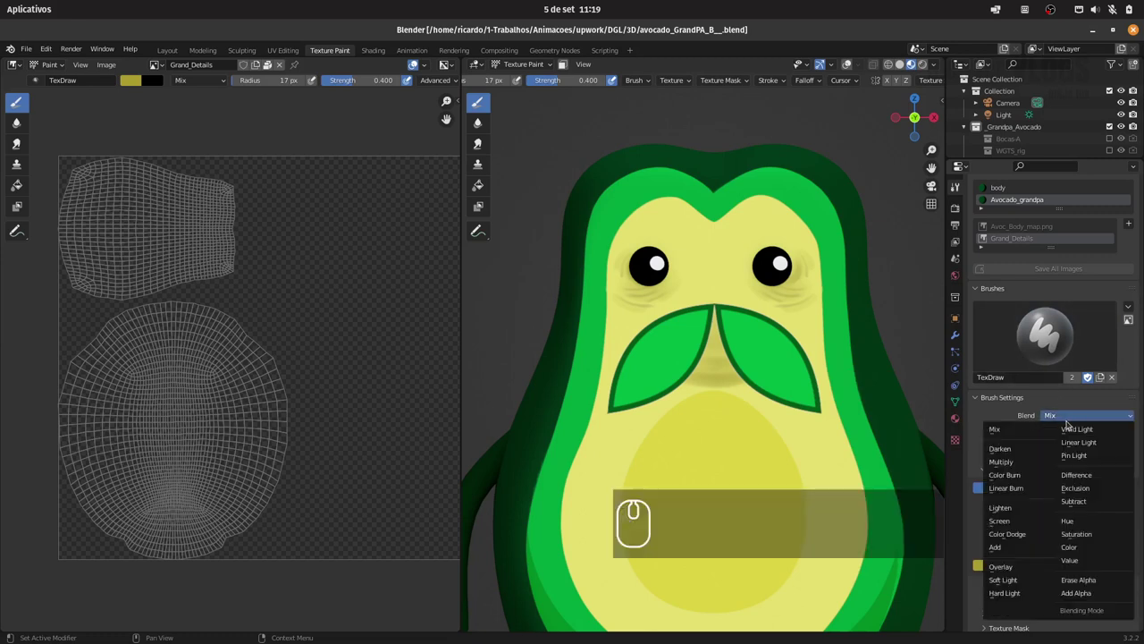
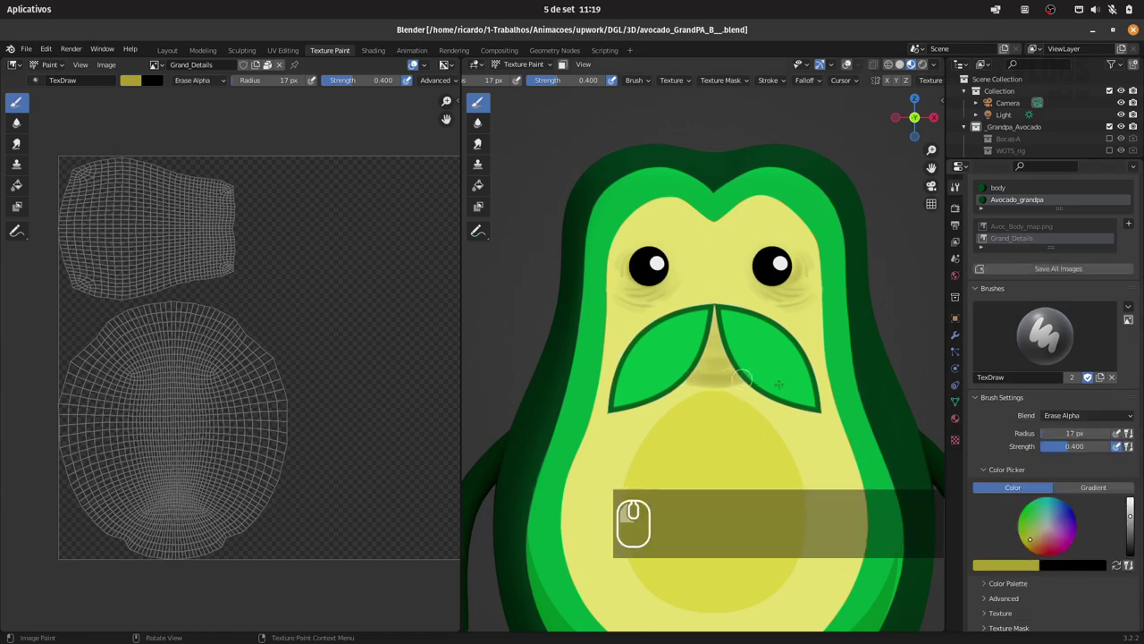
pyautogui.press('ctrl+z')
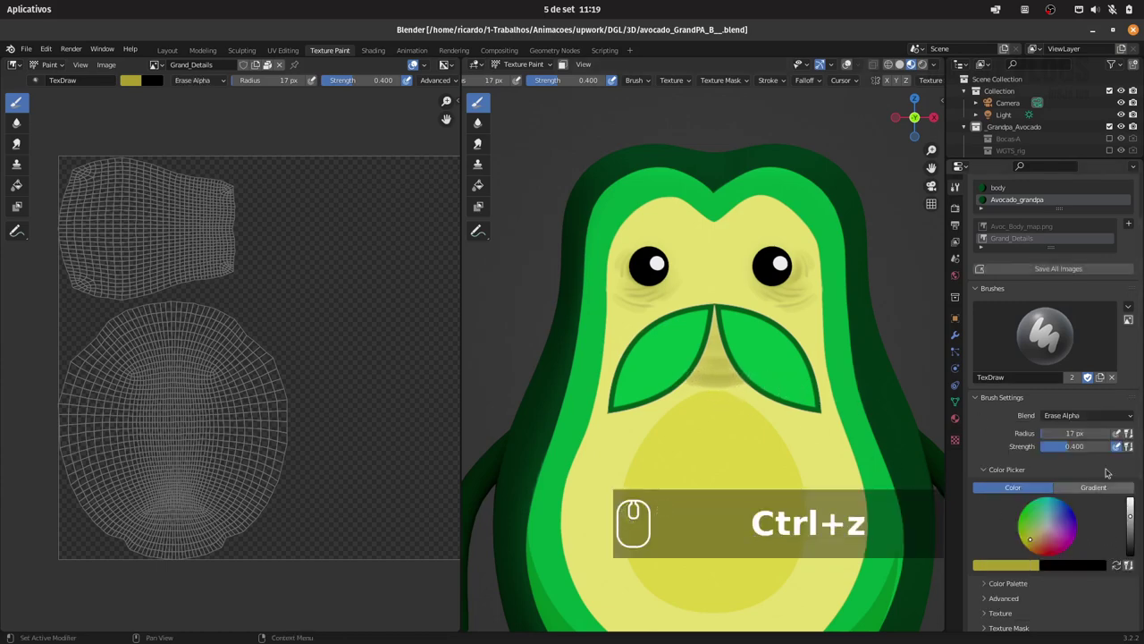
pyautogui.click(1091, 425)
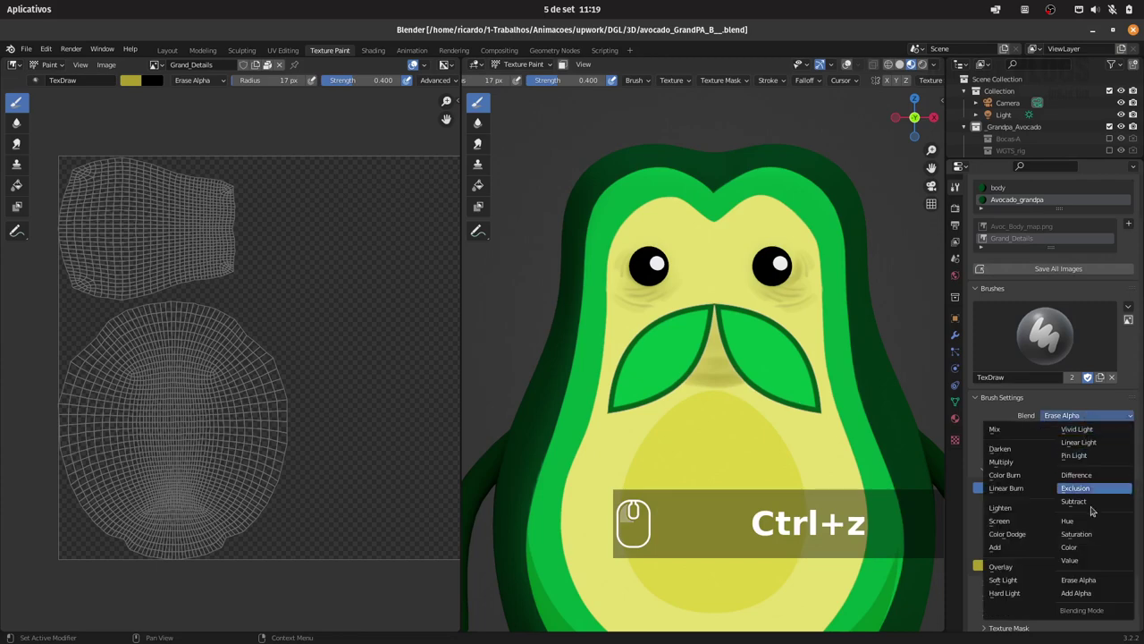
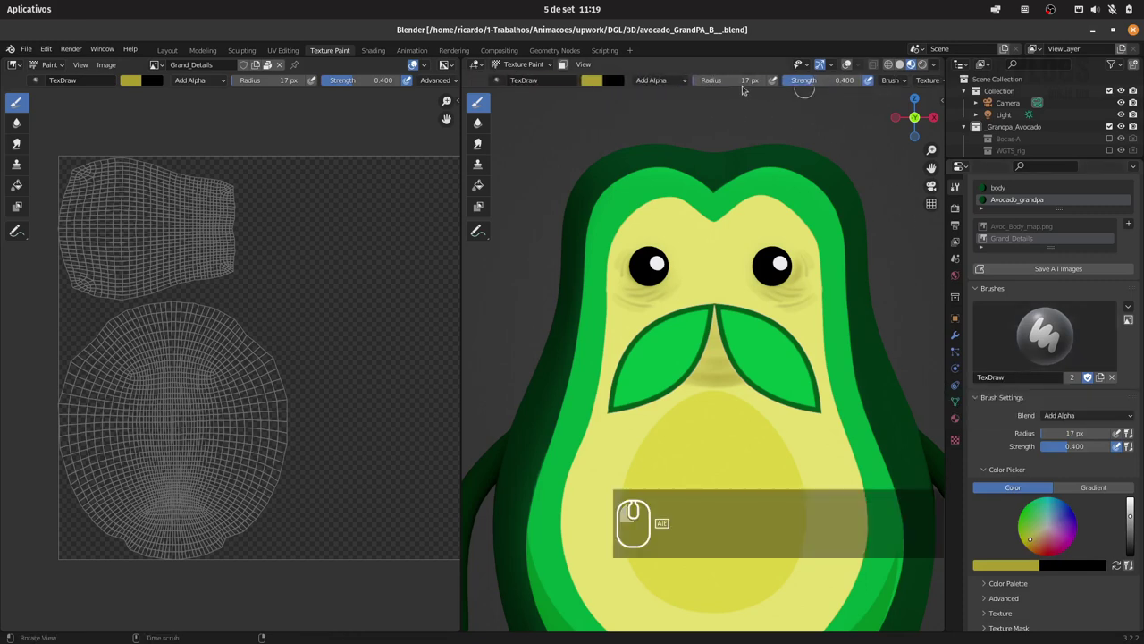
pyautogui.click(665, 88)
pyautogui.click(668, 81)
pyautogui.click(670, 80)
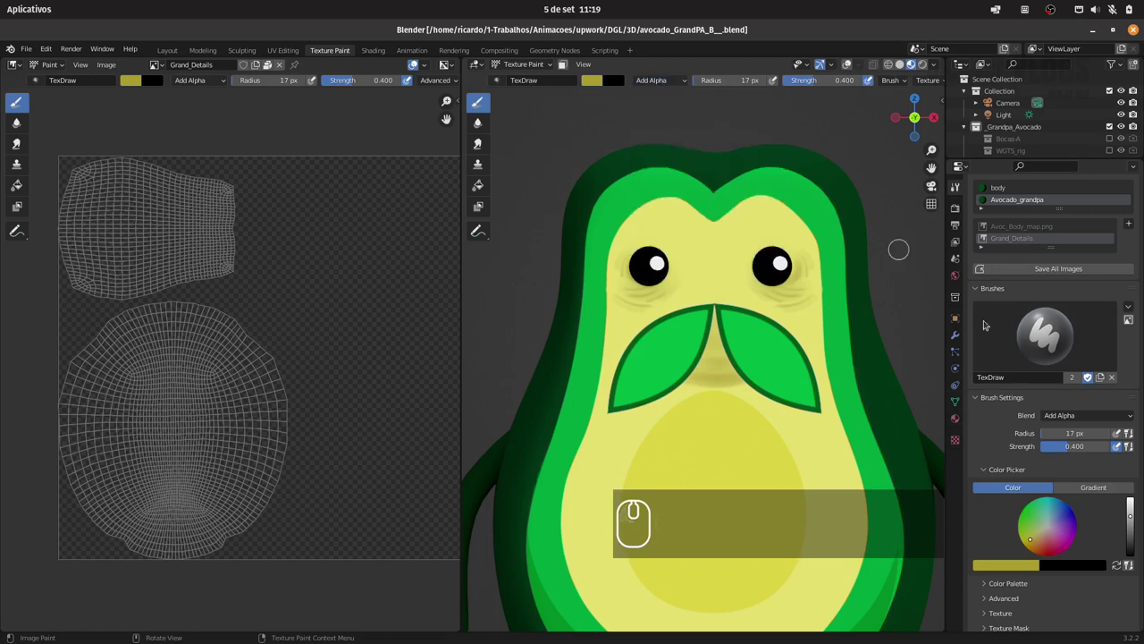
pyautogui.click(1098, 416)
pyautogui.click(1037, 434)
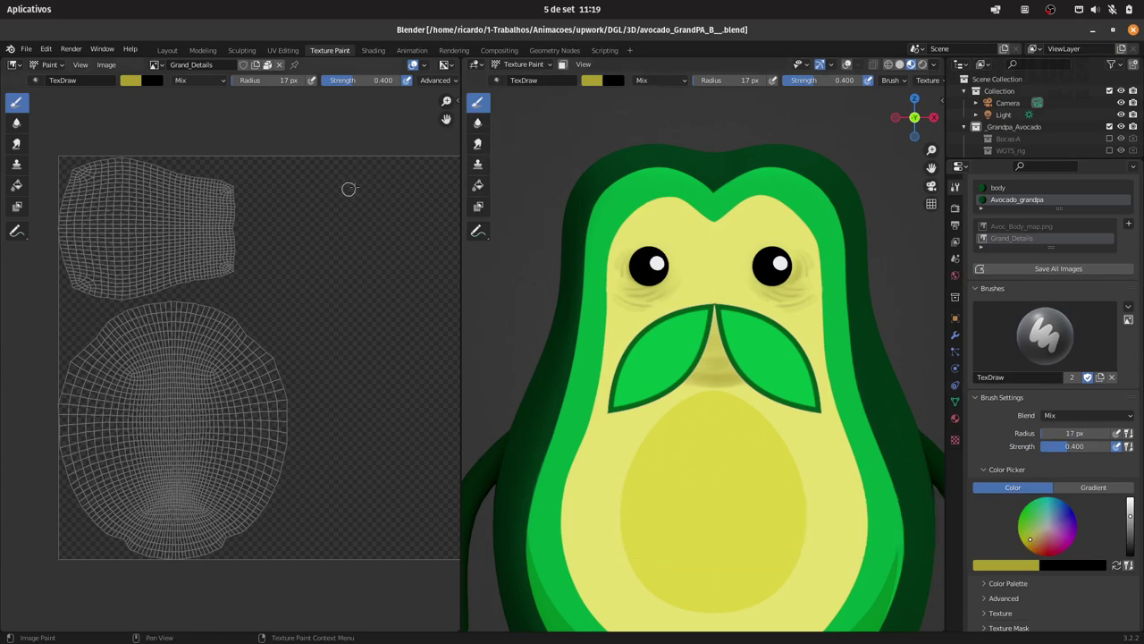
# Step: Paint a soft olive shadow beneath the moustache using the sidebar brush settings, then save the .blend
pyautogui.press('n')
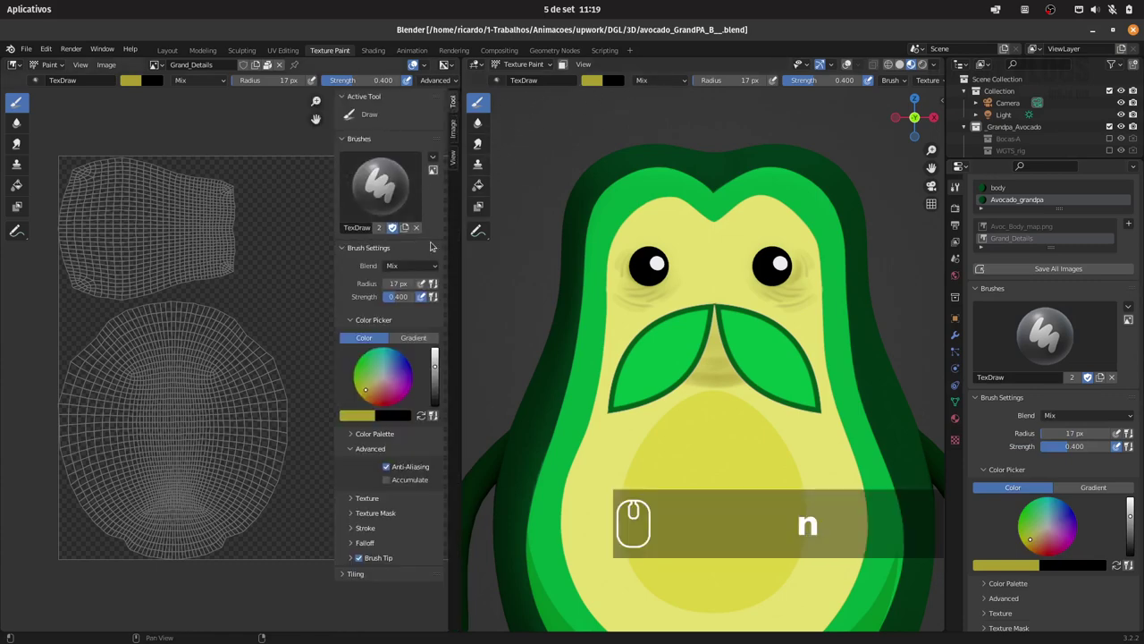
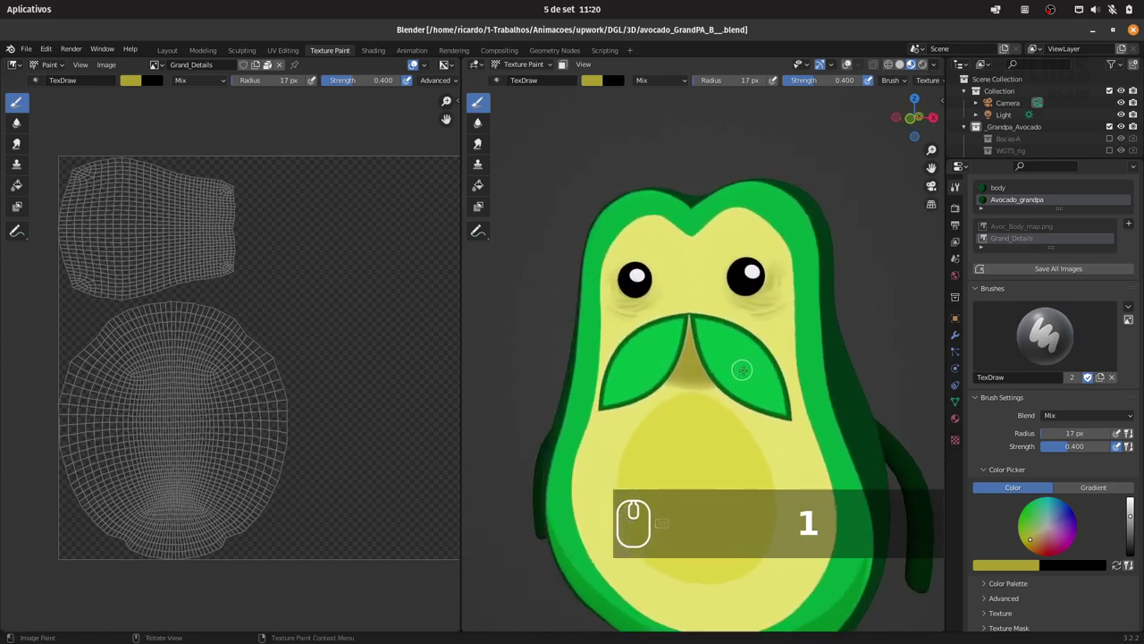
pyautogui.press('ctrl+s')
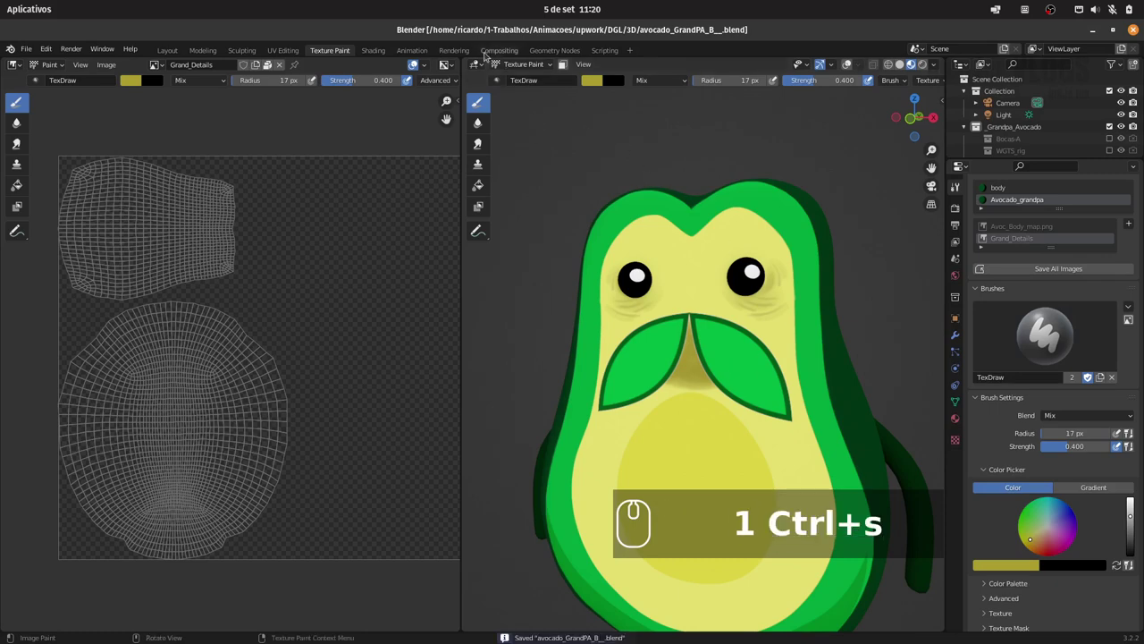
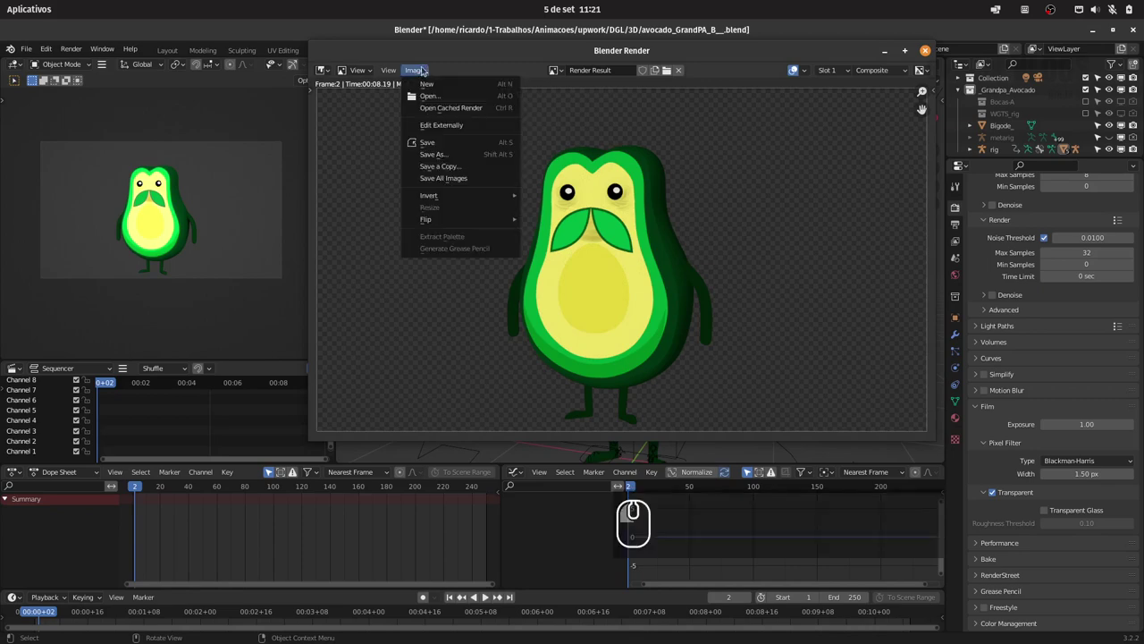
# Step: Save the rendered grandpa avocado frame over the existing render image in the project folder
pyautogui.click(451, 155)
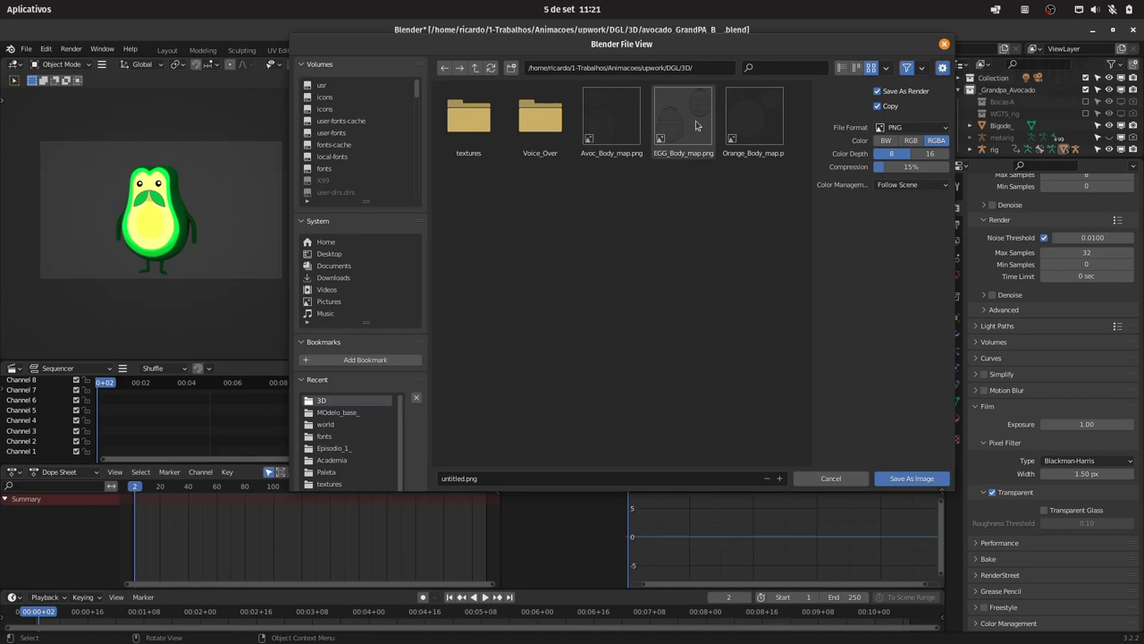
pyautogui.click(482, 71)
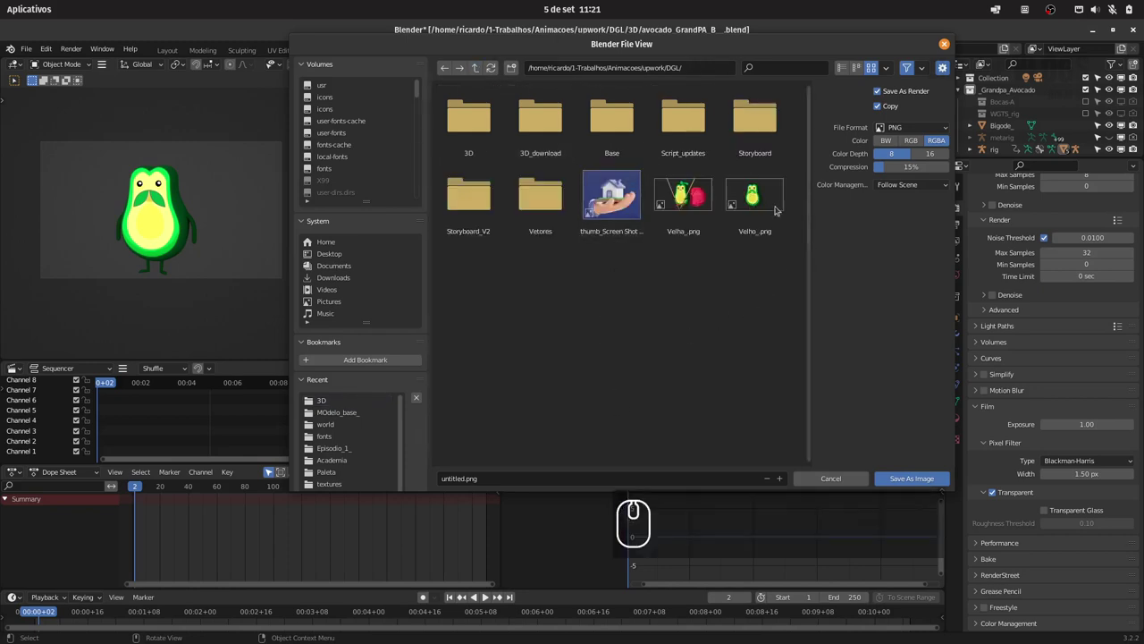
pyautogui.click(762, 201)
pyautogui.doubleClick(912, 480)
pyautogui.click(926, 51)
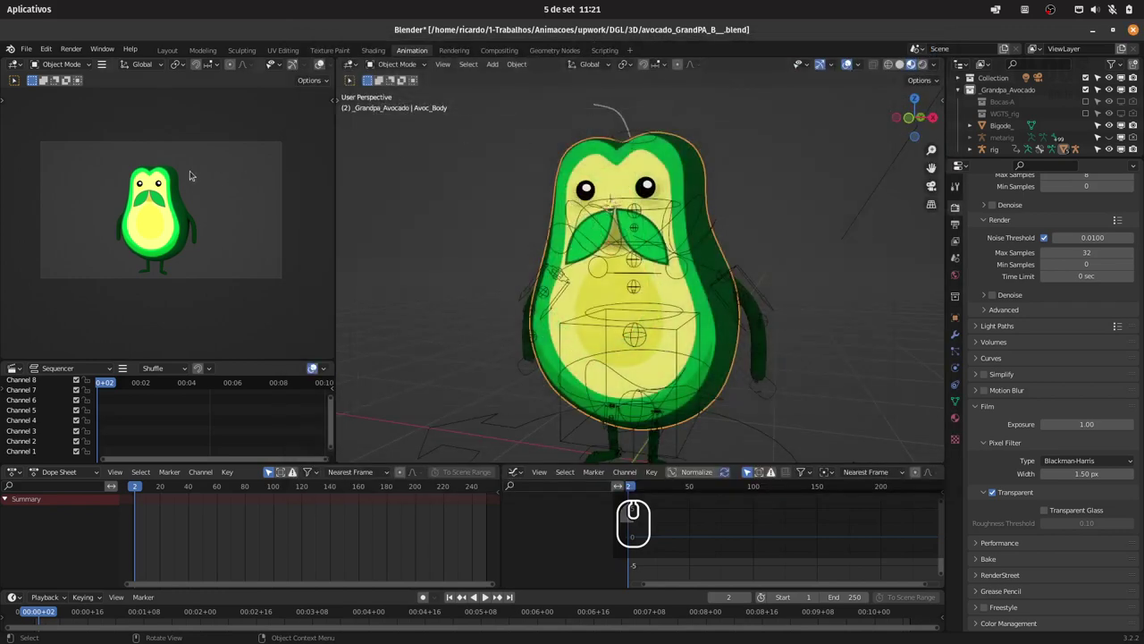
# Step: Save the .blend and open the GrandMa_Avocado__.blend scene via File > Open
pyautogui.press('ctrl+s')
pyautogui.click(26, 45)
pyautogui.click(43, 78)
pyautogui.click(670, 366)
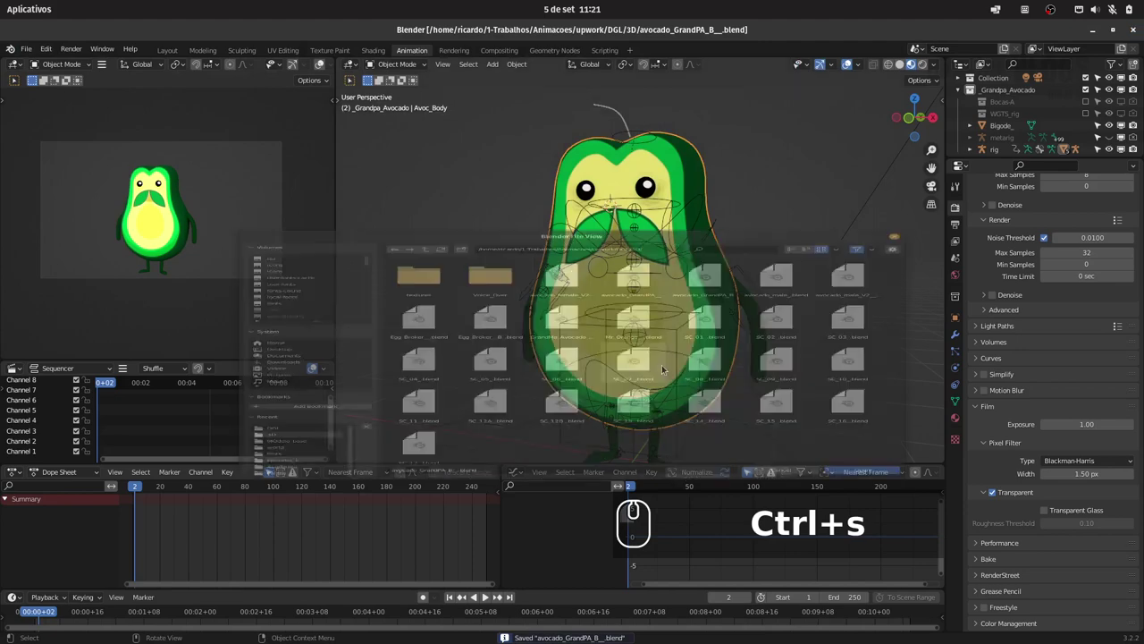
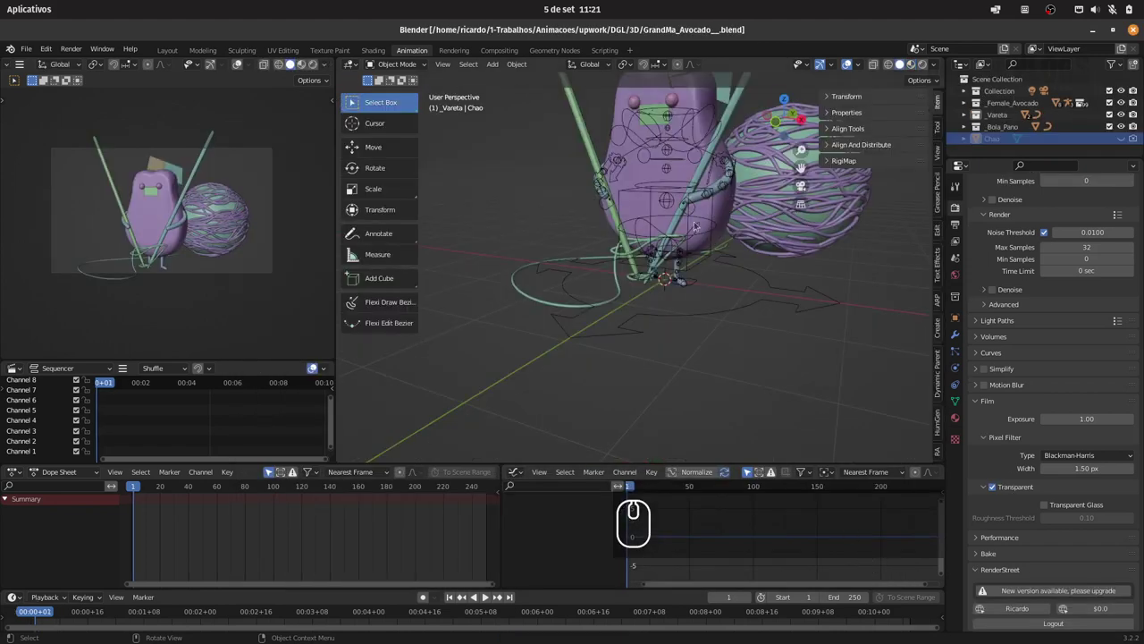
# Step: Set the preview viewport to Rendered shading and zoom in on the knitting grandma avocado
pyautogui.moveTo(678, 171); pyautogui.dragTo(515, 222)
pyautogui.click(303, 68)
pyautogui.moveTo(219, 175); pyautogui.dragTo(724, 194)
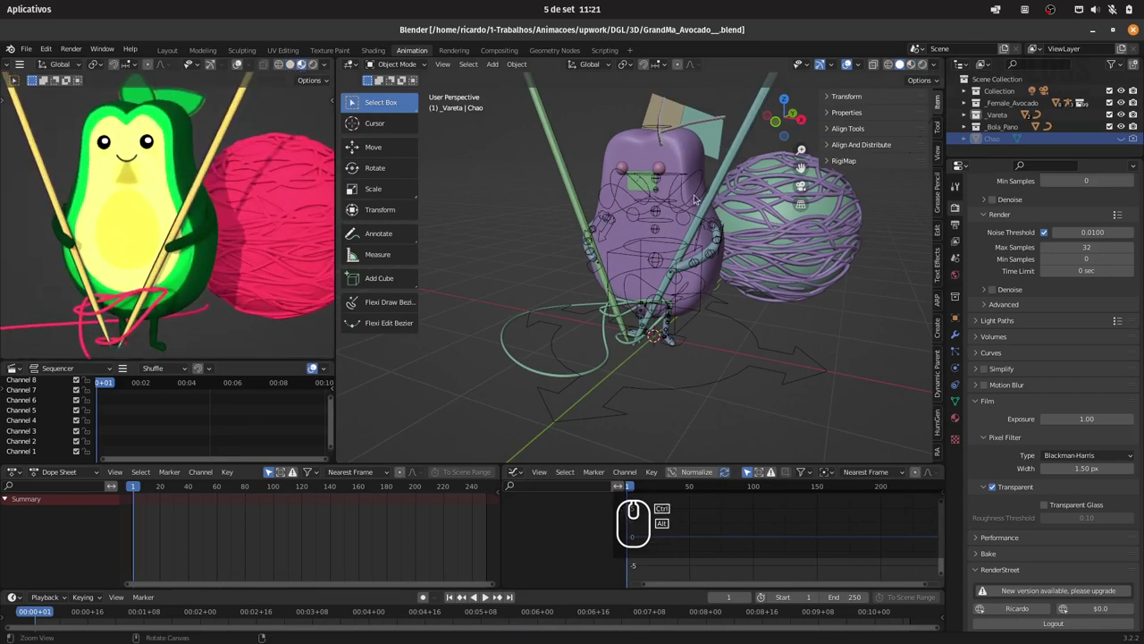
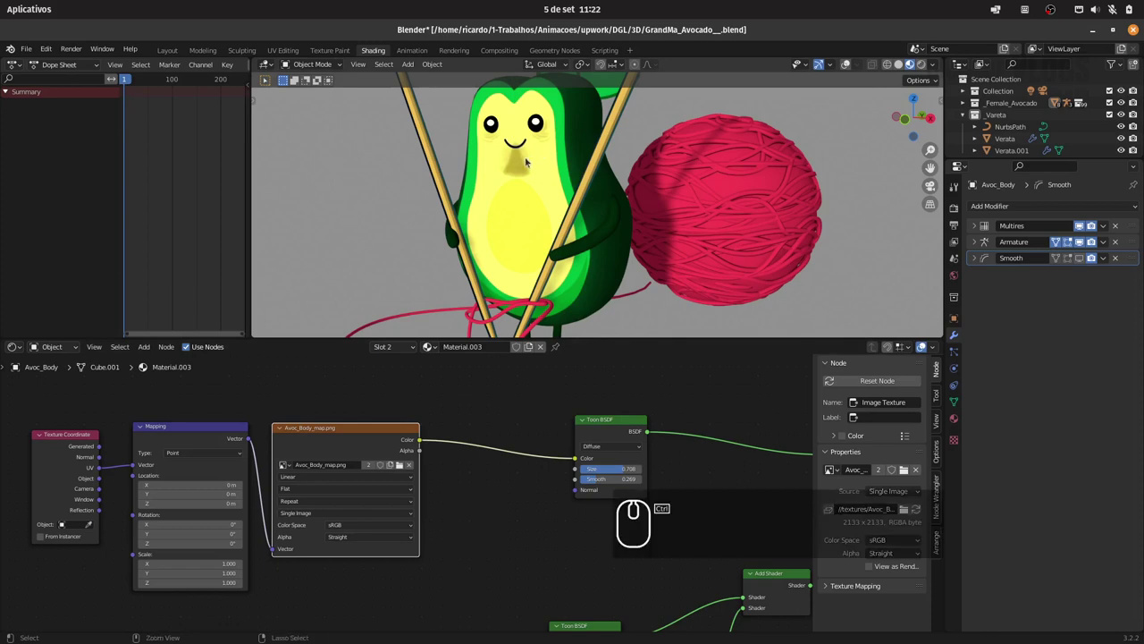
# Step: Save the GrandMa_Avocado Blender file with Ctrl+S
pyautogui.press('ctrl+s')
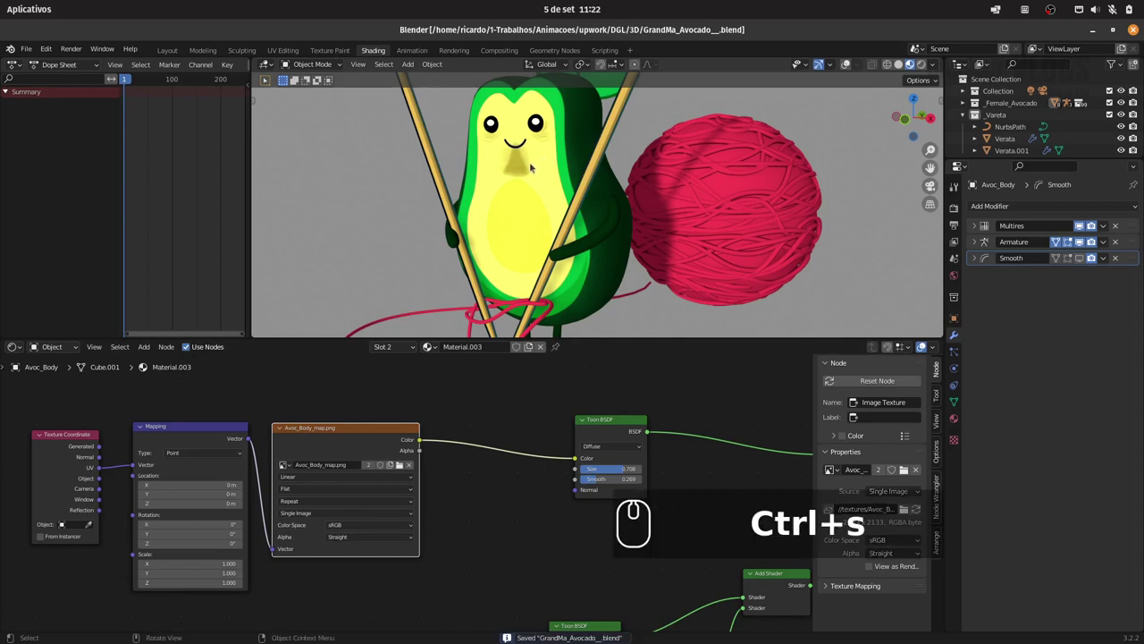
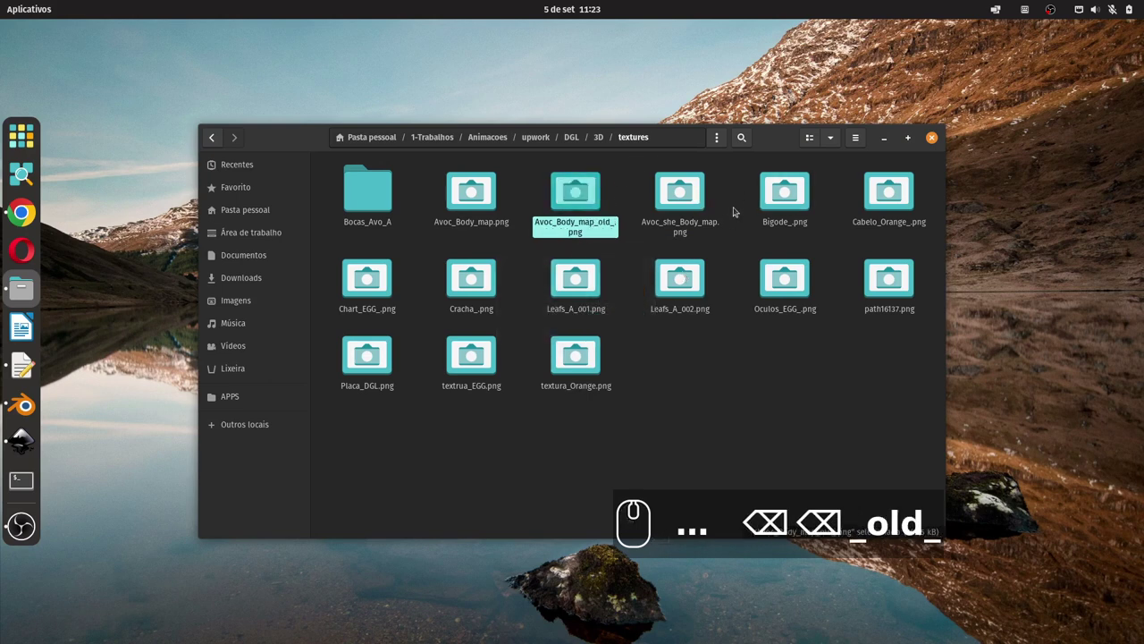
# Step: Open the original Avoc_Body_map.png with another application from its context menu
pyautogui.rightClick(469, 202)
pyautogui.moveTo(520, 223); pyautogui.dragTo(604, 186)
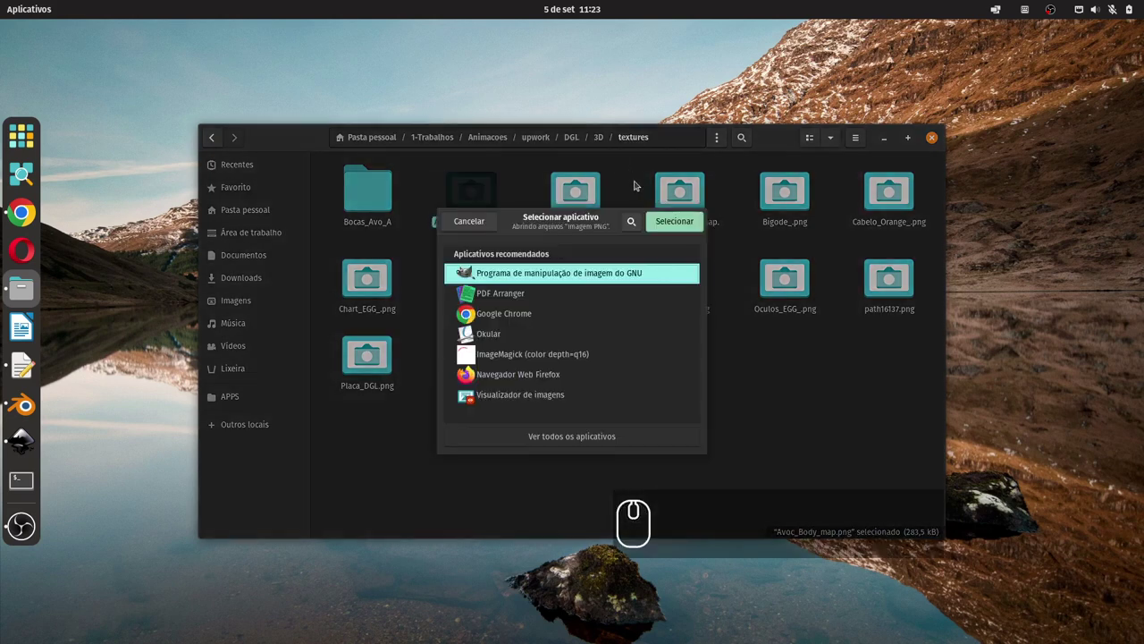
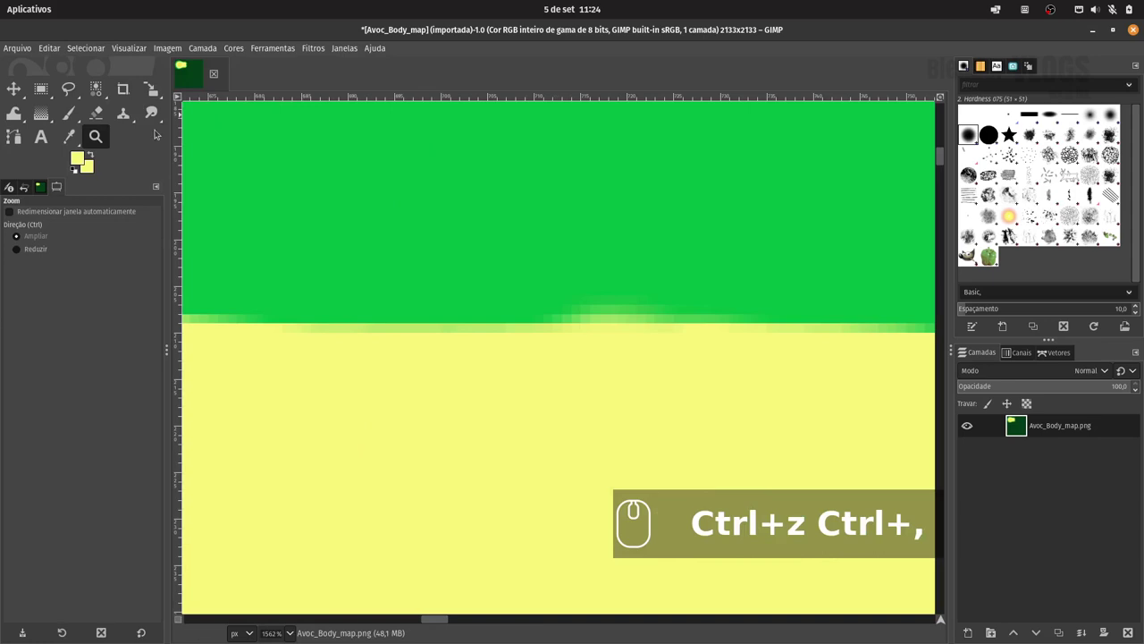
# Step: Switch to the Rectangle Select tool for the body texture
pyautogui.click(45, 89)
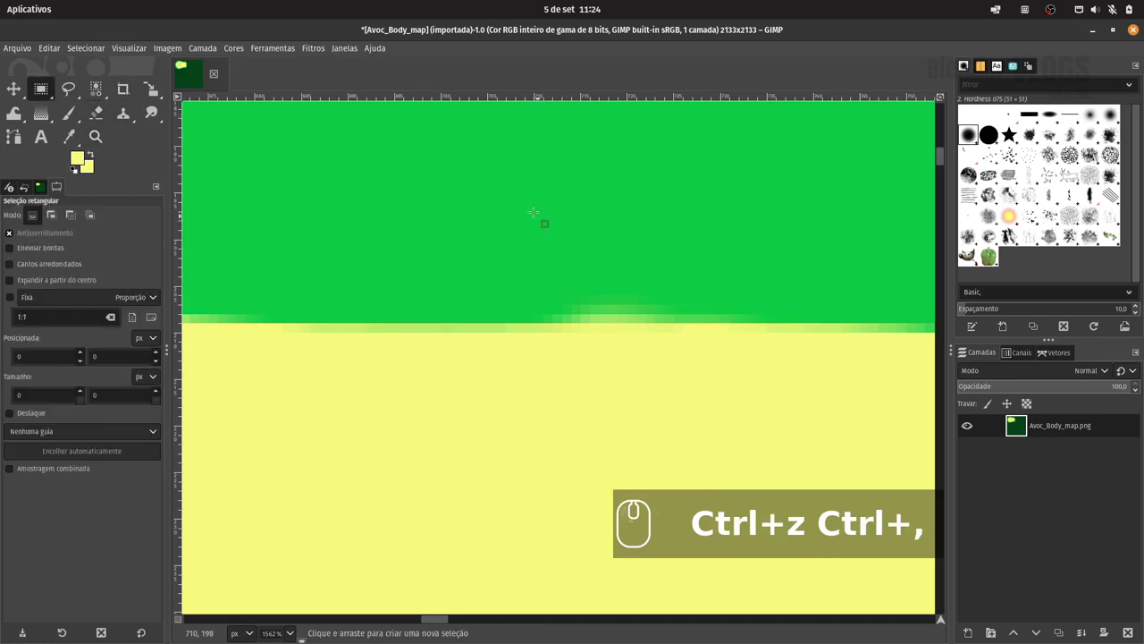
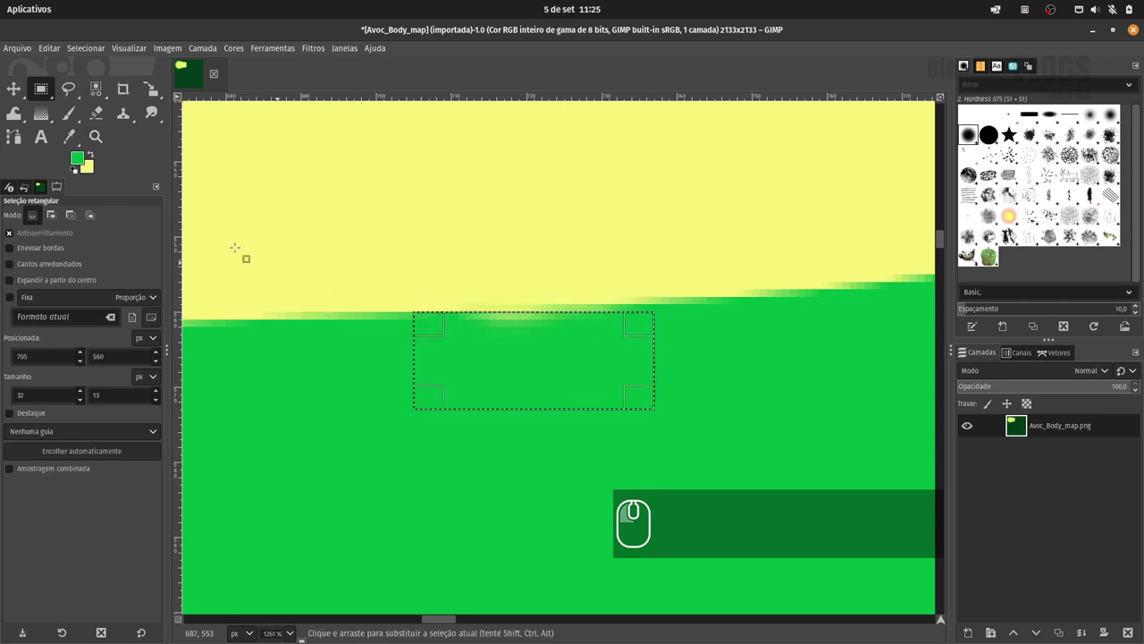
# Step: Fill the selection over the pale smudge with the foreground colour (Ctrl+,)
pyautogui.press('ctrl+,')
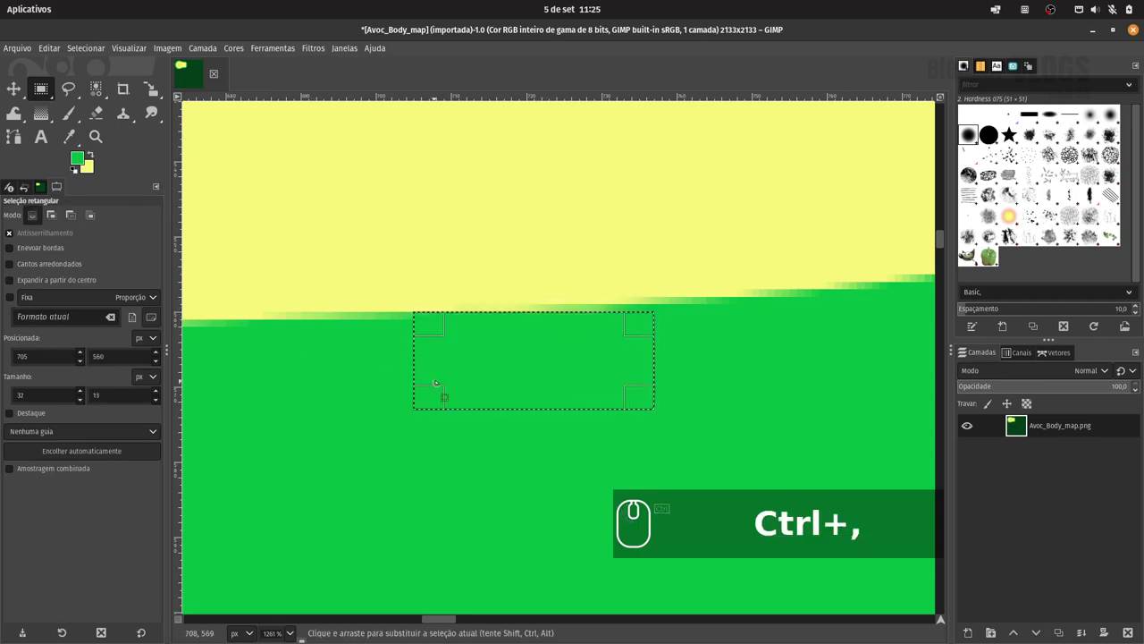
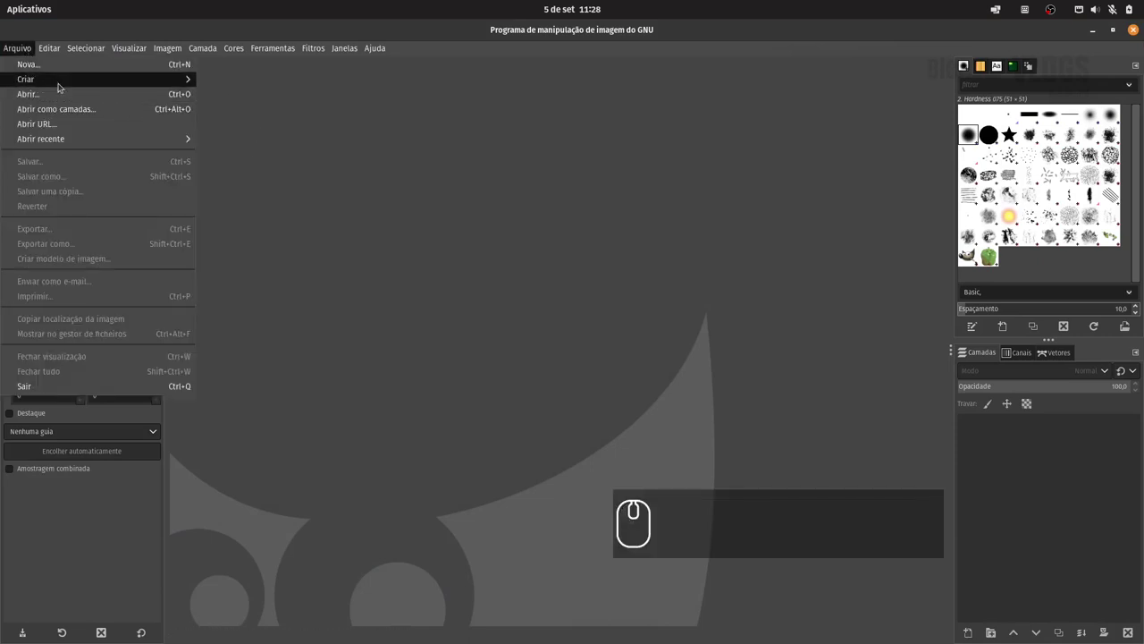
# Step: Browse the Open Image dialog to 1-Trabalhos/Animacoes/upwork/DGL/Storyboard
pyautogui.moveTo(59, 98); pyautogui.dragTo(494, 185)
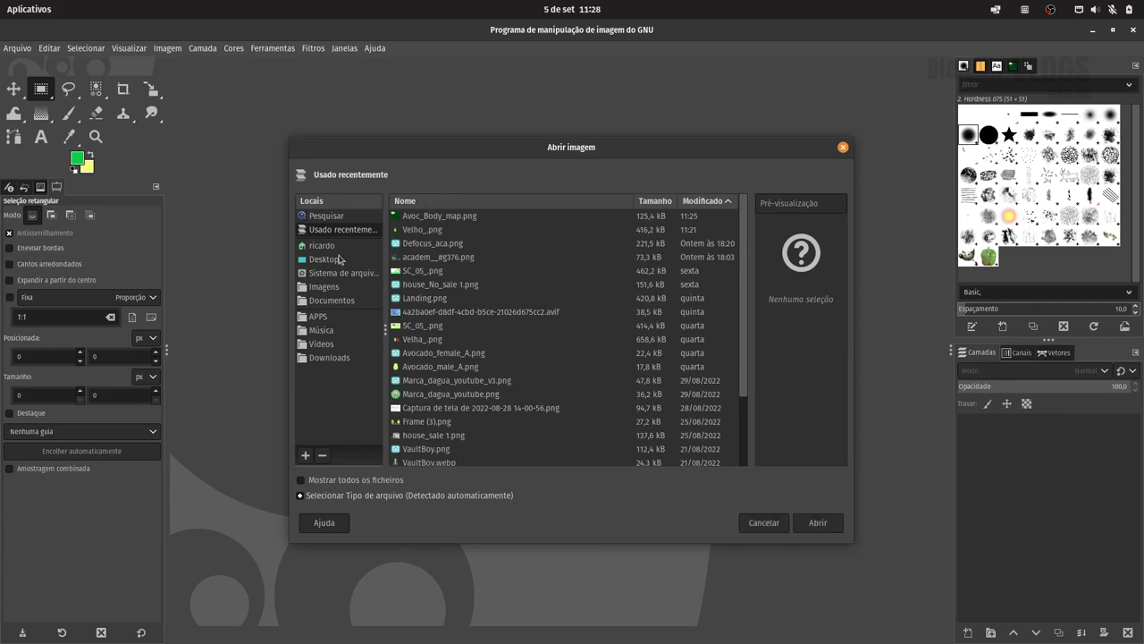
pyautogui.moveTo(343, 248); pyautogui.dragTo(486, 271)
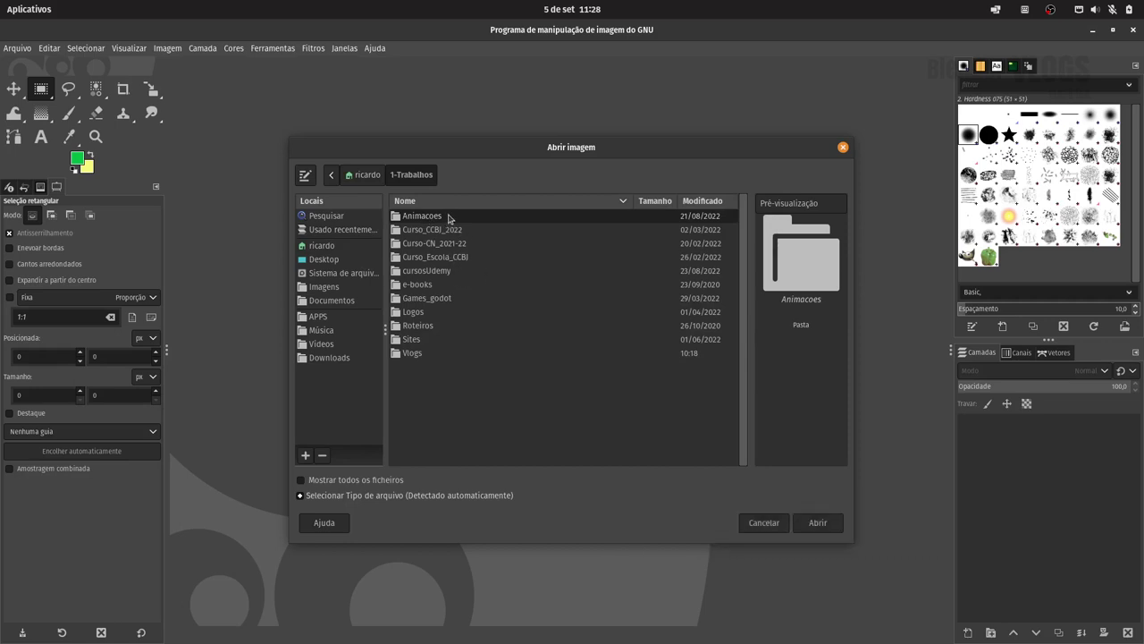
pyautogui.moveTo(450, 219); pyautogui.dragTo(443, 350)
pyautogui.moveTo(435, 371); pyautogui.dragTo(658, 366)
pyautogui.moveTo(467, 408); pyautogui.dragTo(459, 271)
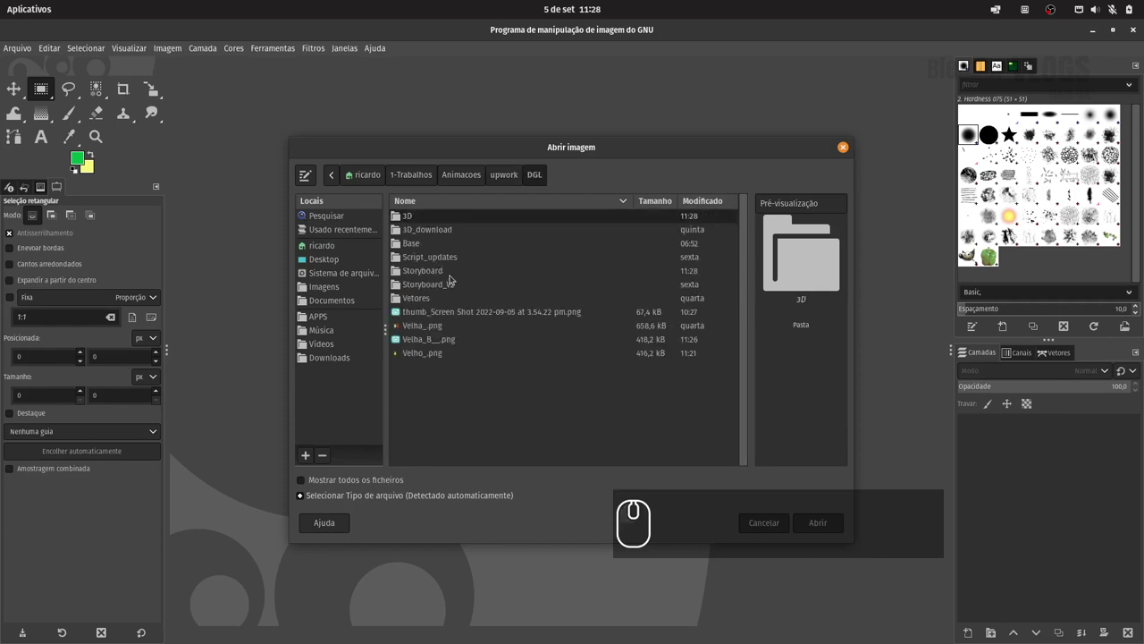
pyautogui.moveTo(458, 276); pyautogui.dragTo(485, 277)
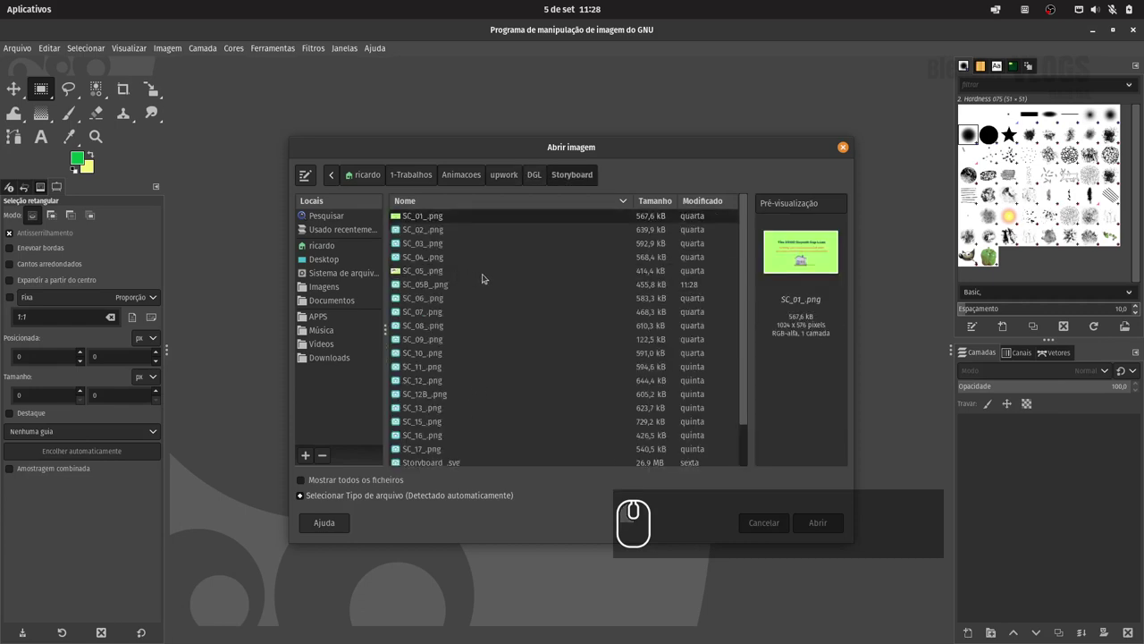
# Step: Open the SC_05B_.png storyboard frame with the egg and empty thought bubble
pyautogui.moveTo(452, 286); pyautogui.dragTo(811, 522)
pyautogui.click(822, 523)
pyautogui.moveTo(690, 446); pyautogui.dragTo(659, 374)
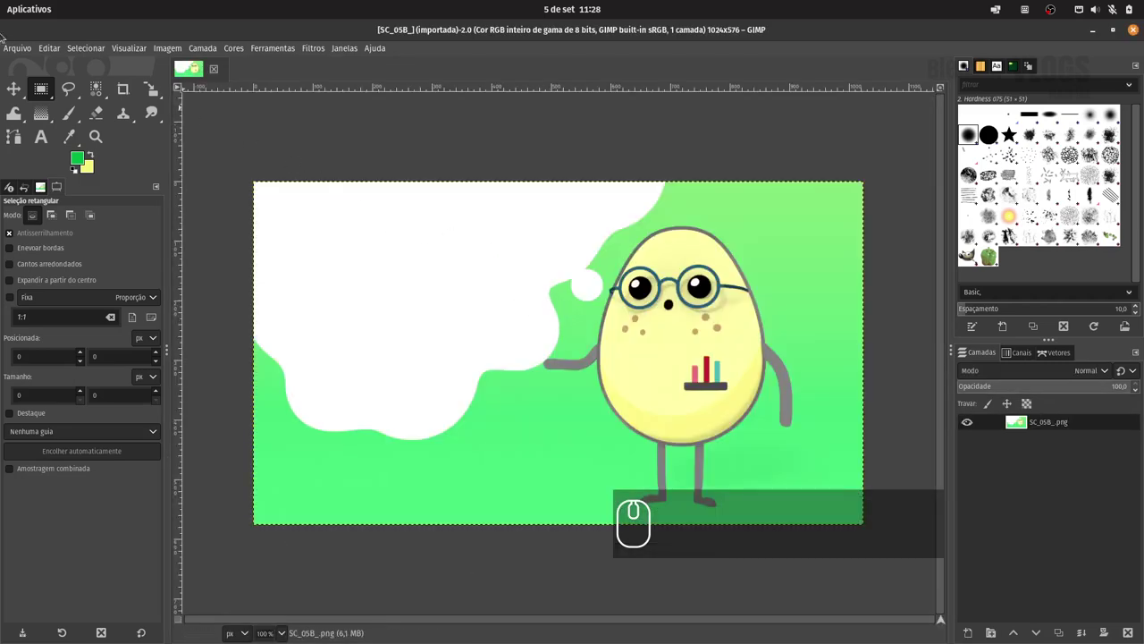
# Step: Add Velho_.png and Velha_B__.png avocado renders as layers from the DGL folder
pyautogui.moveTo(25, 44); pyautogui.dragTo(630, 252)
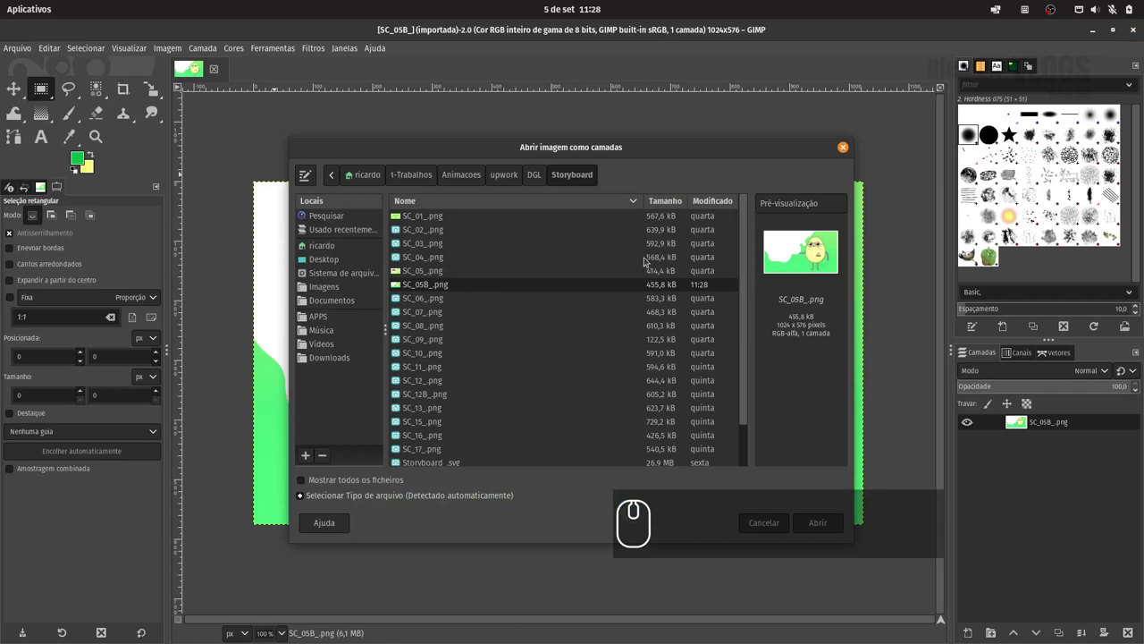
pyautogui.moveTo(538, 178); pyautogui.dragTo(464, 323)
pyautogui.moveTo(449, 342); pyautogui.dragTo(440, 357)
pyautogui.moveTo(440, 357); pyautogui.dragTo(453, 349)
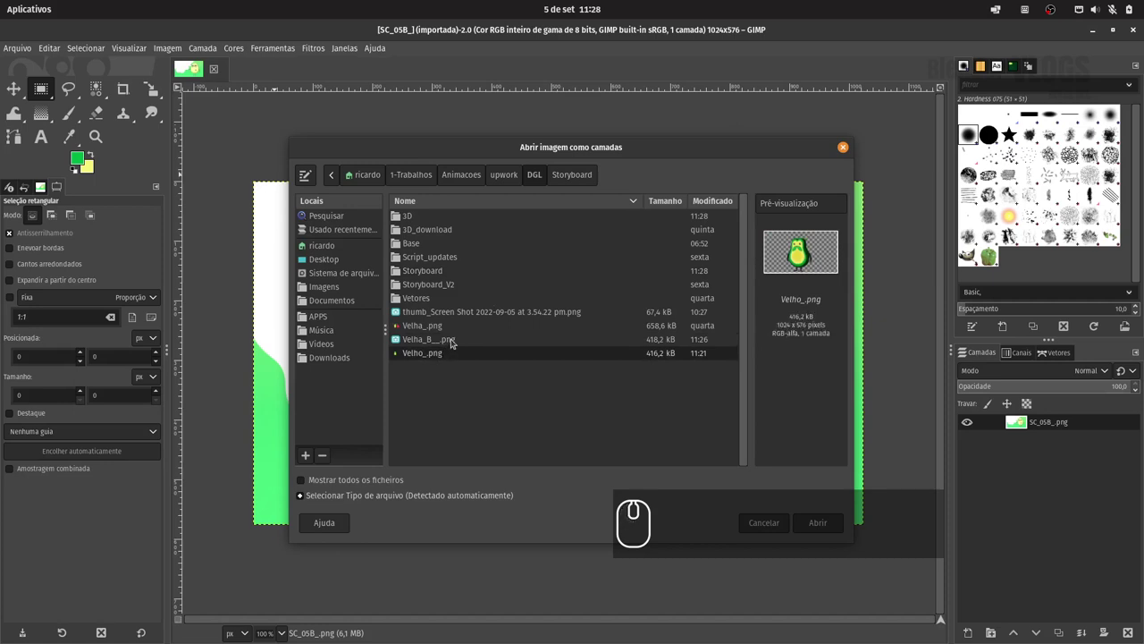
pyautogui.moveTo(457, 343); pyautogui.dragTo(447, 356)
pyautogui.click(446, 355)
pyautogui.click(821, 521)
pyautogui.click(730, 305)
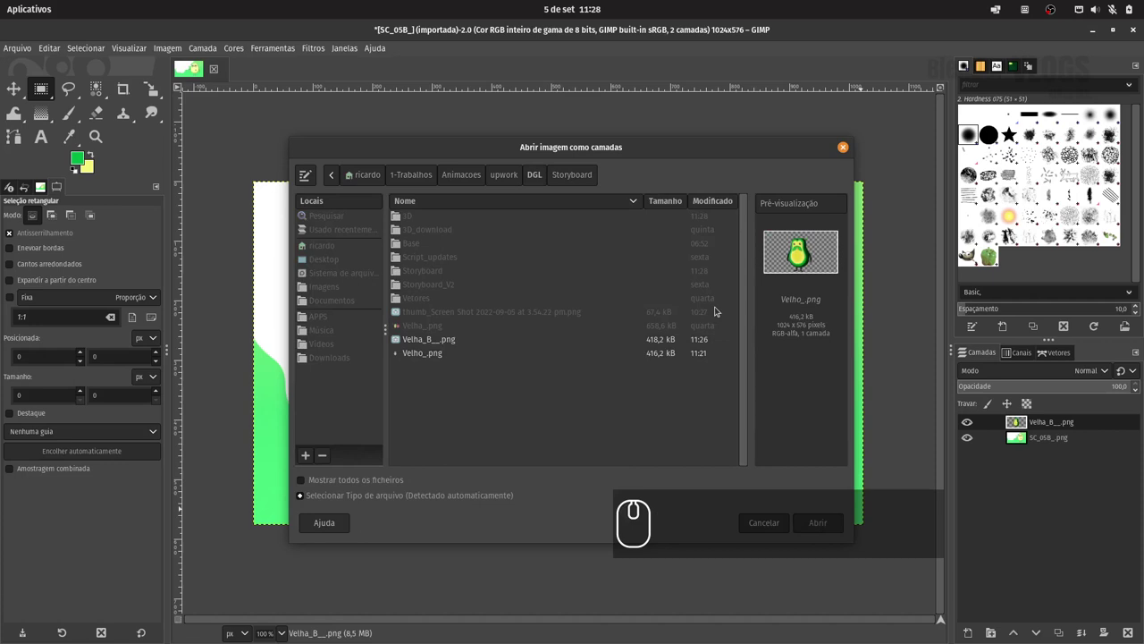
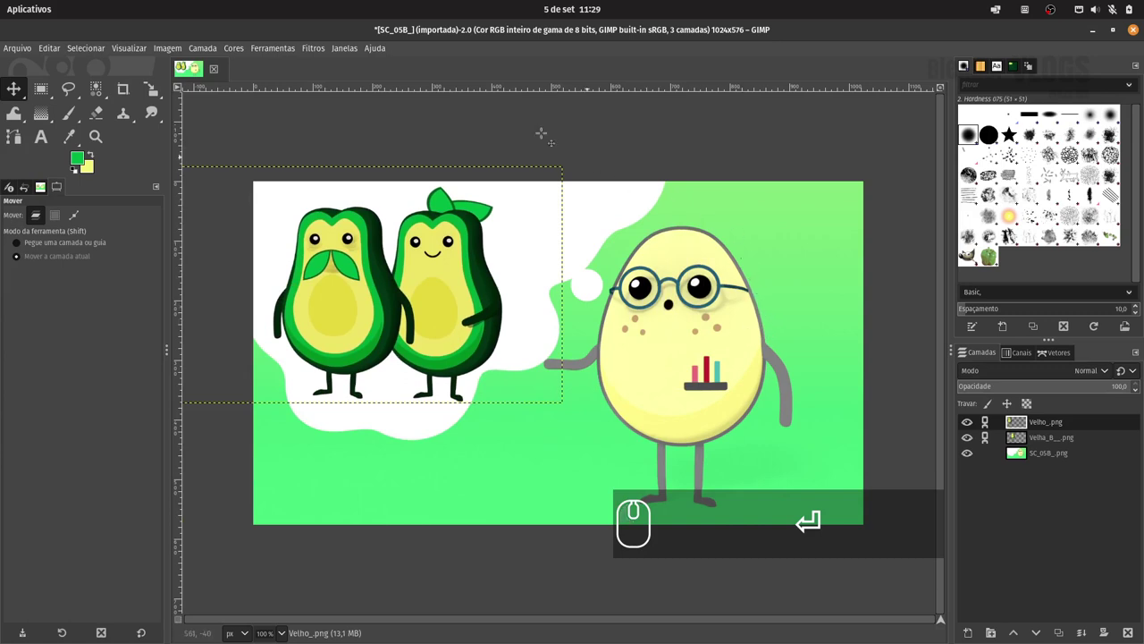
# Step: Export the composite with both avocados over SC_05B_.png via File > Overwrite
pyautogui.moveTo(22, 54); pyautogui.dragTo(93, 238)
pyautogui.click(98, 234)
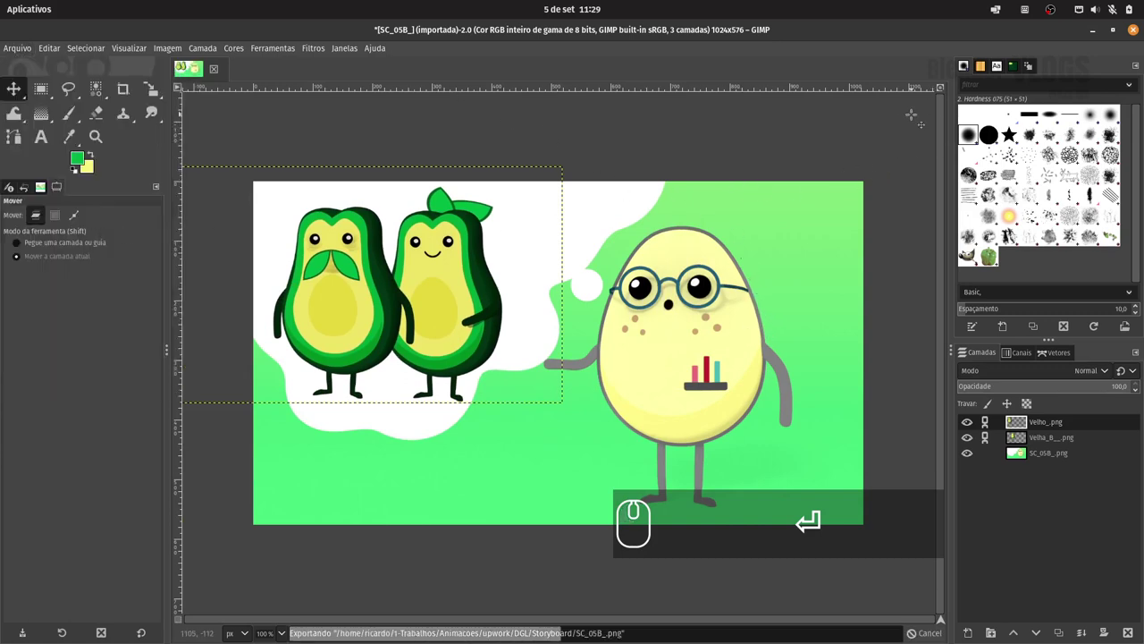
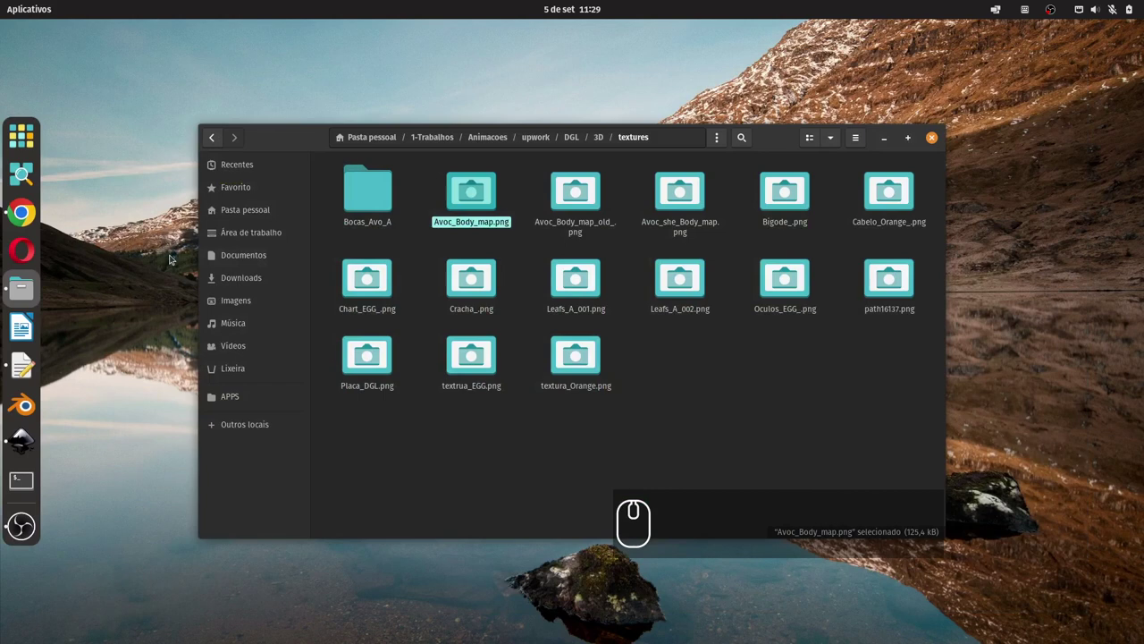
# Step: Go up to the DGL project folder in Files
pyautogui.moveTo(598, 140); pyautogui.dragTo(641, 269)
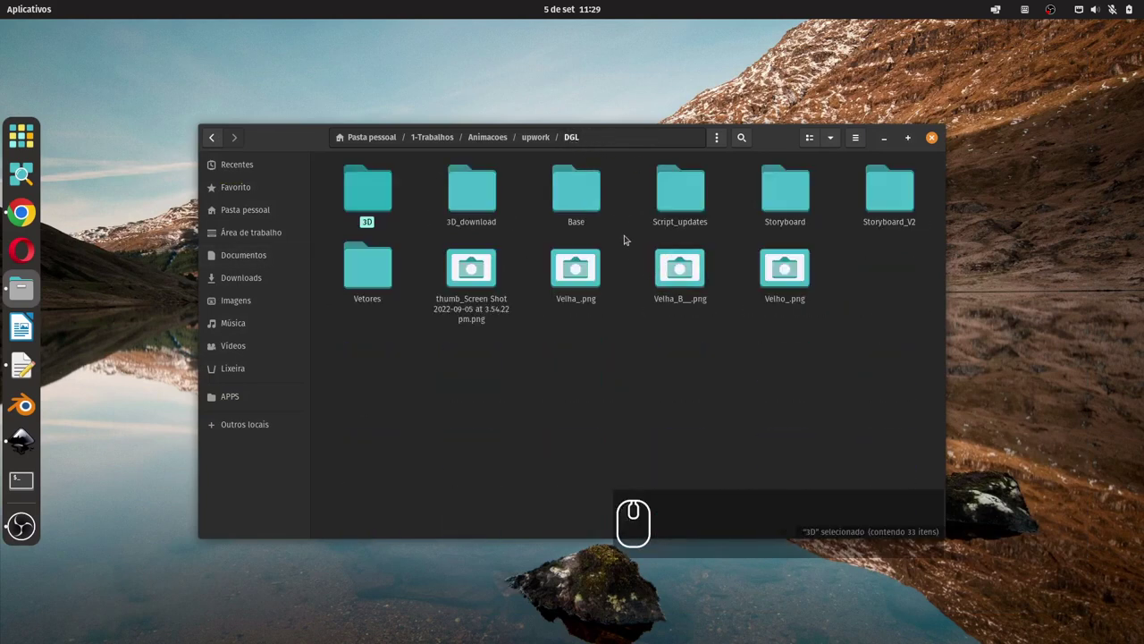